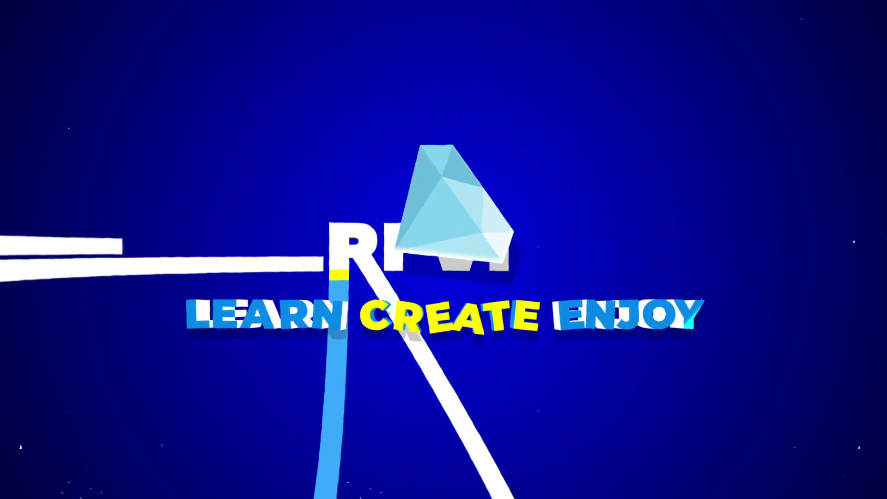
# - Switch to the All Graphs composition holding the Graph 1–3 precomps
pyautogui.press('s')
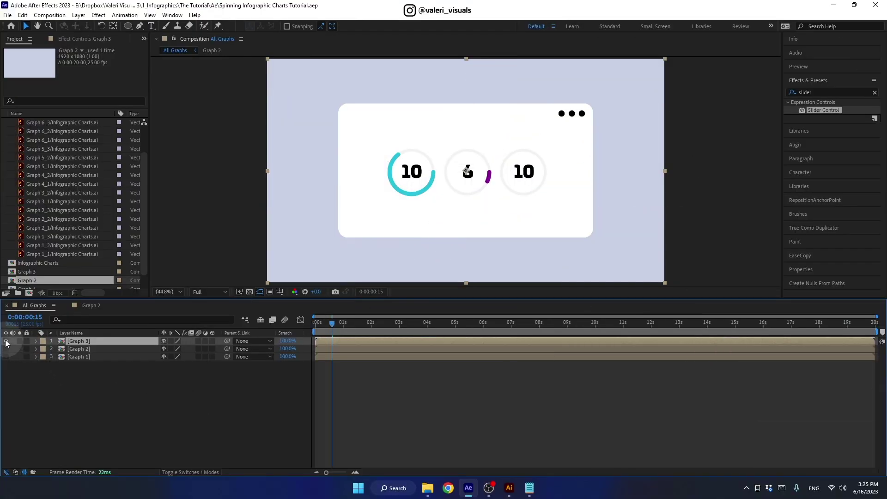
# - Add the Graph Body card and Graph 4 ring artwork to All Graphs, hiding Graphs 1–3
pyautogui.scroll(3)
pyautogui.click(43, 136)
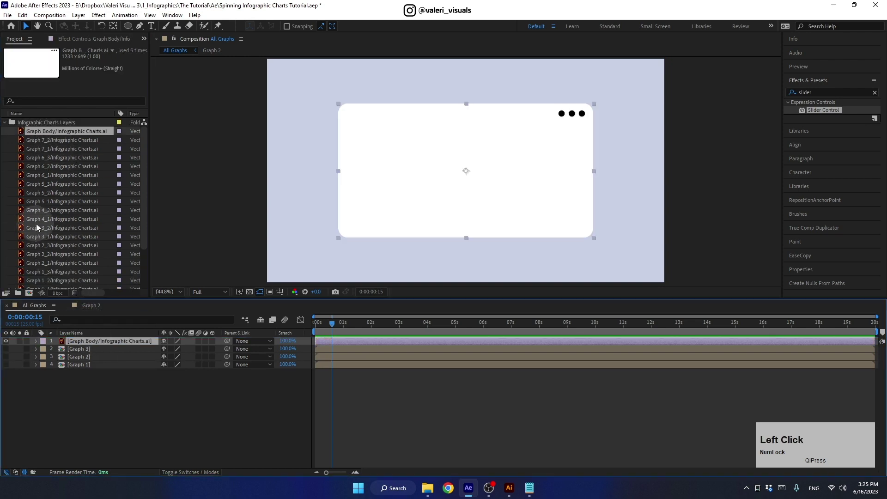
pyautogui.click(41, 218)
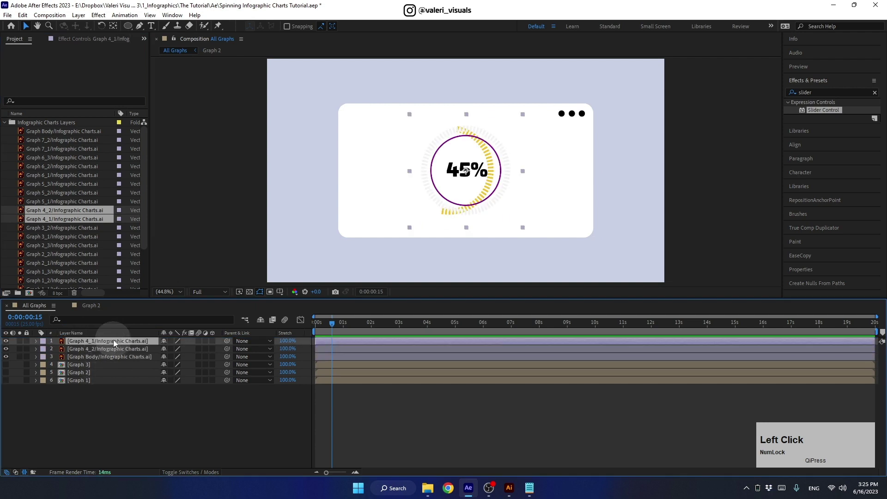
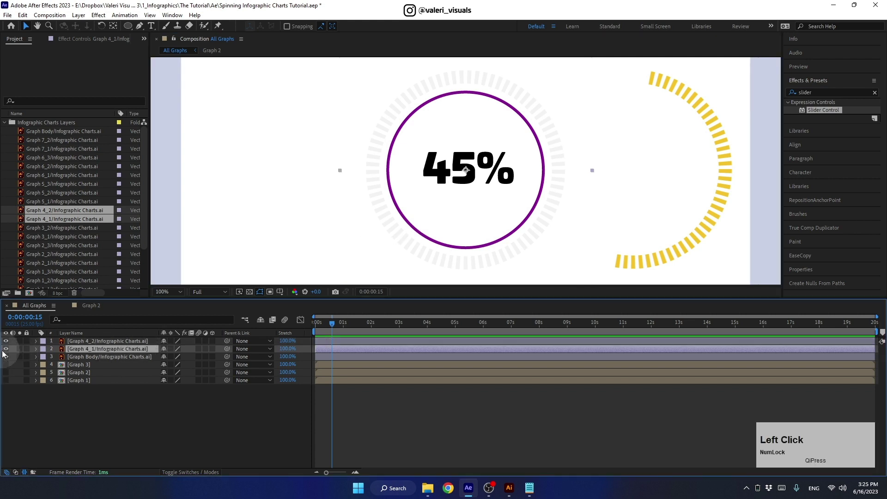
# - Convert the dashed ring into a shape layer with yellow stroke F3C22C, then go to Graph 2
pyautogui.rightClick(88, 353)
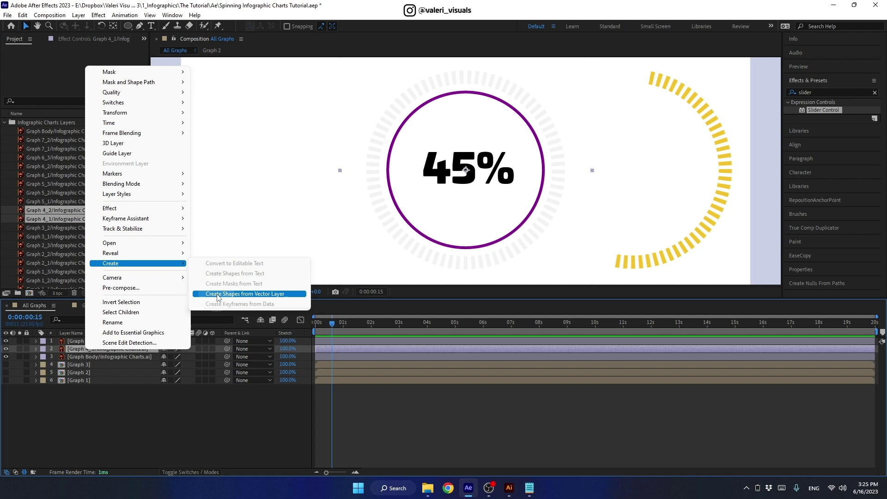
pyautogui.click(63, 375)
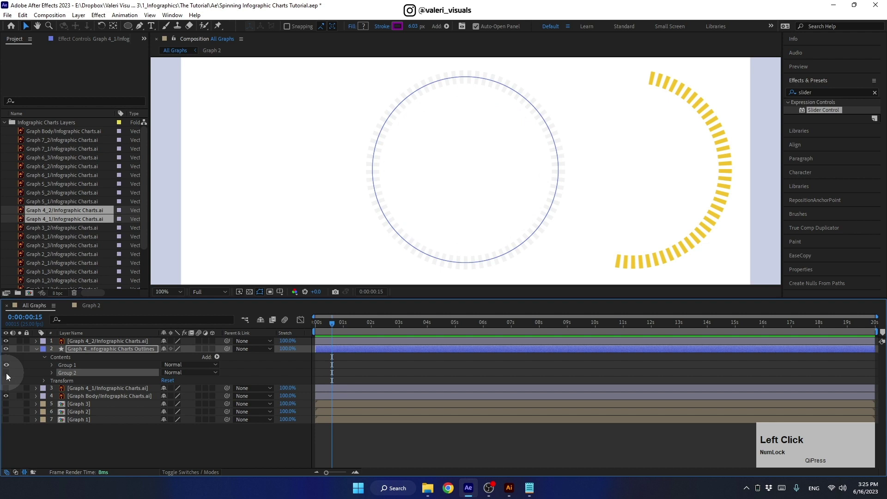
pyautogui.click(72, 377)
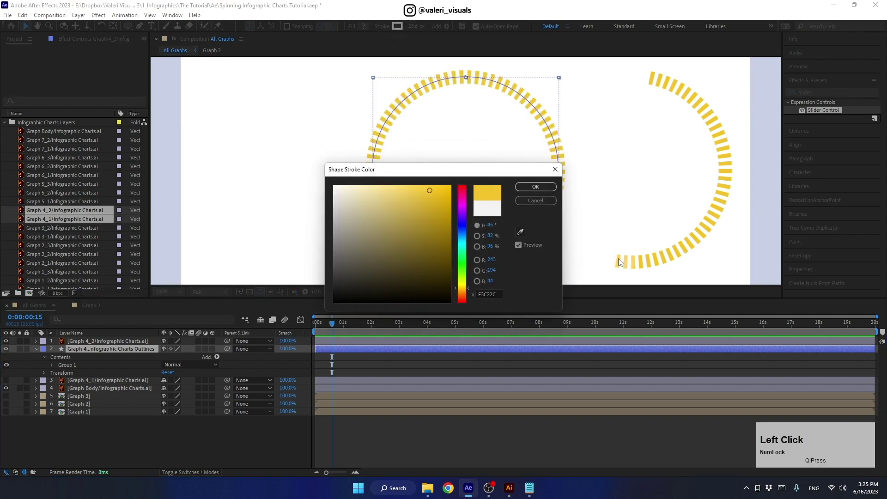
pyautogui.click(538, 192)
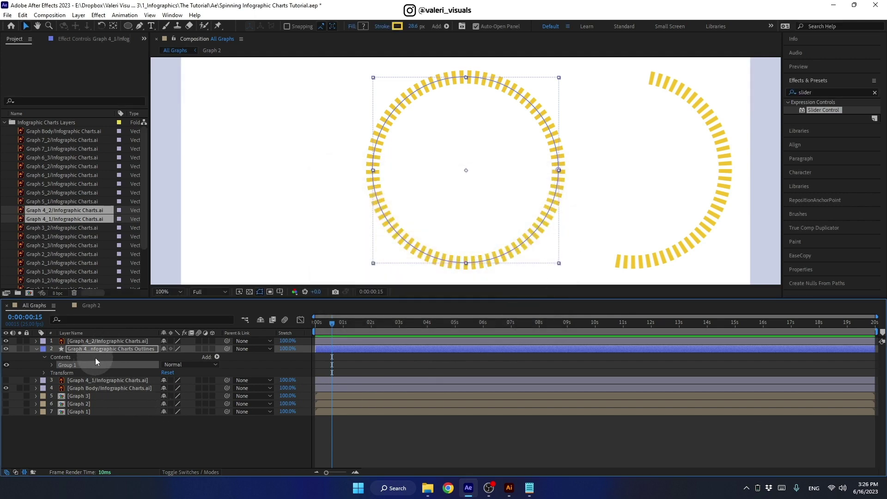
pyautogui.click(93, 308)
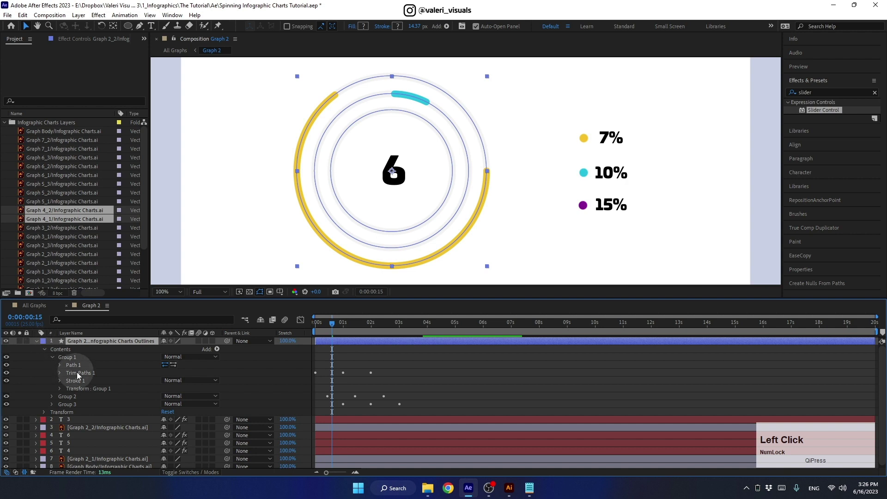
# - Paste Graph 2's trim-paths animation onto the ring group with a −90° offset
pyautogui.press('c')
pyautogui.click(39, 311)
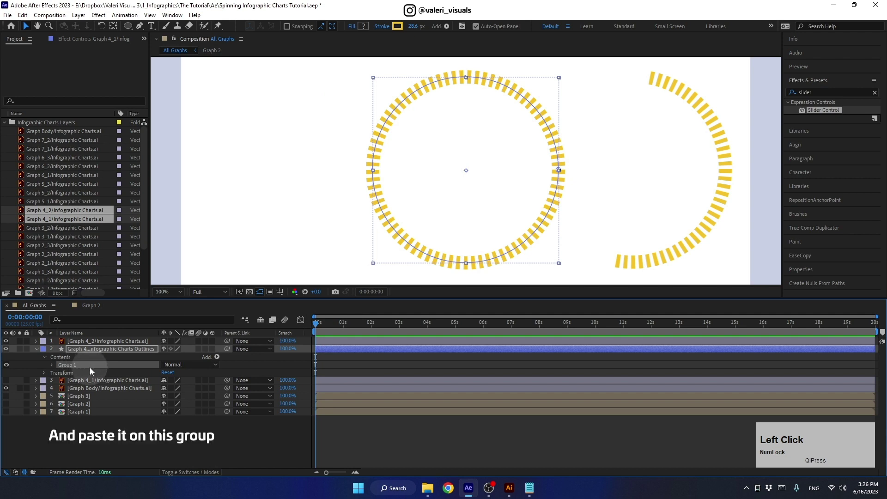
pyautogui.press('ctrl+v')
pyautogui.moveTo(324, 328); pyautogui.dragTo(140, 418)
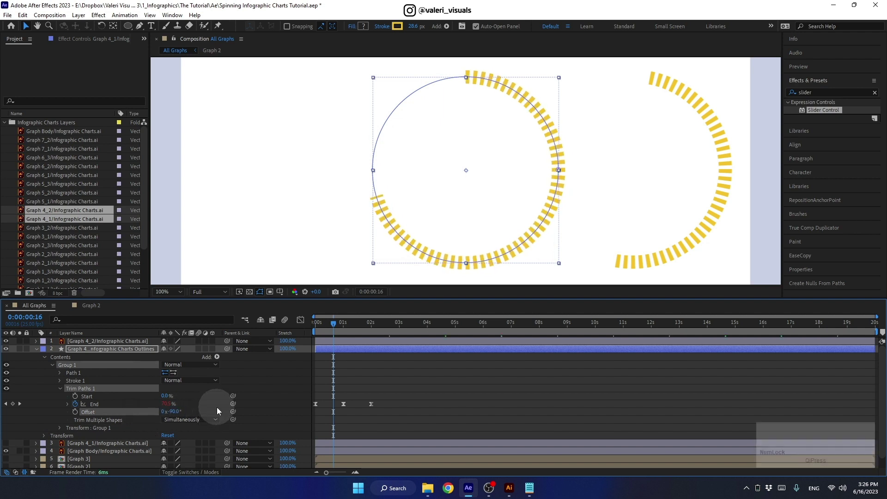
# - Collapse the trim-paths properties and preview the ring drawing on from the top
pyautogui.click(64, 392)
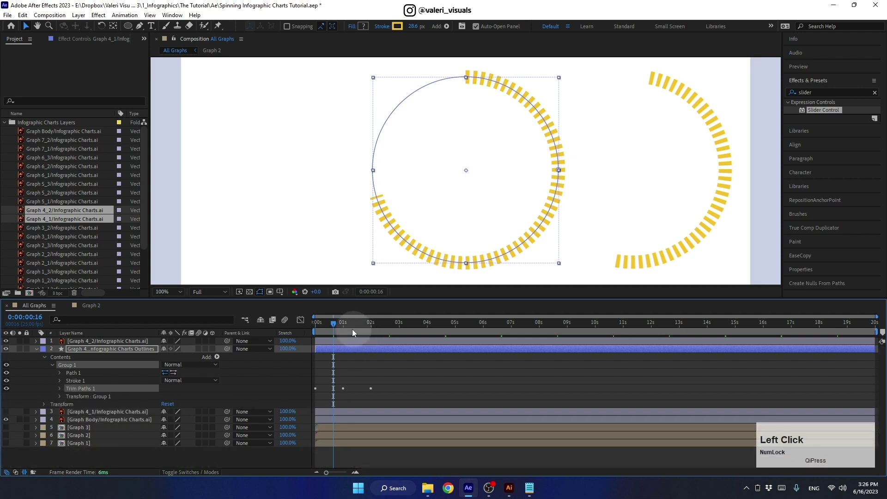
pyautogui.press('space')
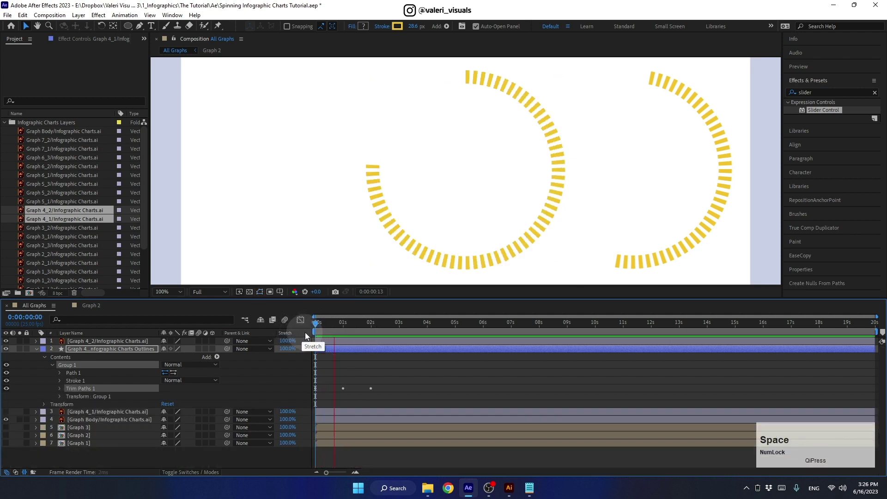
pyautogui.press('space')
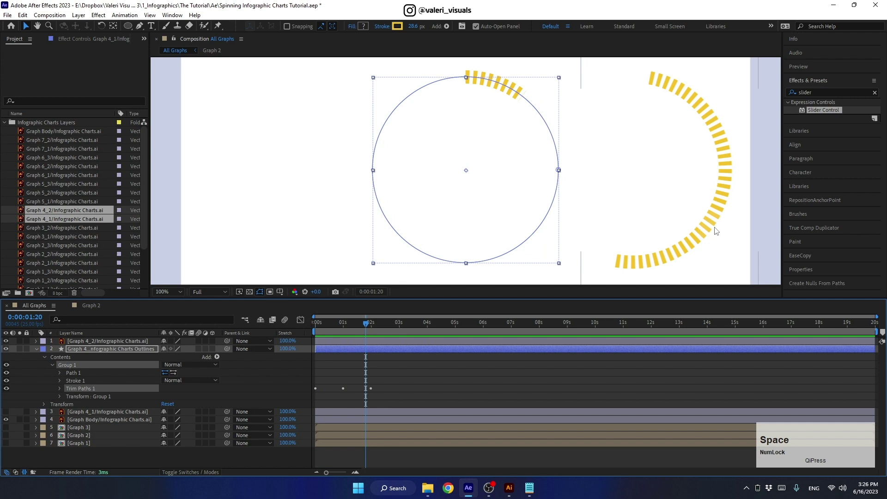
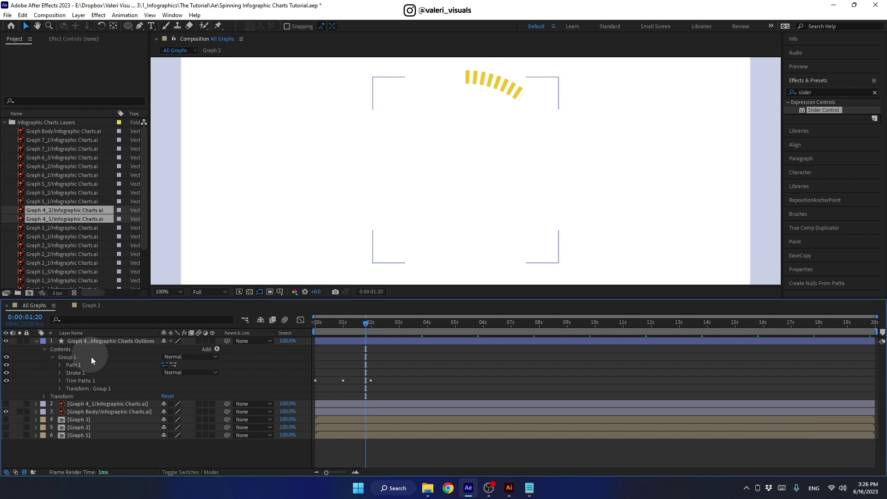
# - Mask out the 45% figure with an inverted elliptical mask on the Graph 4 artwork
pyautogui.click(38, 343)
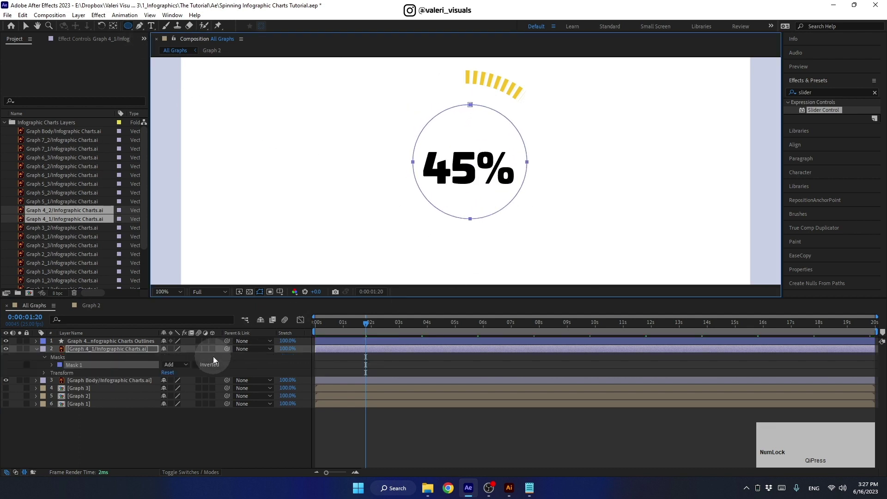
pyautogui.click(173, 369)
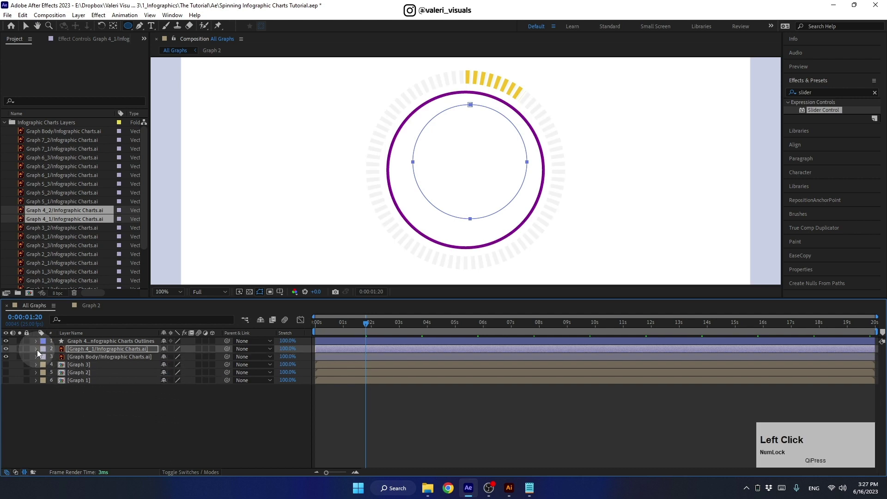
# - Copy Graph 2's animated percentage text layer into All Graphs
pyautogui.click(40, 347)
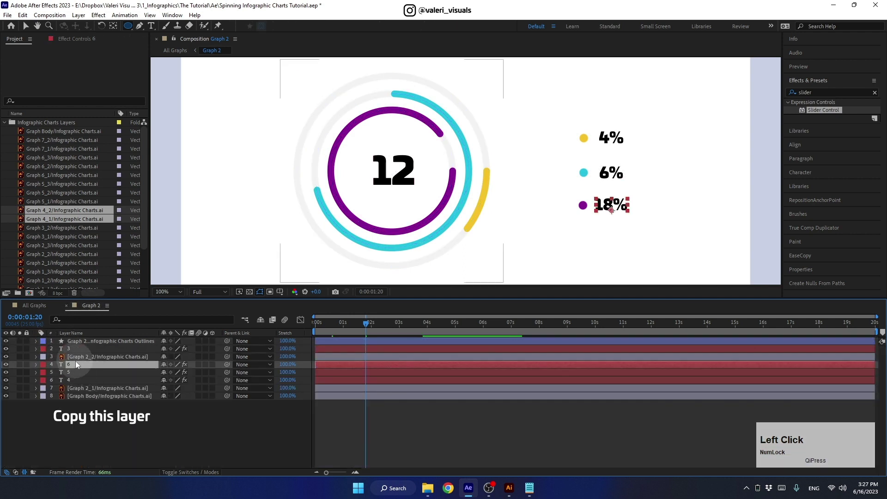
pyautogui.press('ctrl+c')
pyautogui.click(42, 313)
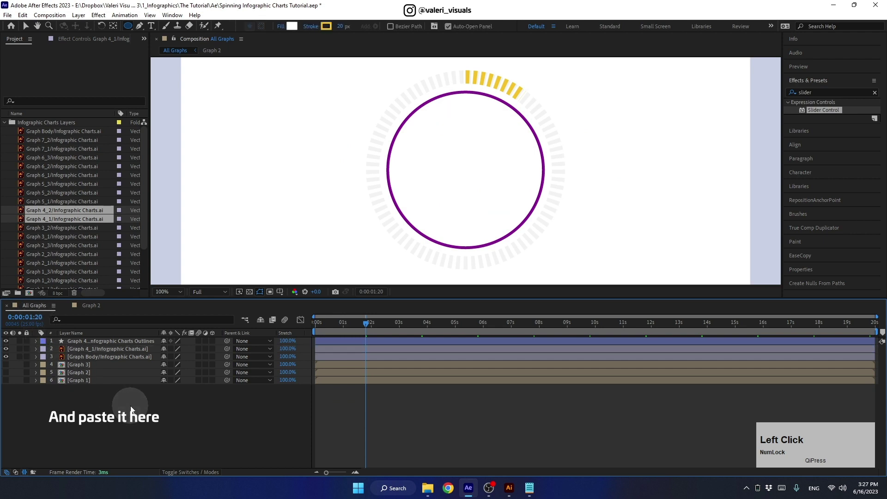
pyautogui.press('ctrl+v')
# - Scale the pasted counter to 100% so it sits centred in the purple ring
pyautogui.click(29, 30)
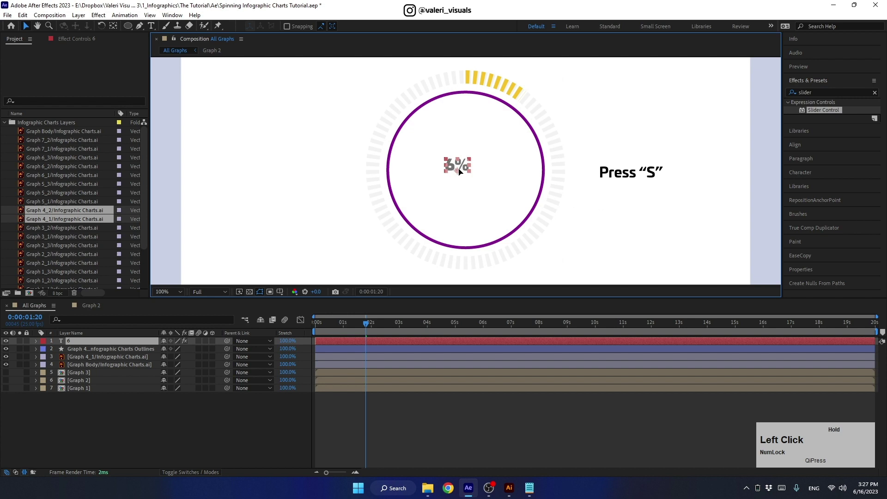
pyautogui.press('s')
pyautogui.click(174, 349)
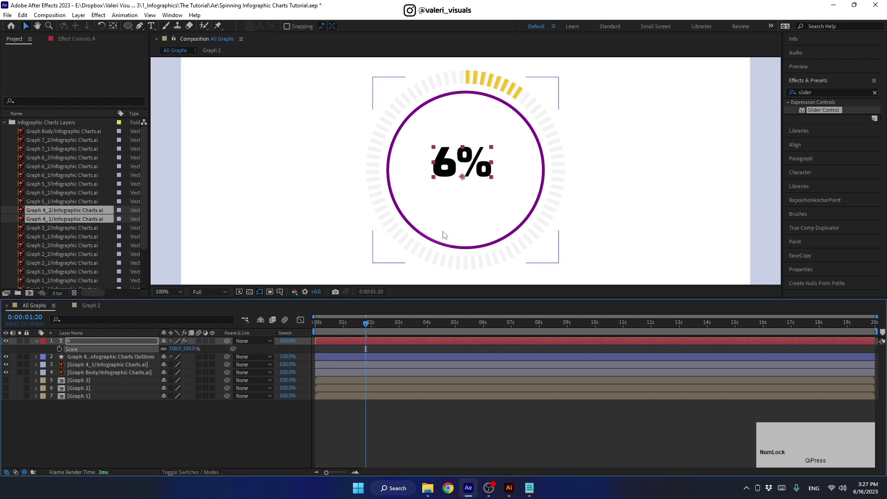
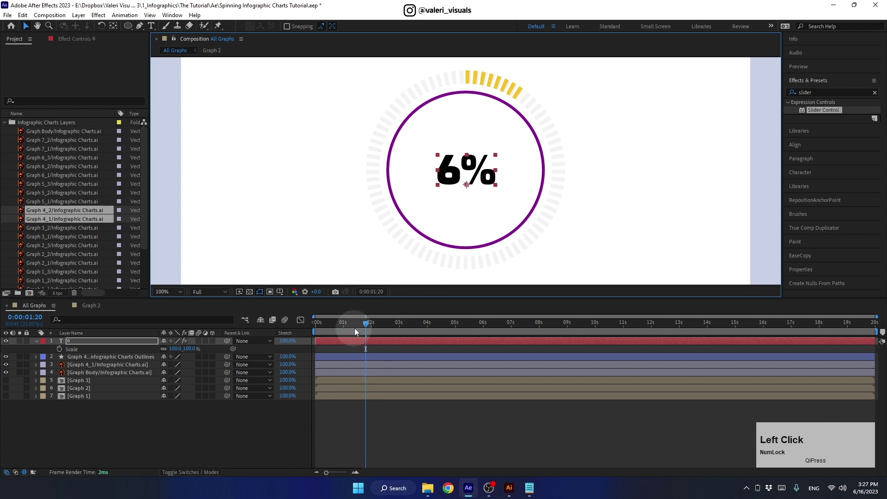
pyautogui.click(368, 330)
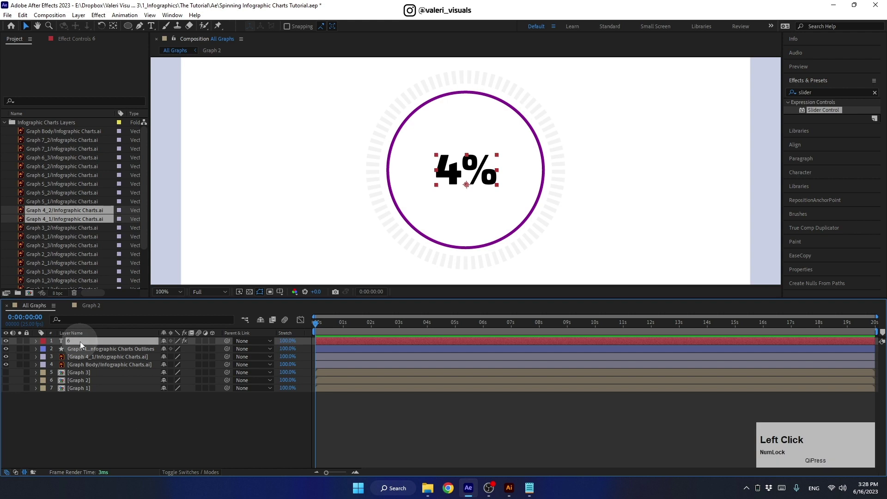
# - Remove the wiggle expression from the counter's Slider Control
pyautogui.press('e')
pyautogui.press('e')
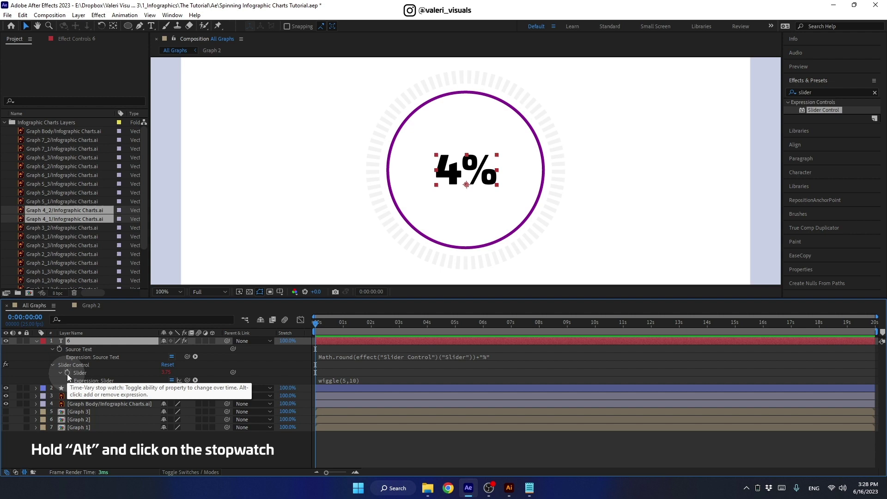
pyautogui.press('e')
pyautogui.click(71, 377)
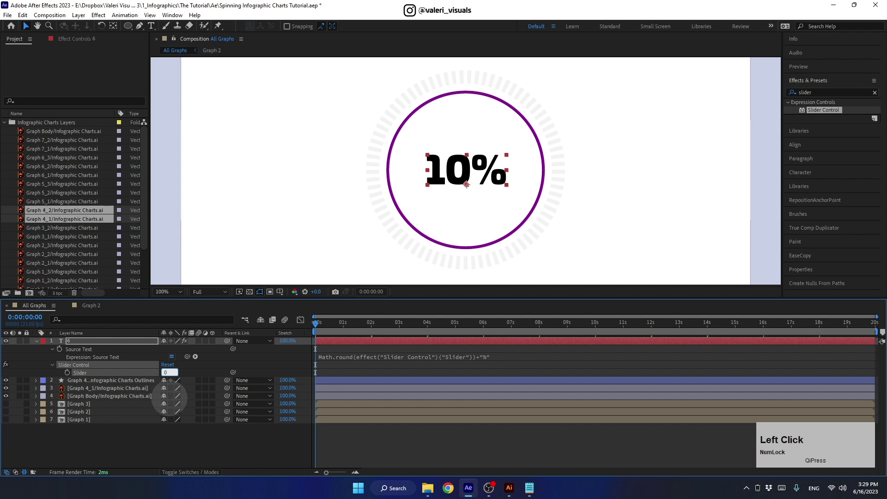
# - Keyframe the Slider 0→100→0 at 0s, 1s and 2s with easy-eased keys
pyautogui.press('Return')
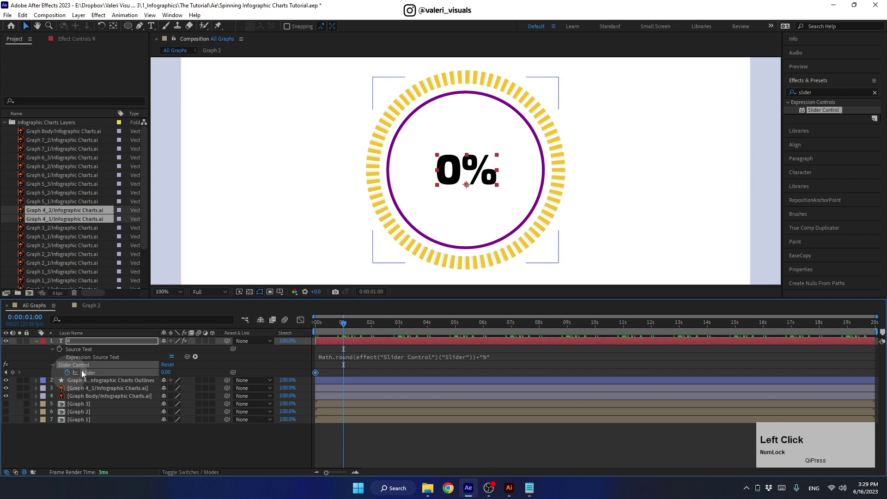
pyautogui.click(167, 374)
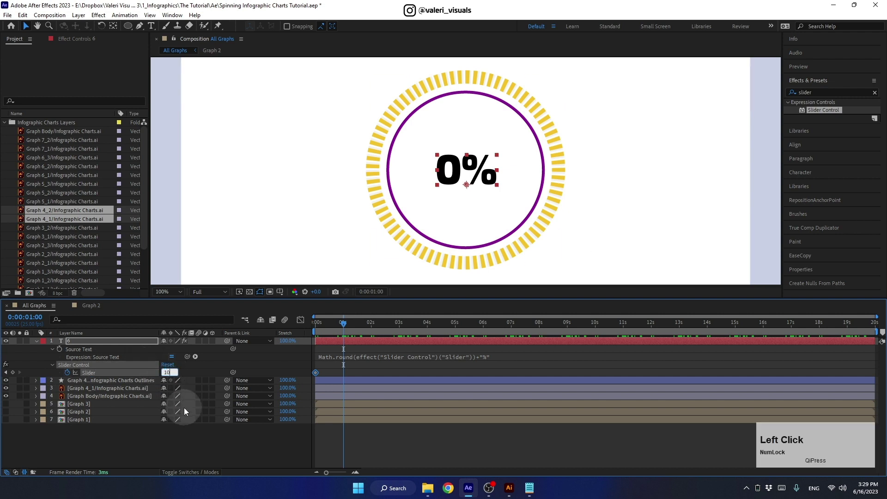
pyautogui.press('Return')
pyautogui.click(347, 328)
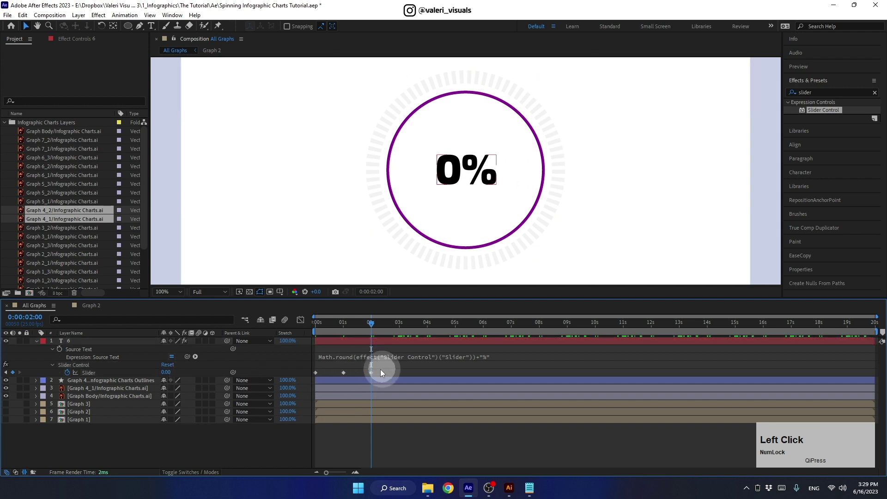
pyautogui.press('F9')
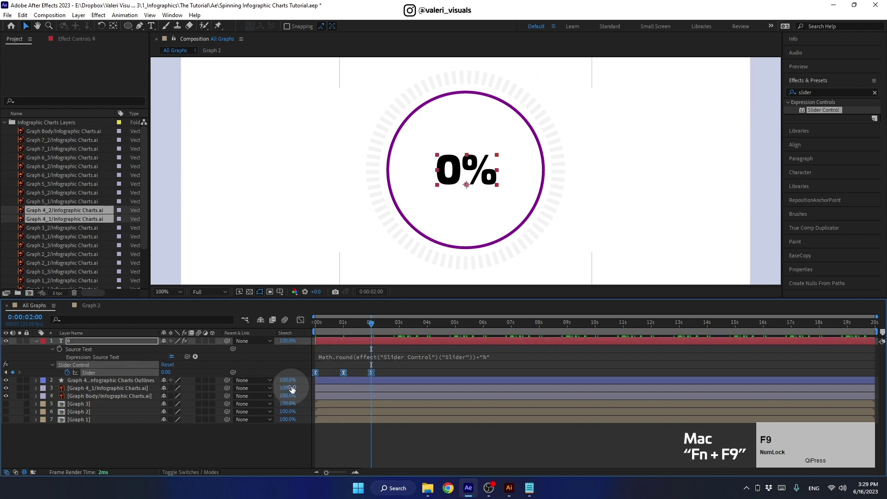
pyautogui.click(366, 331)
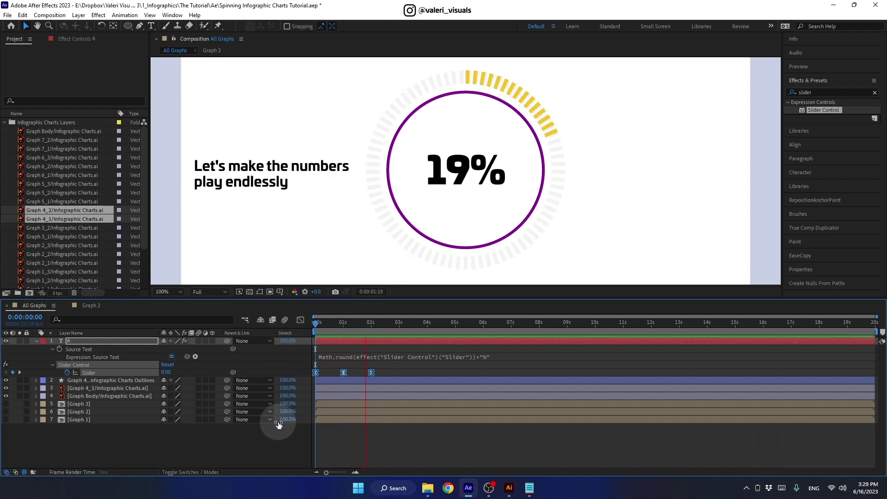
# - Add a loopOut("cycle") expression to the Slider and preview the cycling counter
pyautogui.press('space')
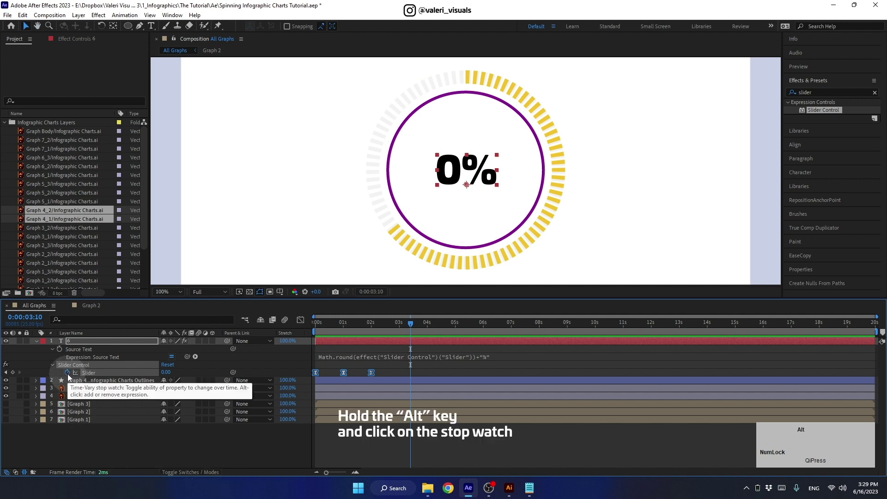
pyautogui.click(72, 378)
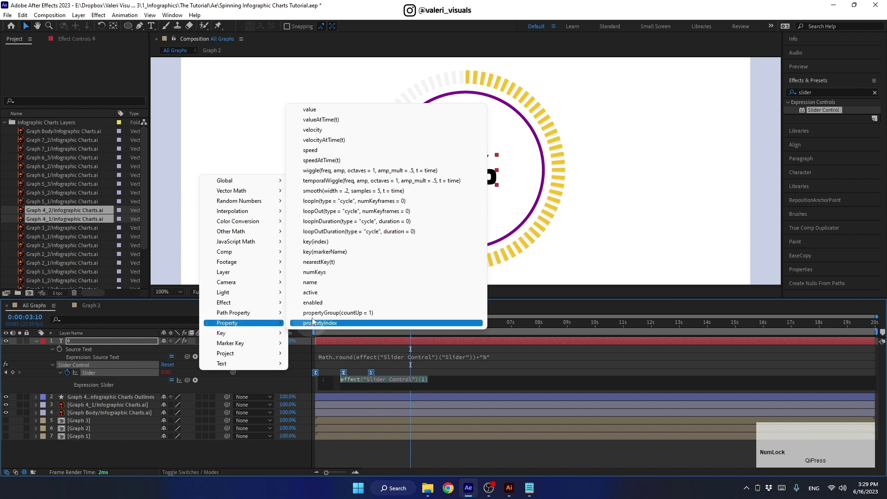
pyautogui.click(323, 217)
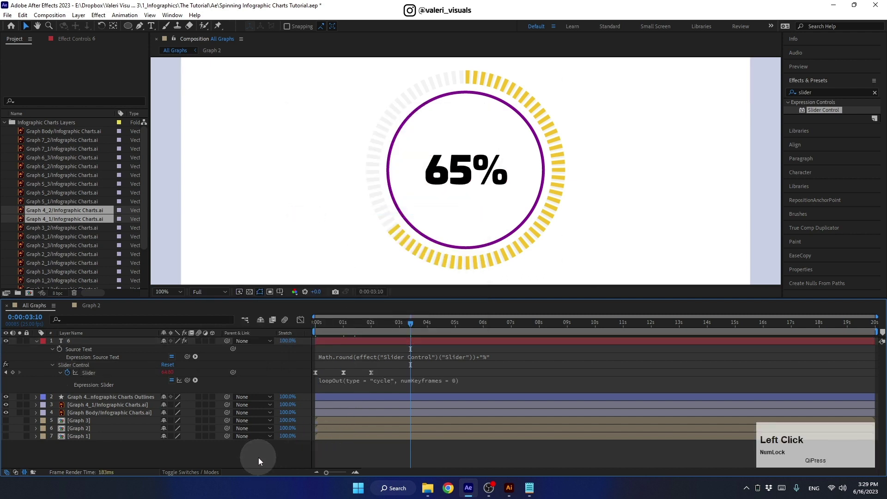
pyautogui.press('space')
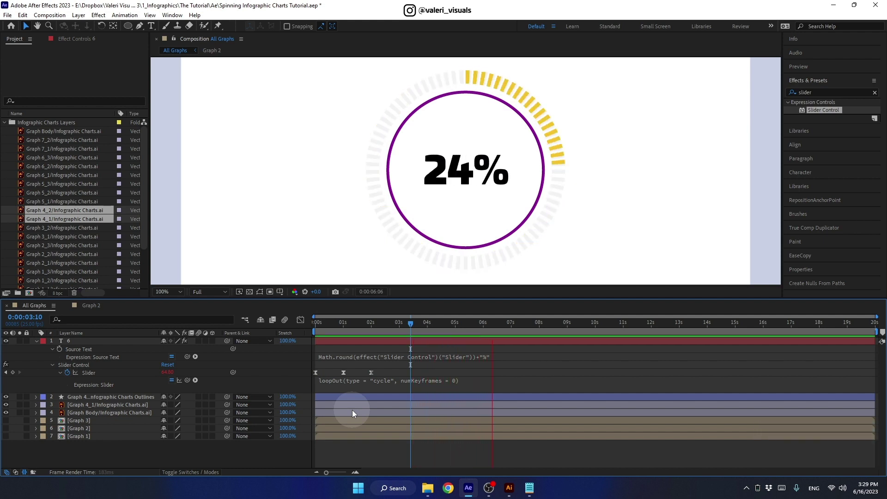
pyautogui.press('space')
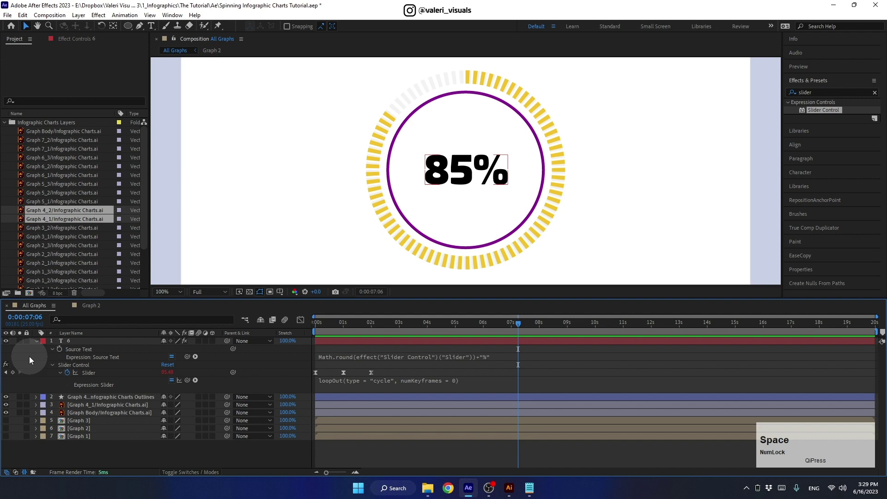
# - Precompose the text, ring outlines and card body layers as 'Graph 4'
pyautogui.click(39, 345)
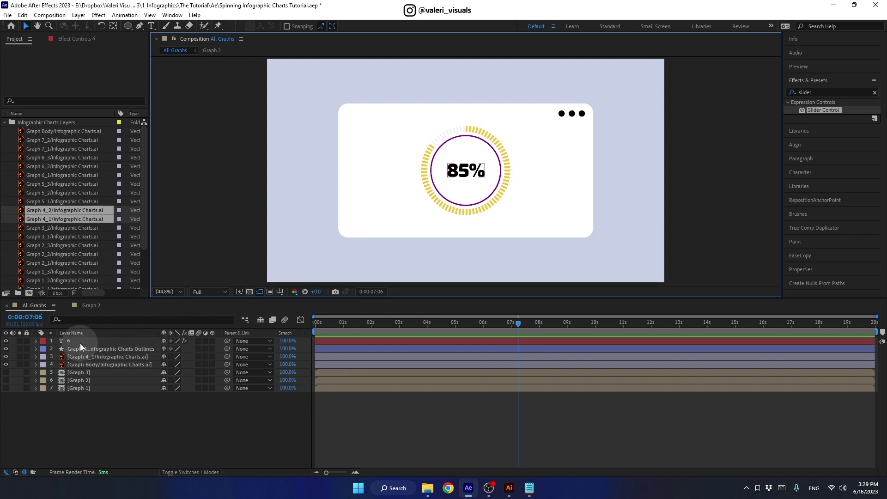
pyautogui.click(82, 368)
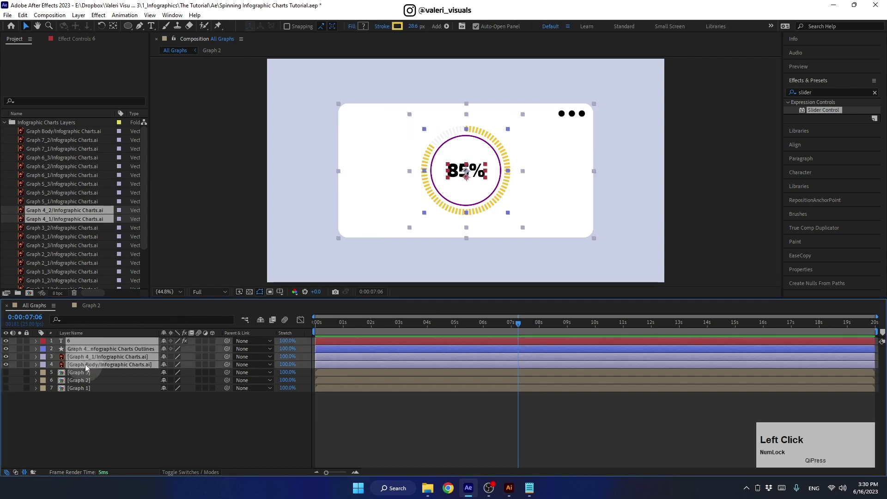
pyautogui.press('ctrl+shift+c')
pyautogui.write('raph')
pyautogui.press('space')
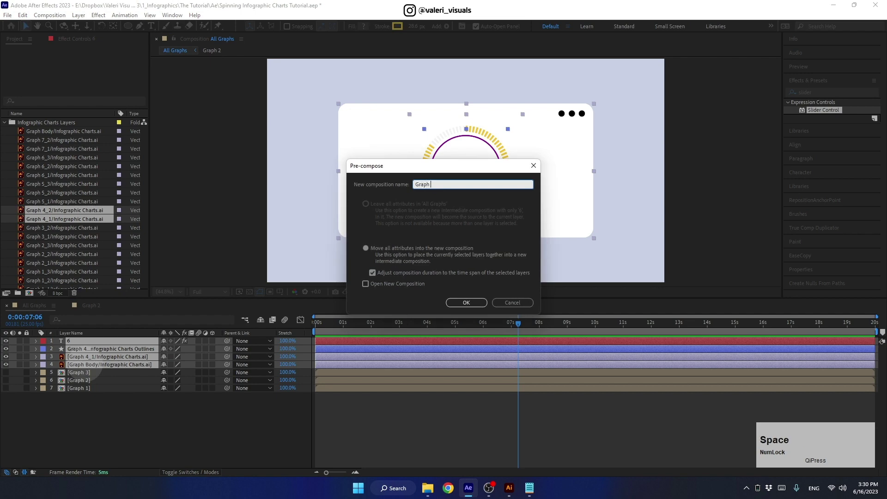
pyautogui.press('4')
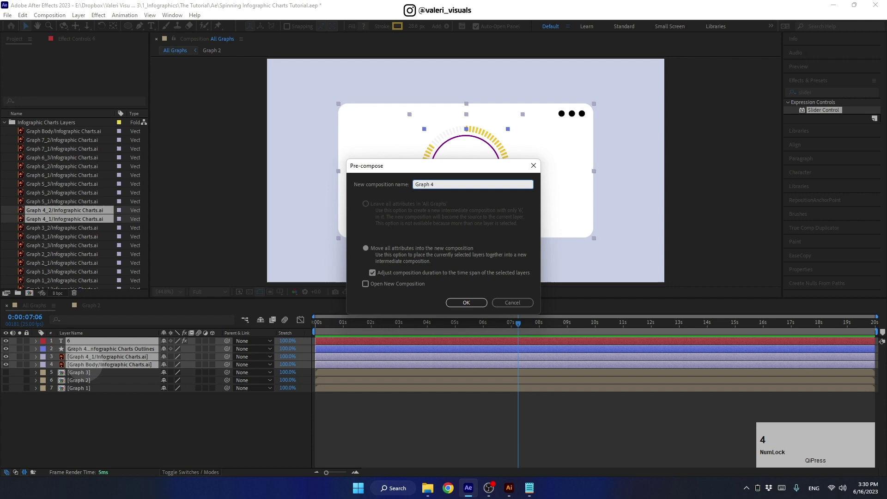
pyautogui.press('Return')
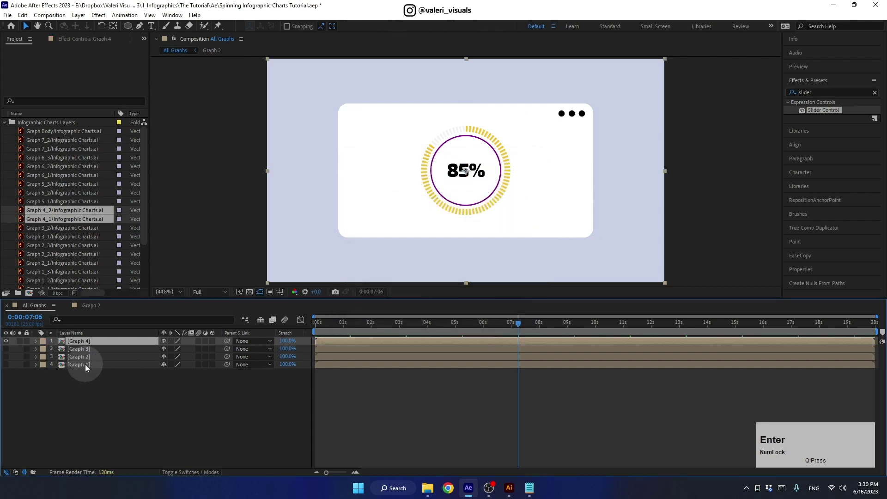
# - Hide Graph 4 and add the Graph Body card with the Graph 5 wave-chart artwork, reordered
pyautogui.click(9, 344)
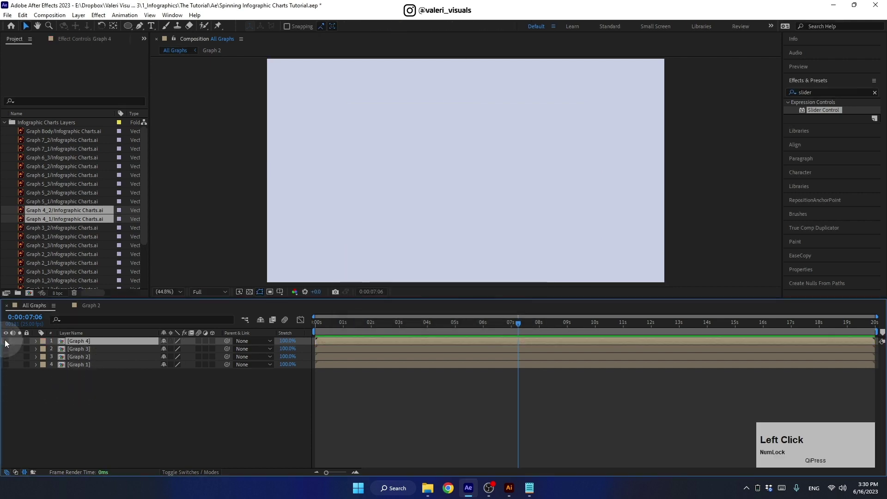
pyautogui.click(50, 141)
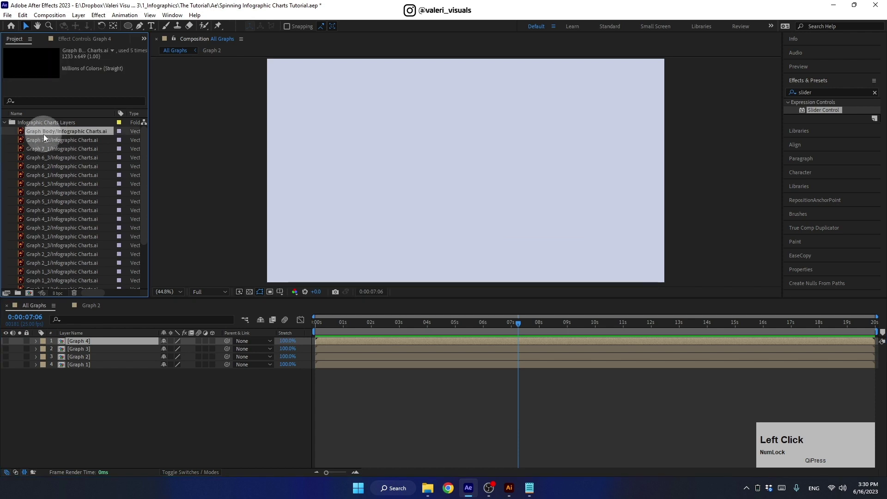
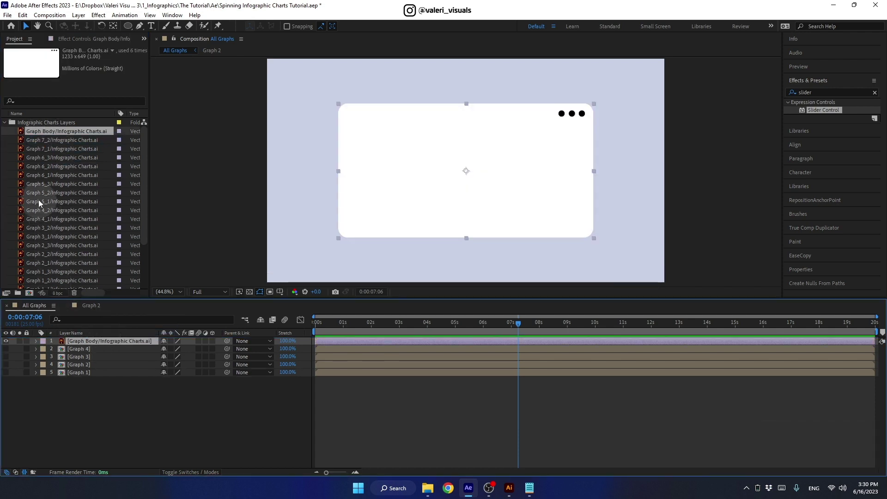
pyautogui.click(42, 198)
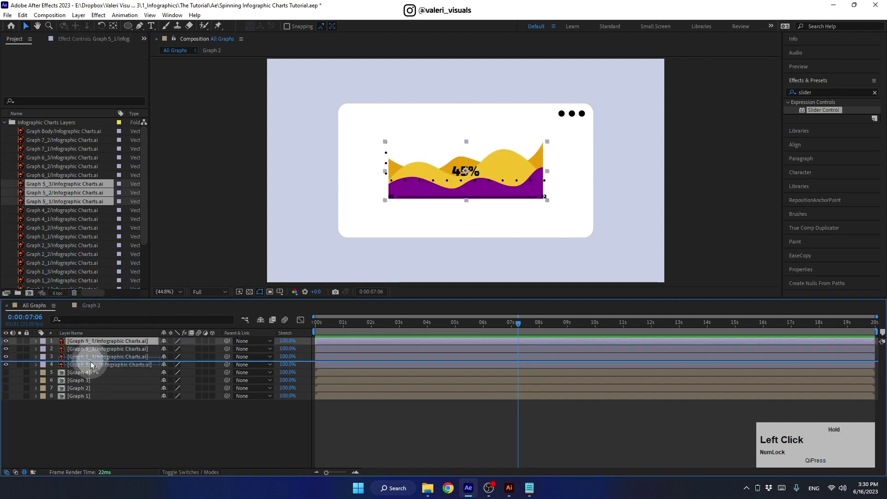
pyautogui.press('shift+Down')
pyautogui.click(92, 350)
pyautogui.click(91, 344)
pyautogui.press('shift+Up')
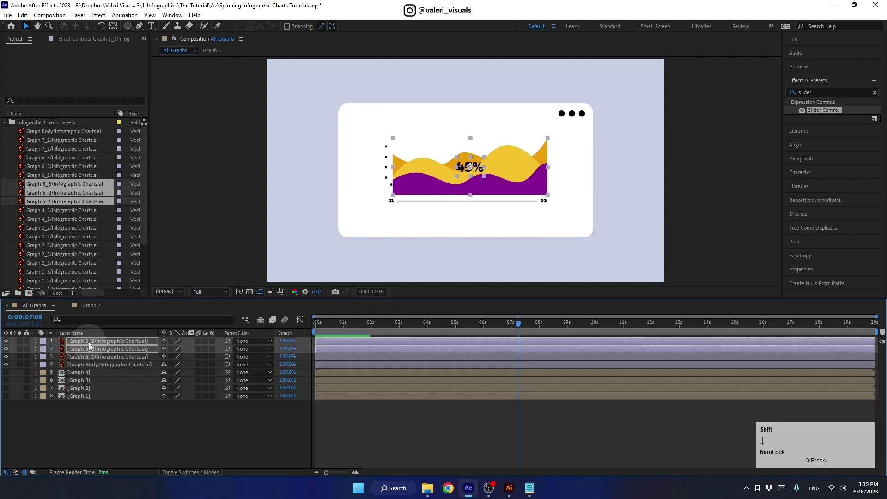
# - Position the wave graph and move the 45% label to the chart's top-left, then go to Graph 4
pyautogui.click(83, 357)
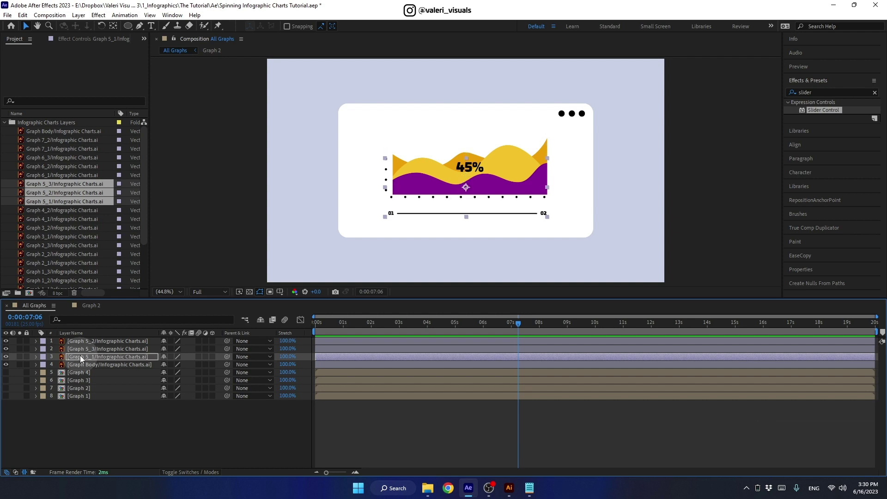
pyautogui.click(77, 344)
pyautogui.press('shift+Up')
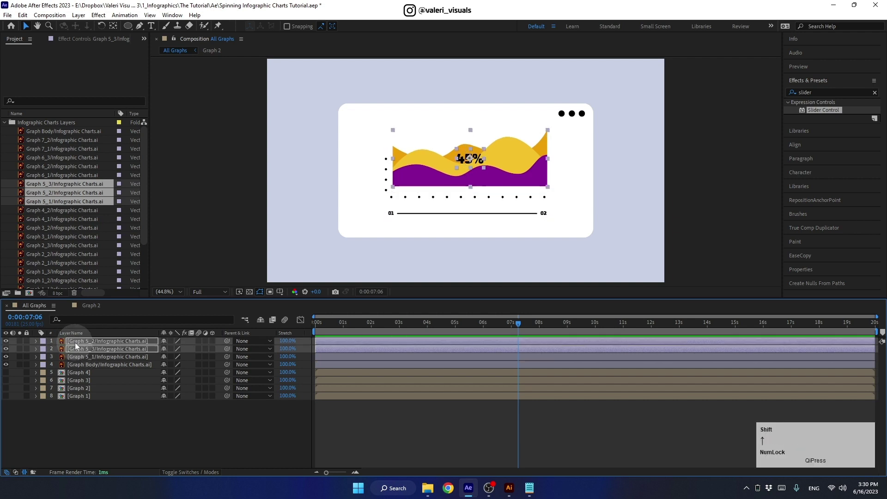
pyautogui.click(88, 358)
pyautogui.press('shift+Down')
pyautogui.click(78, 423)
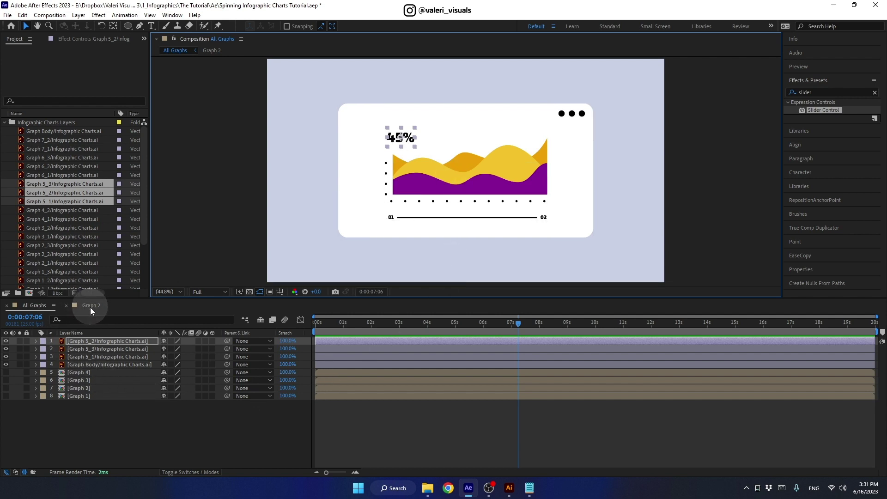
pyautogui.click(97, 373)
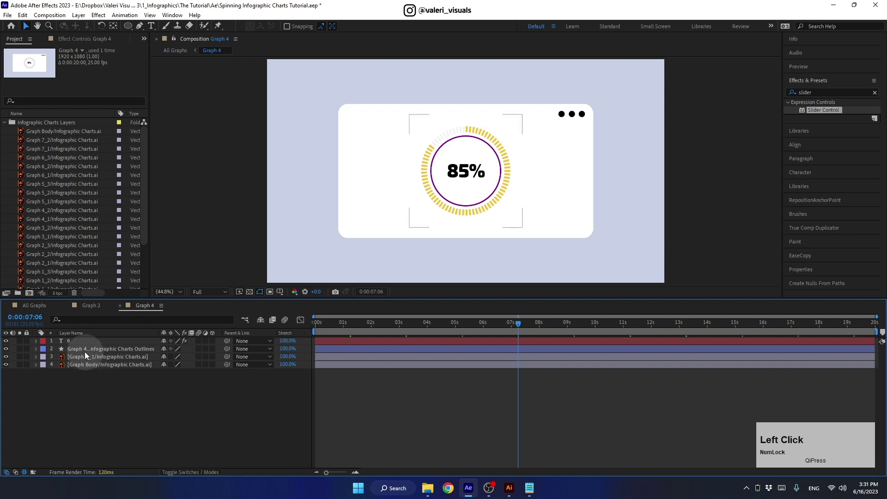
# - Copy the animated percentage text layer and switch to the Graph 2 composition
pyautogui.press('ctrl+c')
pyautogui.click(93, 308)
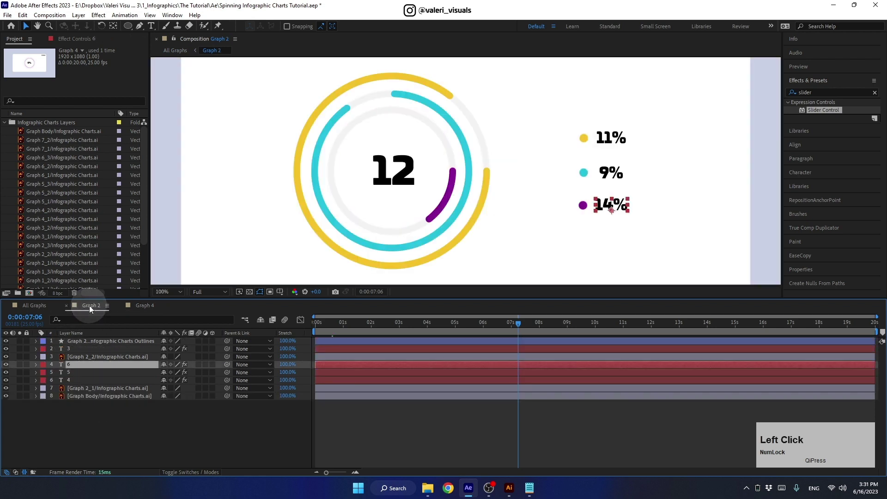
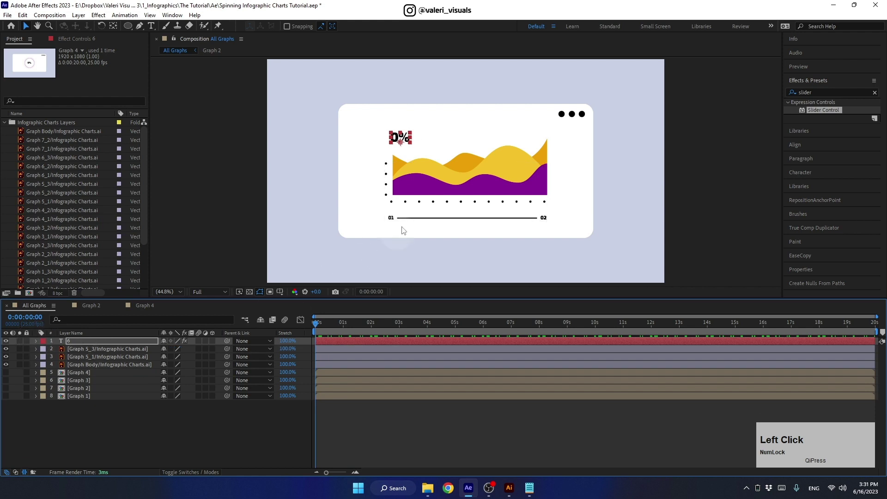
# - Move the Graph 5_3 wave layer below the card and solo it, ready for the Rectangle tool
pyautogui.click(436, 188)
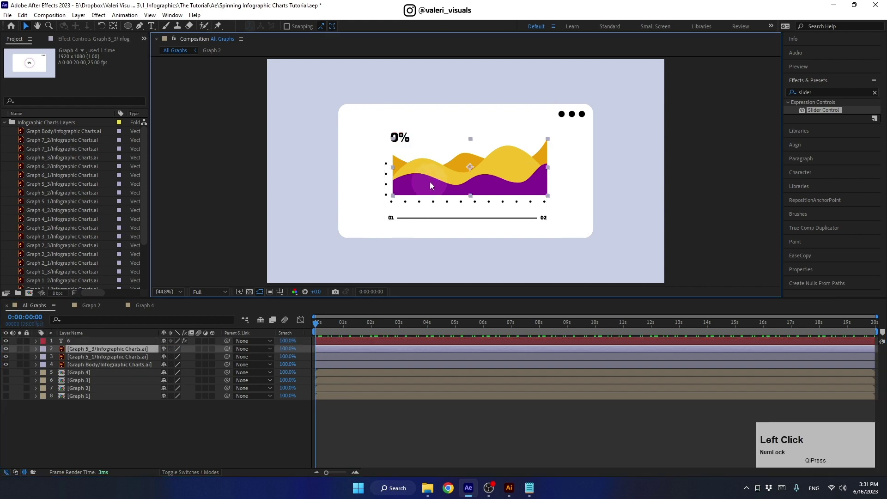
pyautogui.click(434, 187)
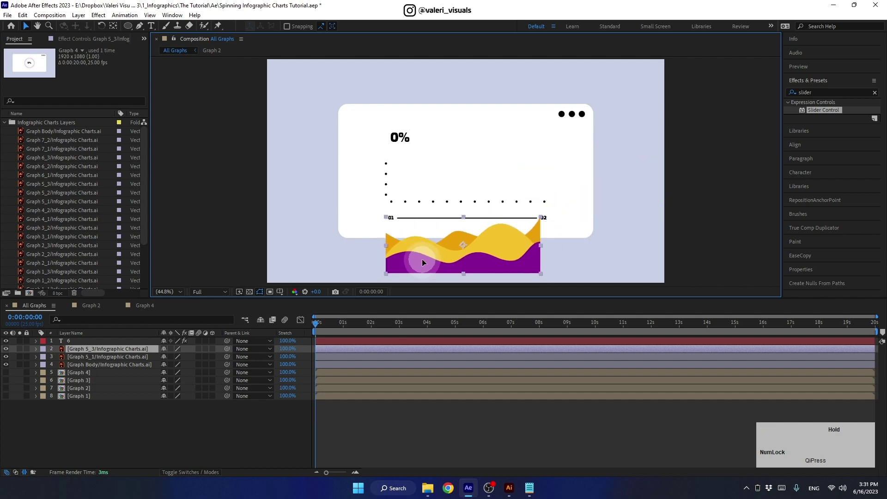
pyautogui.click(12, 364)
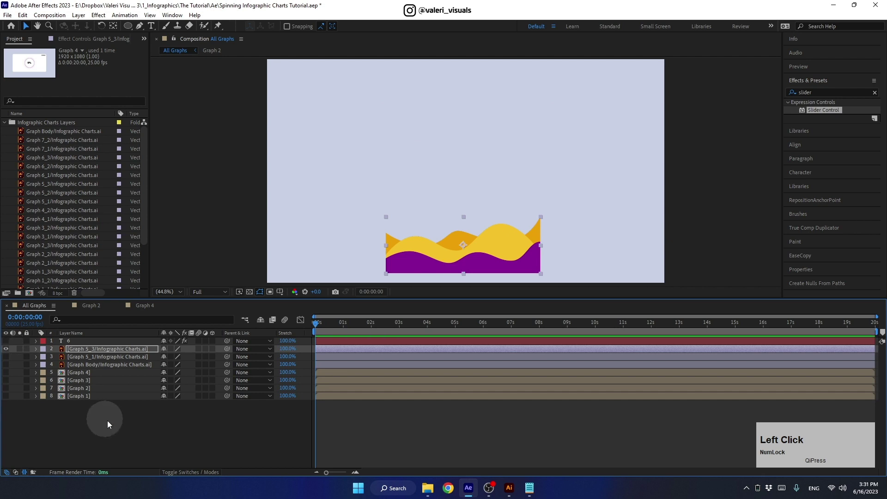
pyautogui.press('z')
pyautogui.click(130, 31)
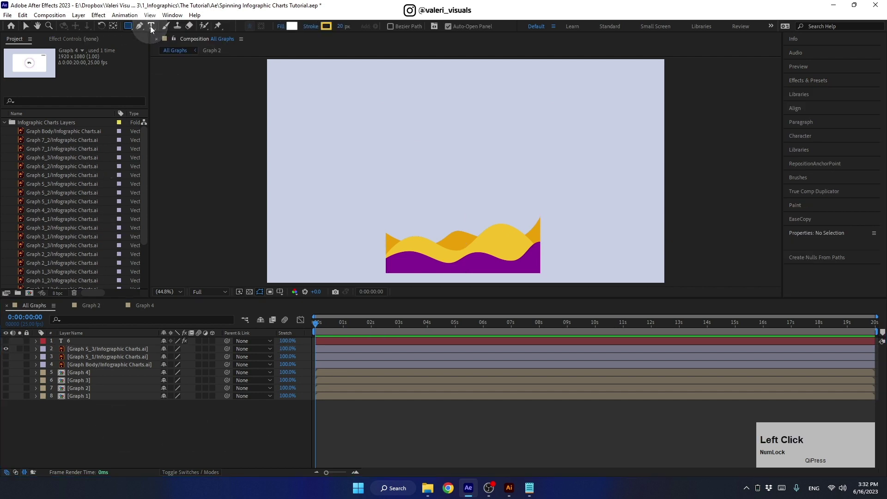
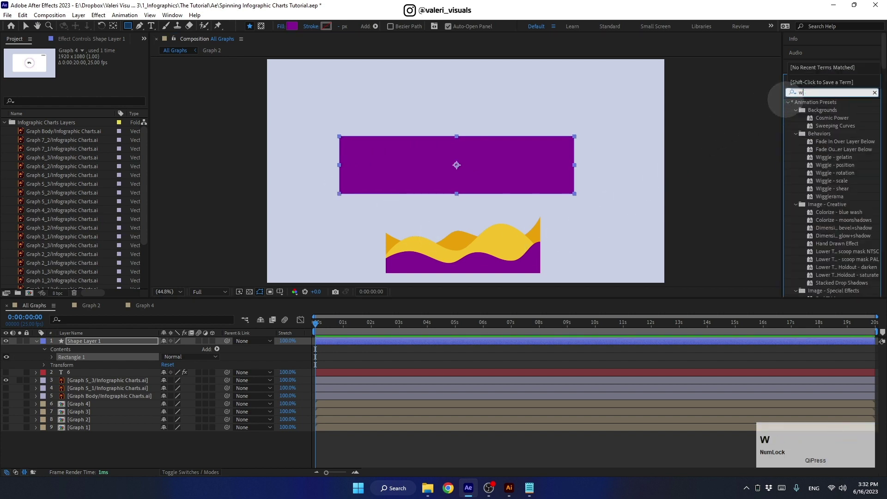
# - Apply Wave Warp to the new purple rectangle with Wave Height 10 and Wave Width 200
pyautogui.write('wave')
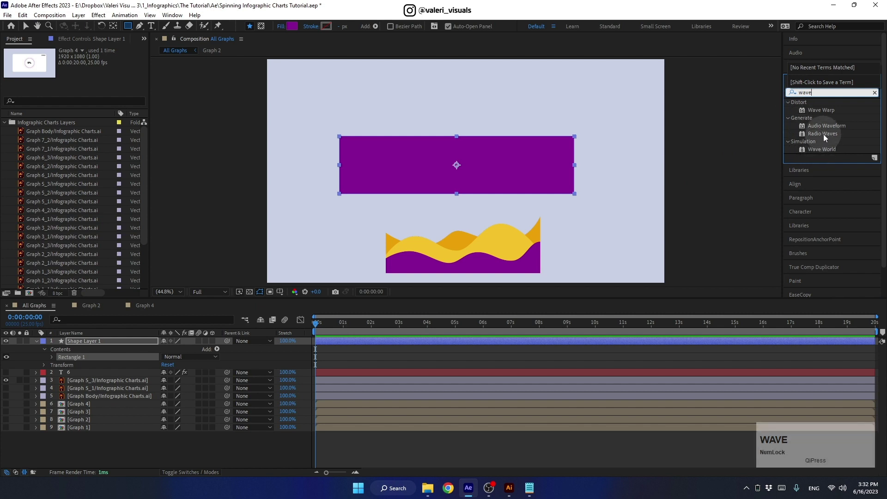
pyautogui.click(825, 115)
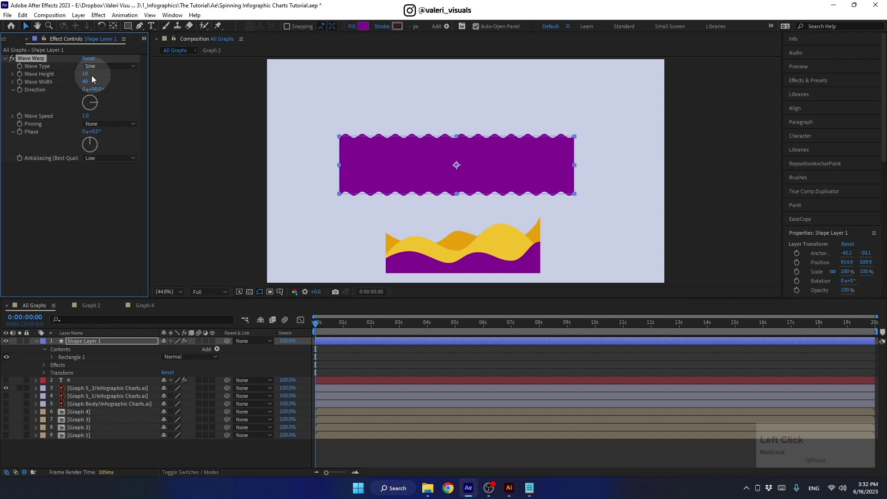
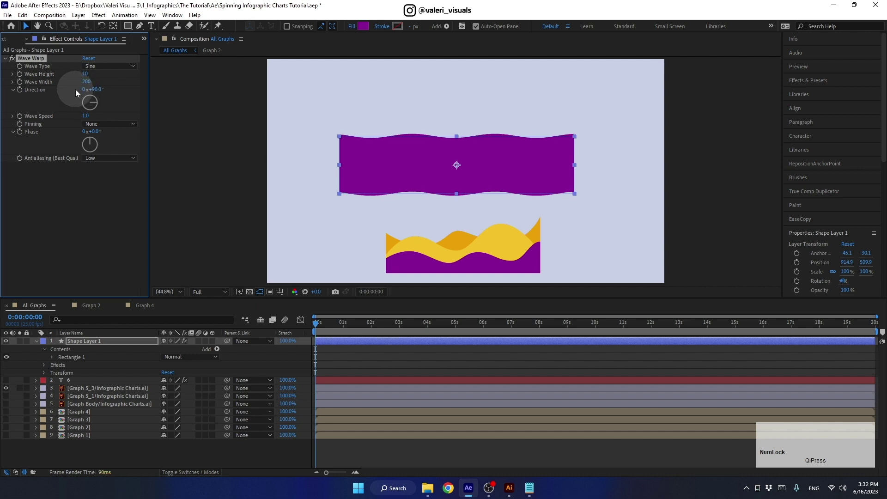
pyautogui.click(327, 328)
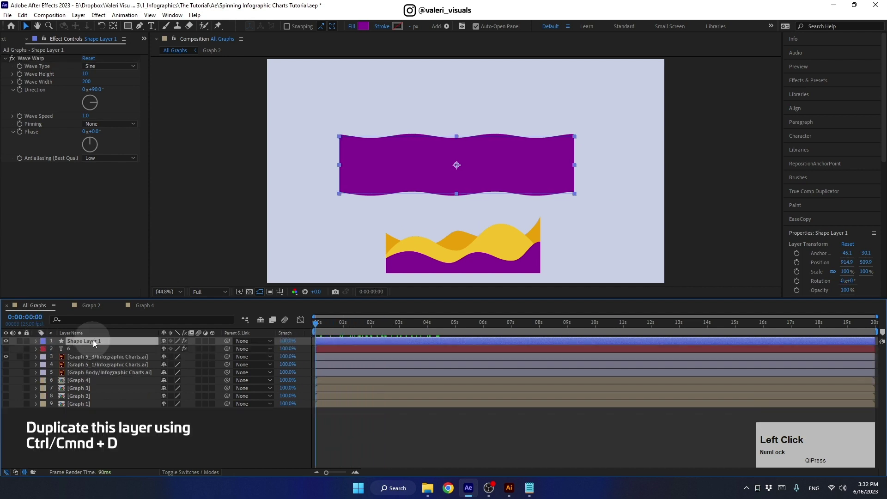
# - Duplicate the purple band as a yellow one raised above it, Direction -90, Height 50, Width 300, then duplicate it again
pyautogui.press('ctrl+d')
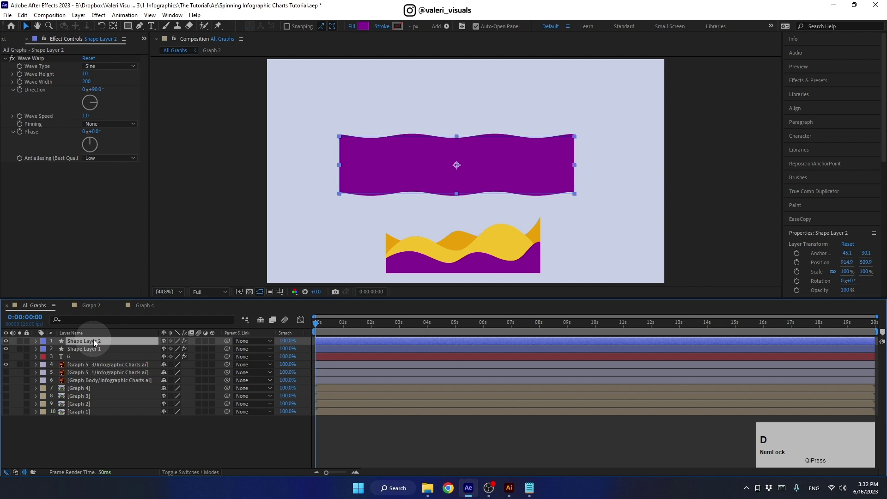
pyautogui.click(96, 342)
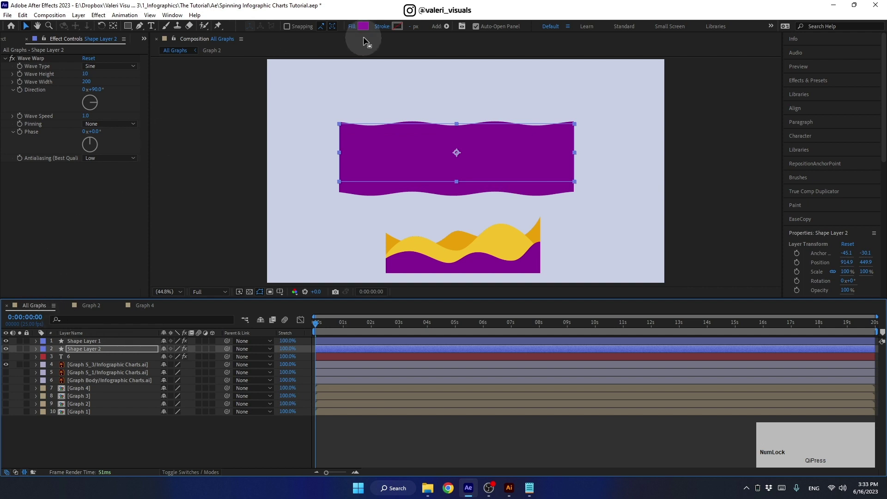
pyautogui.click(369, 34)
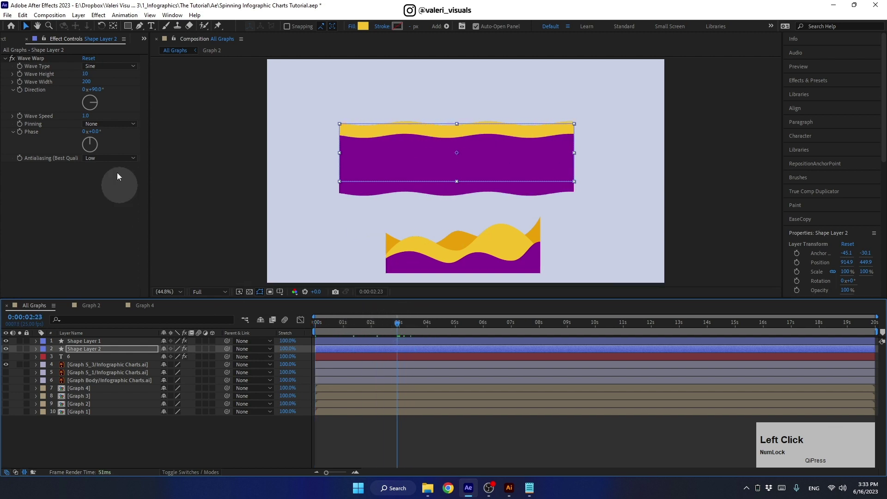
pyautogui.press('Left')
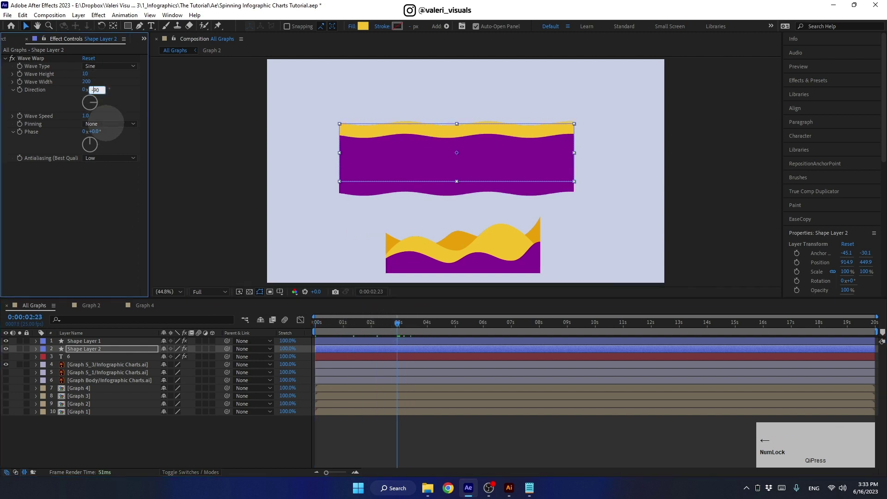
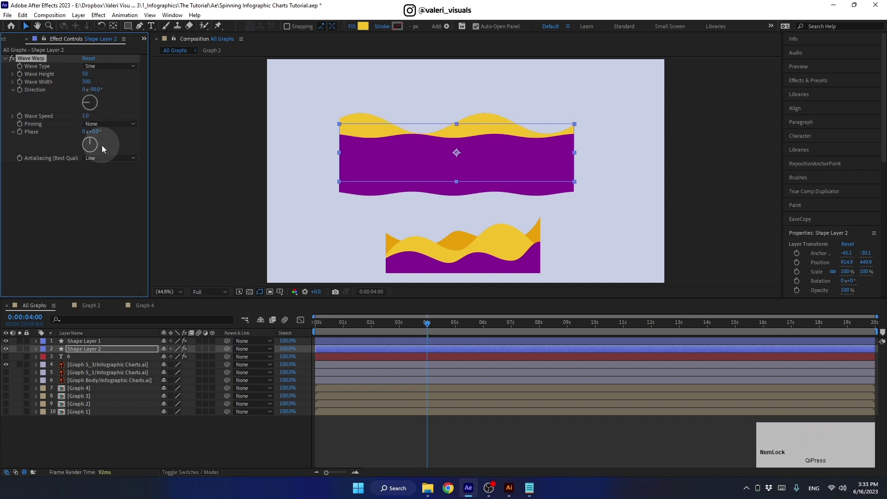
pyautogui.click(422, 330)
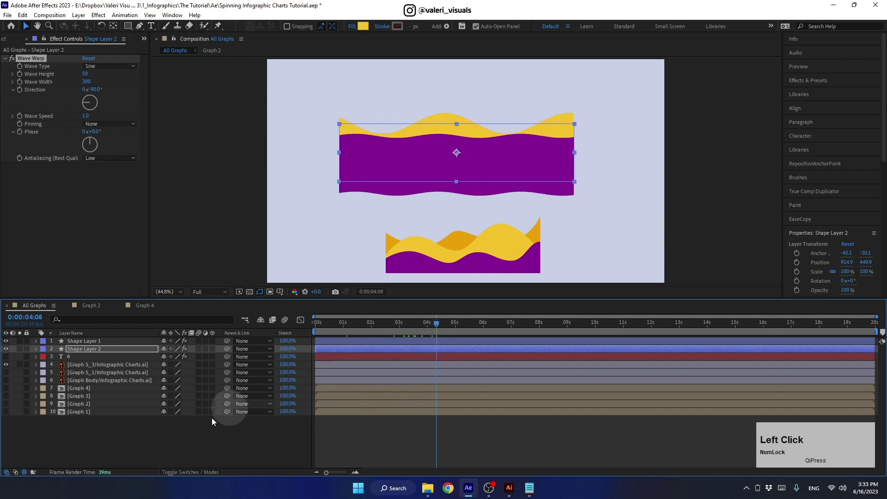
pyautogui.press('ctrl+d')
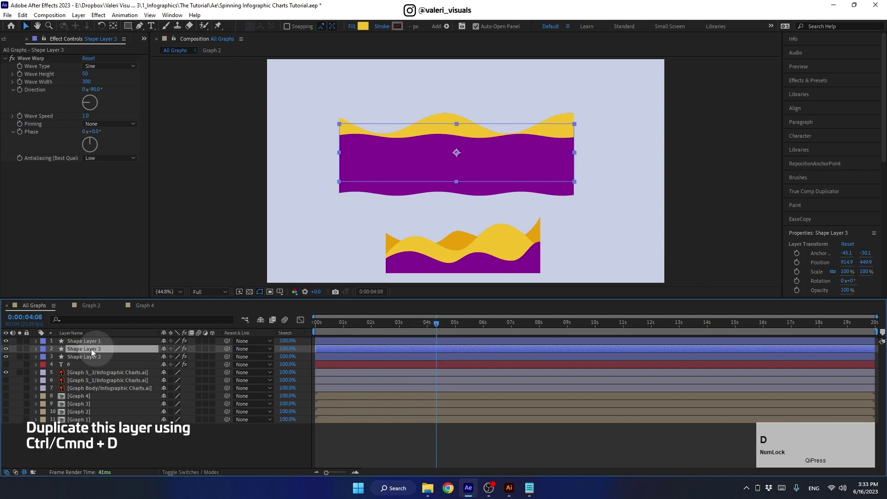
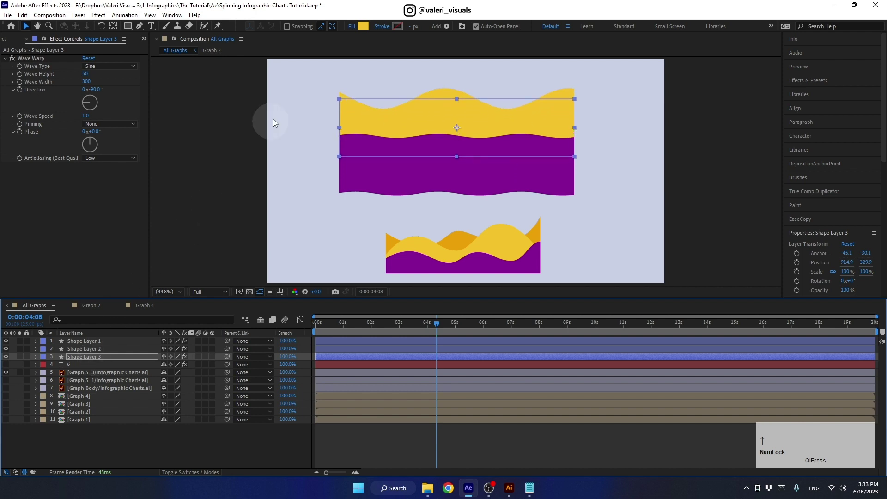
# - Make Shape Layer 3 an orange band with Direction -90, Height 40, Width 250 and preview it
pyautogui.click(368, 31)
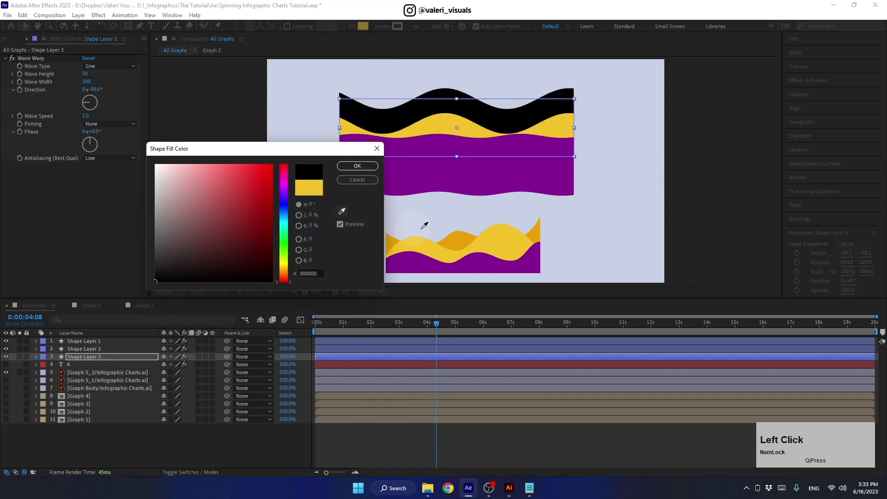
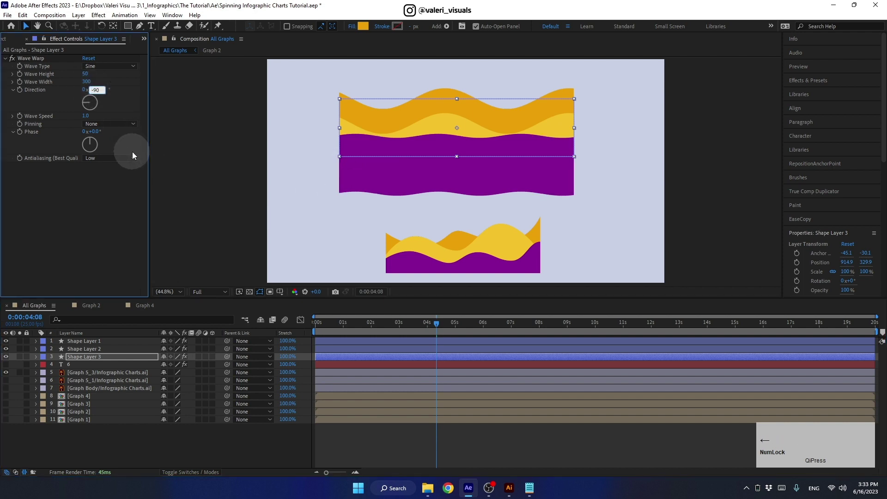
pyautogui.press('Return')
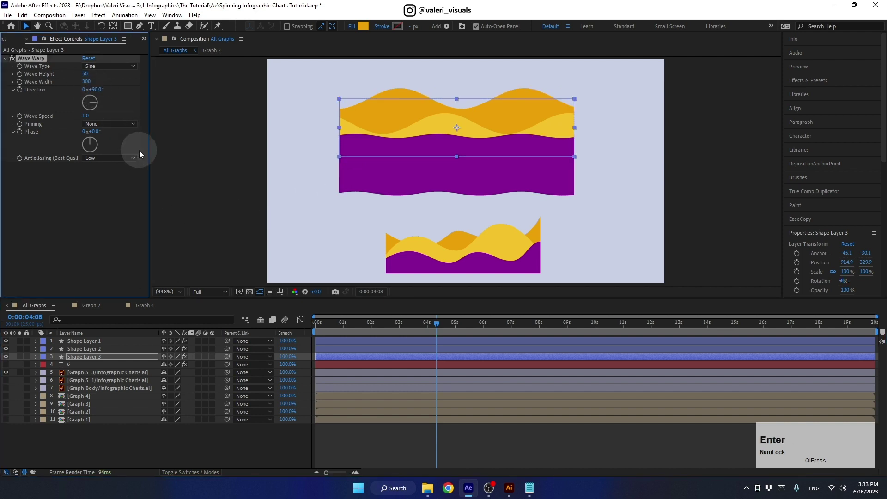
pyautogui.click(372, 329)
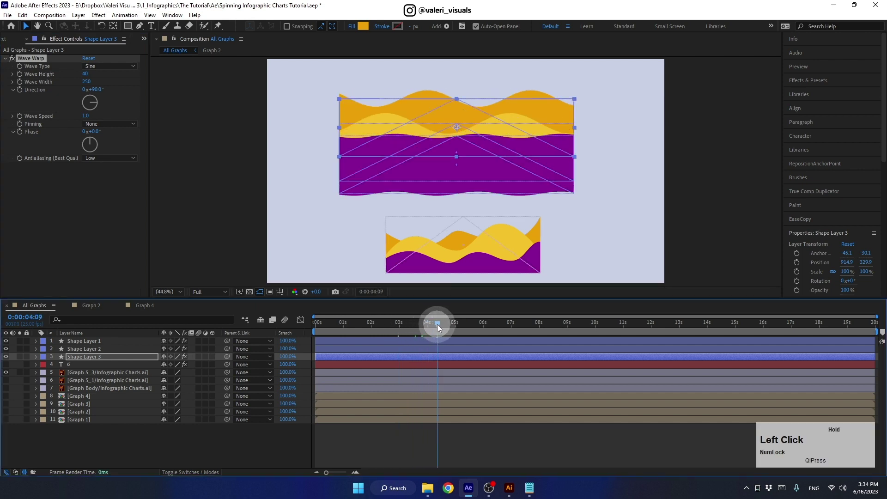
pyautogui.press('space')
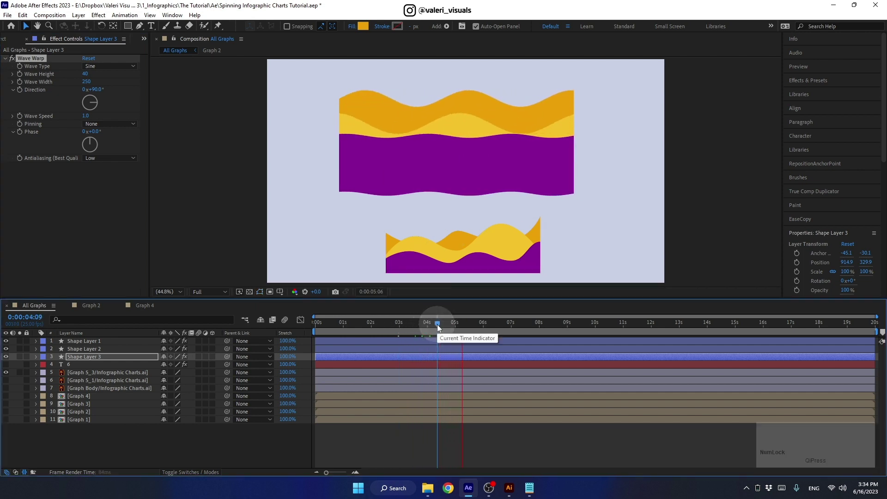
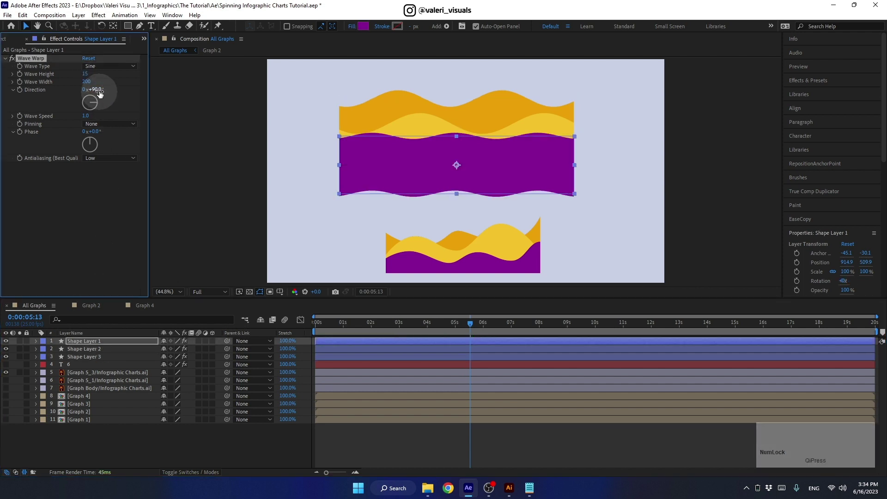
# - Slow the orange band's Wave Speed to 0.5 and return to the timeline start
pyautogui.click(98, 363)
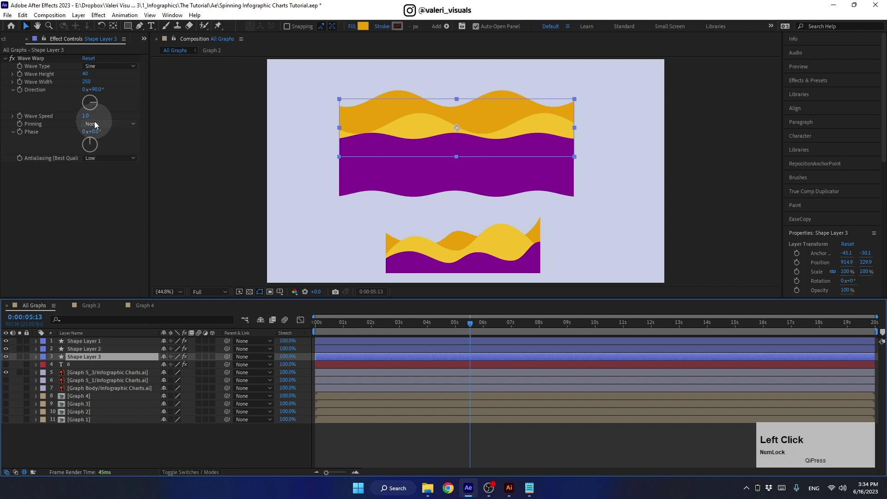
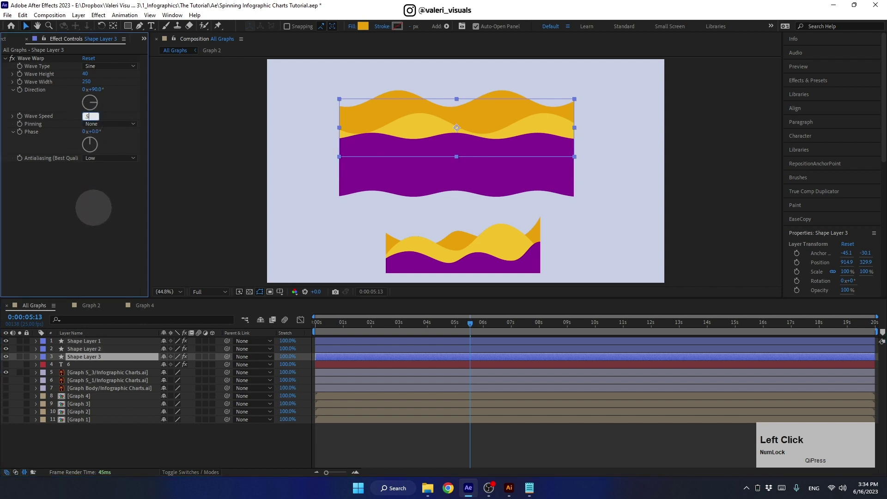
pyautogui.press('Return')
pyautogui.click(428, 327)
pyautogui.press('space')
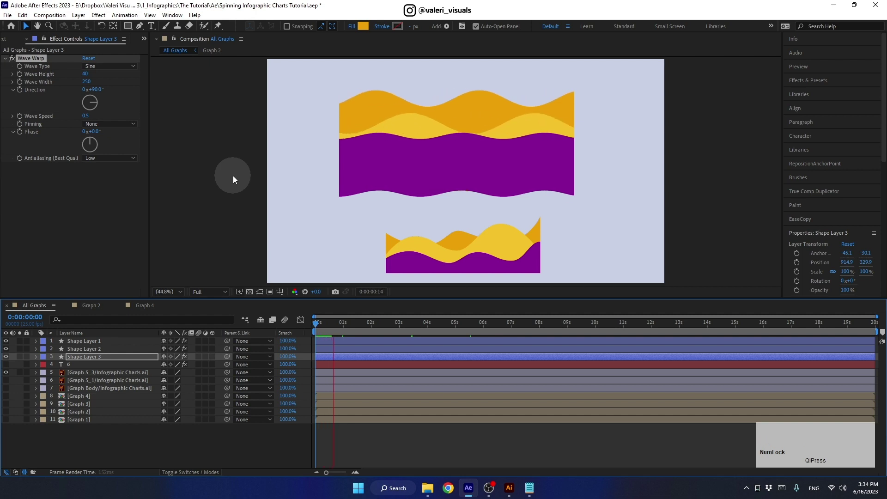
# - Preview, raise Shape Layer 1 height to 30, nudge the yellow and orange bands, delete Graph 5_3 and hide the layers
pyautogui.press('space')
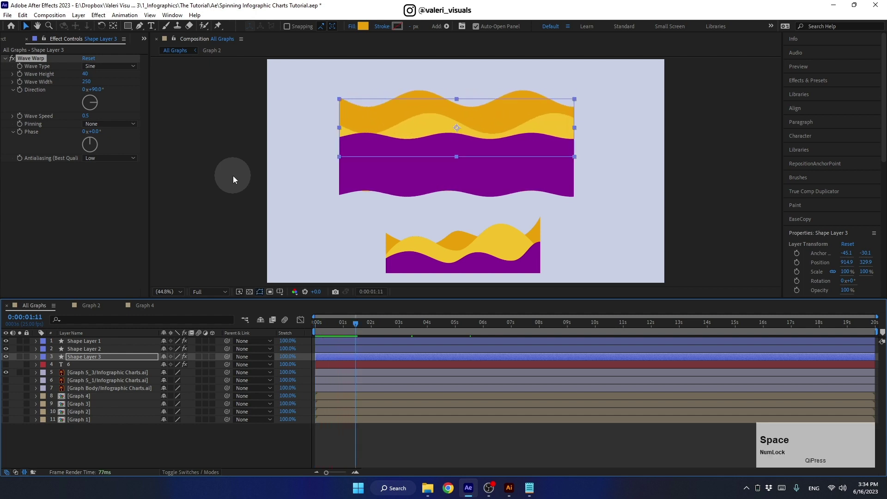
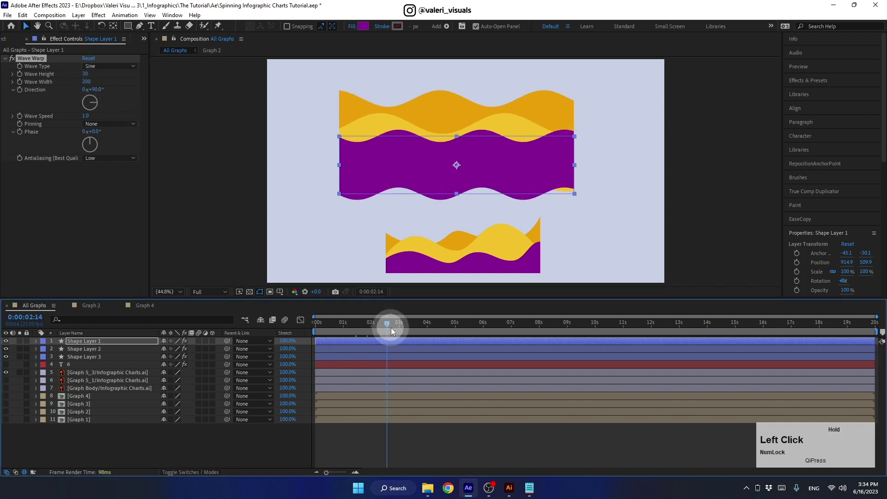
pyautogui.press('space')
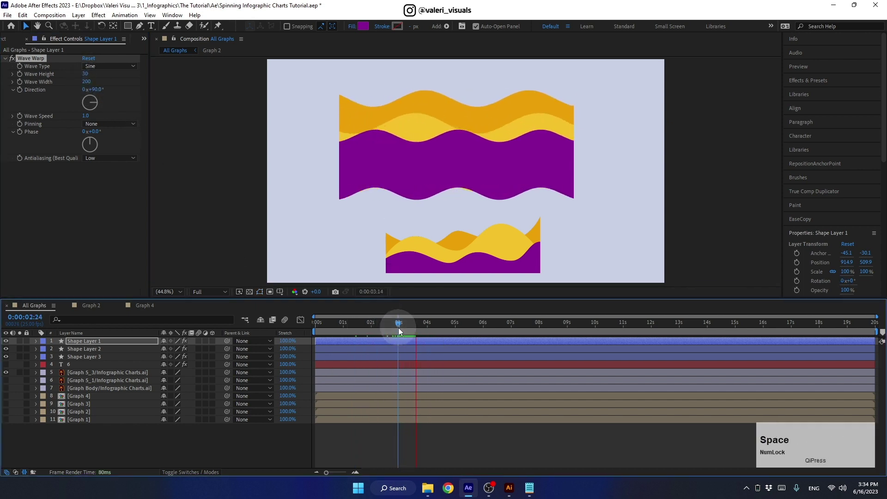
pyautogui.click(106, 353)
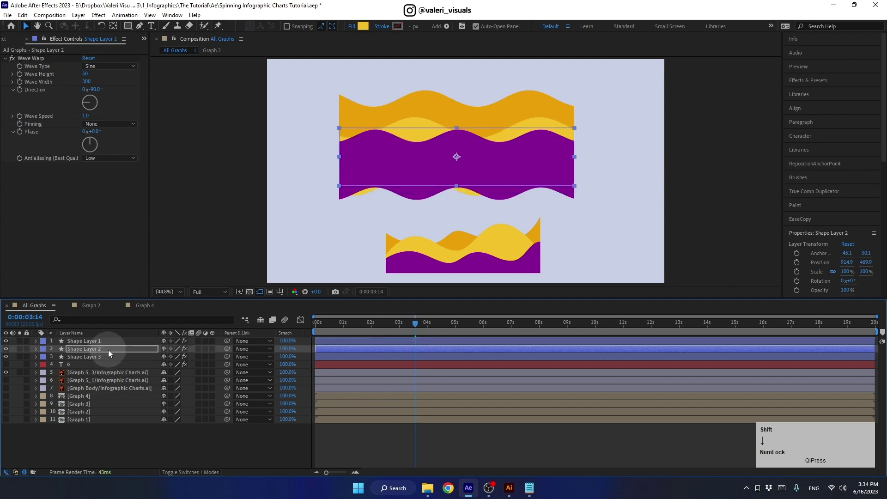
pyautogui.click(105, 361)
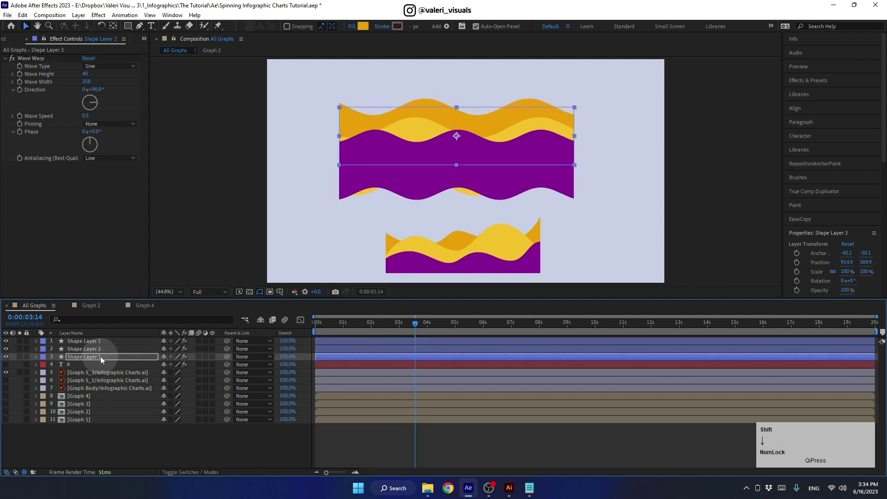
pyautogui.click(394, 329)
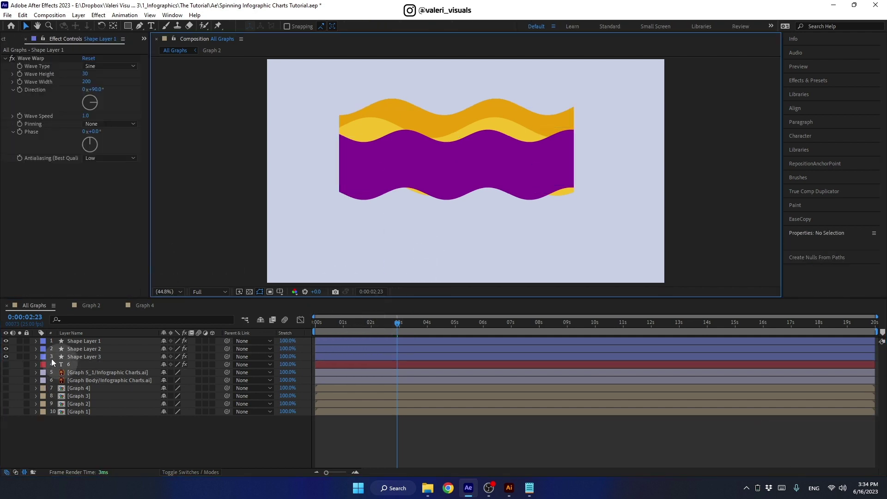
pyautogui.click(11, 345)
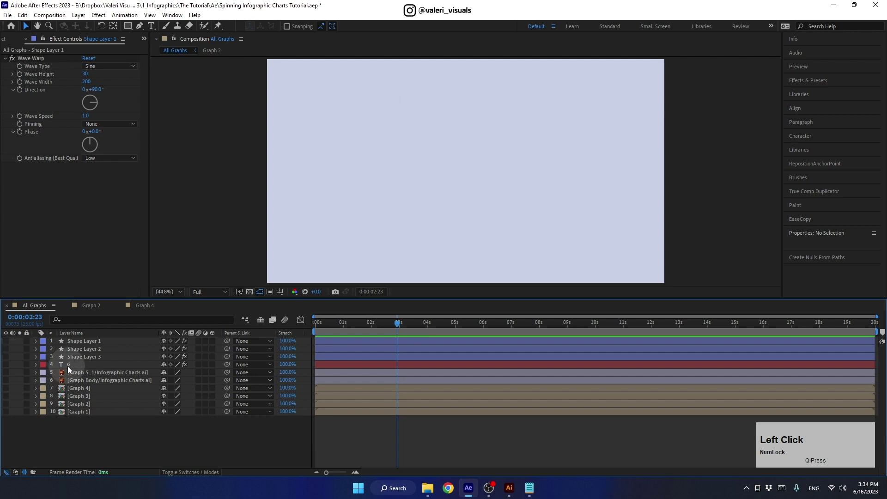
# - Unhide the card layers and draw an orange rectangle, Shape Layer 4, over the chart area
pyautogui.click(74, 381)
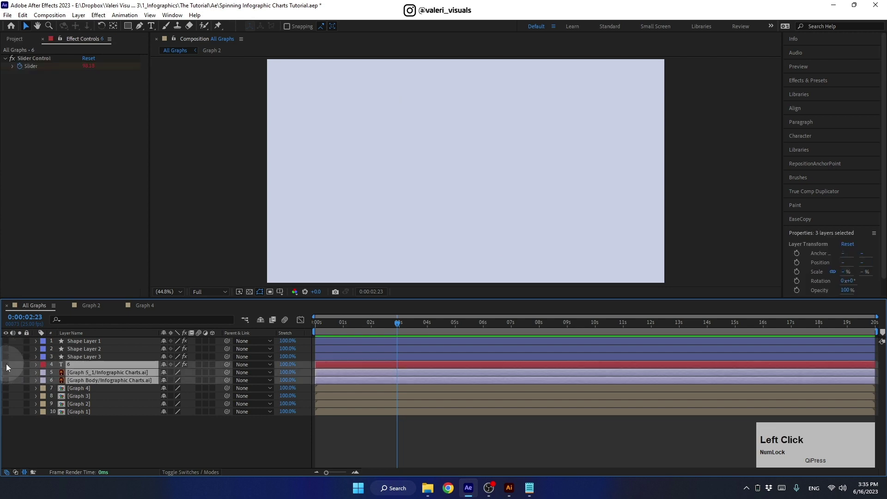
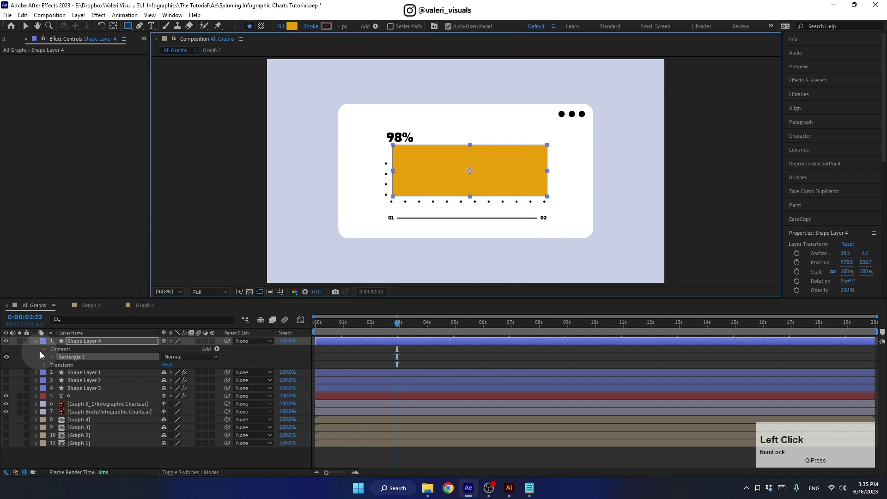
pyautogui.click(41, 346)
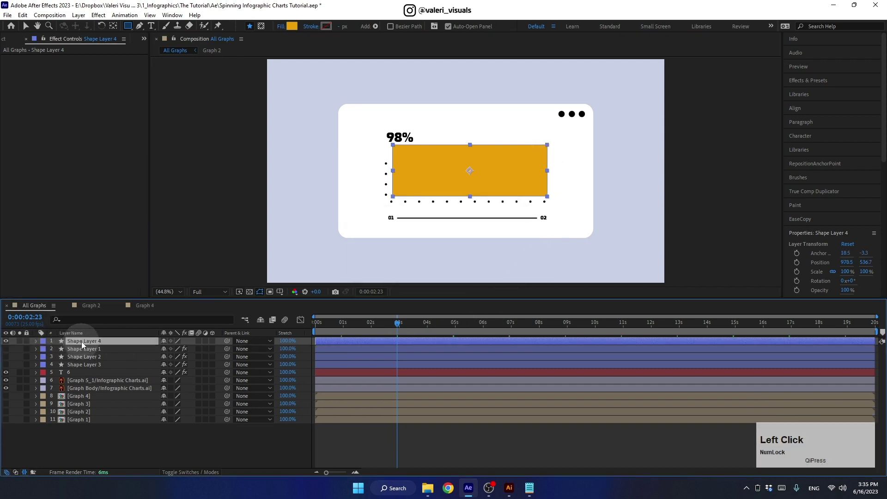
# - Rename the rectangle layer to Matte and make the three wave shape layers visible
pyautogui.press('Return')
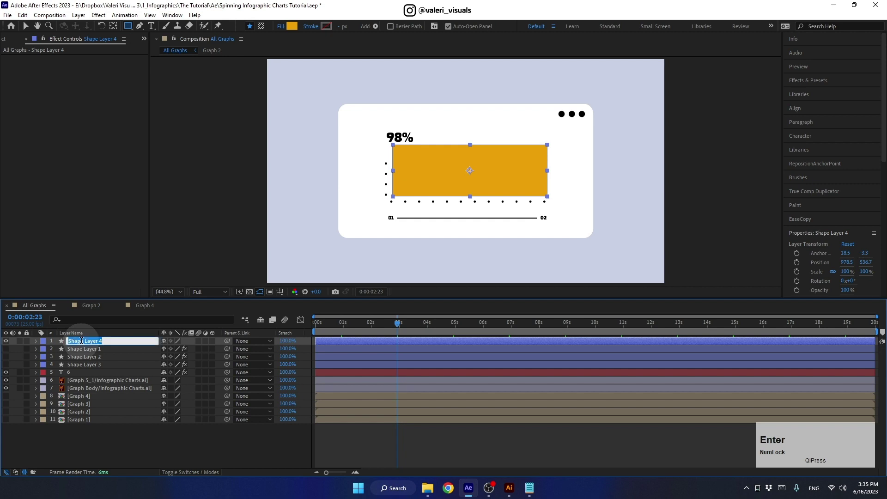
pyautogui.press('shift+m')
pyautogui.write('atte')
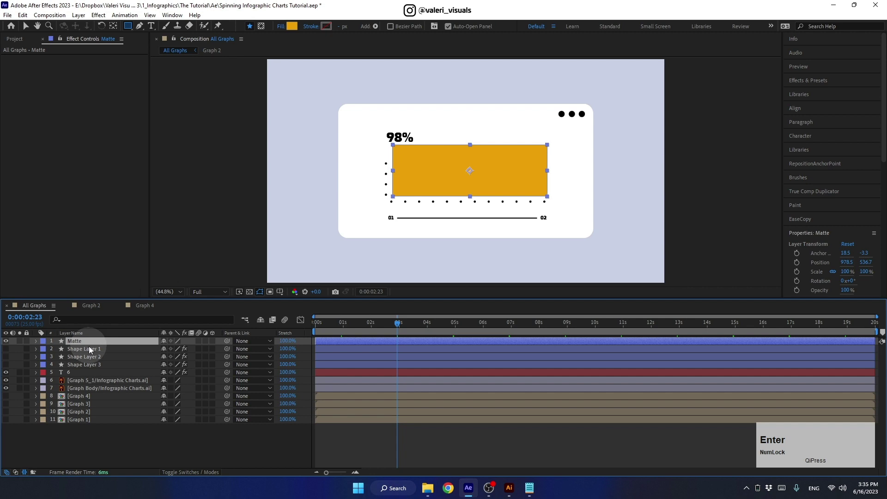
pyautogui.click(88, 351)
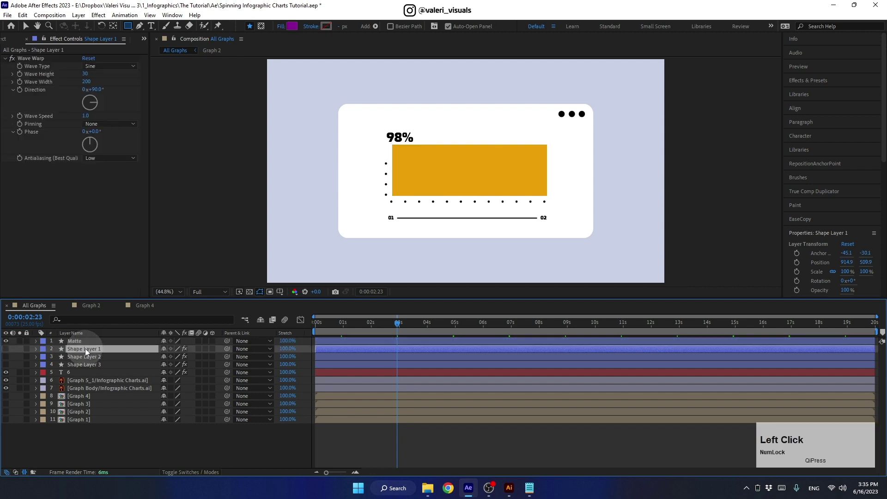
pyautogui.click(9, 350)
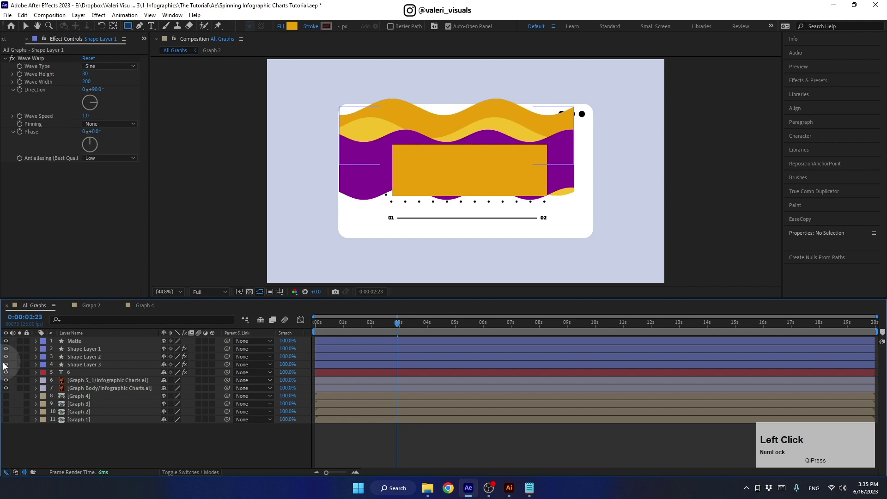
# - Track-matte the three wave layers to Matte, move them down into the graph area and preview
pyautogui.click(86, 352)
pyautogui.click(82, 366)
pyautogui.click(197, 351)
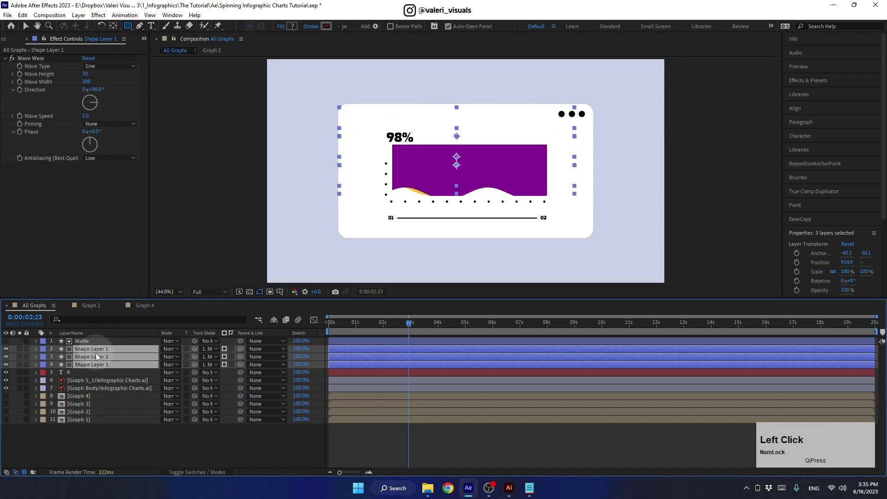
pyautogui.press('shift+Down')
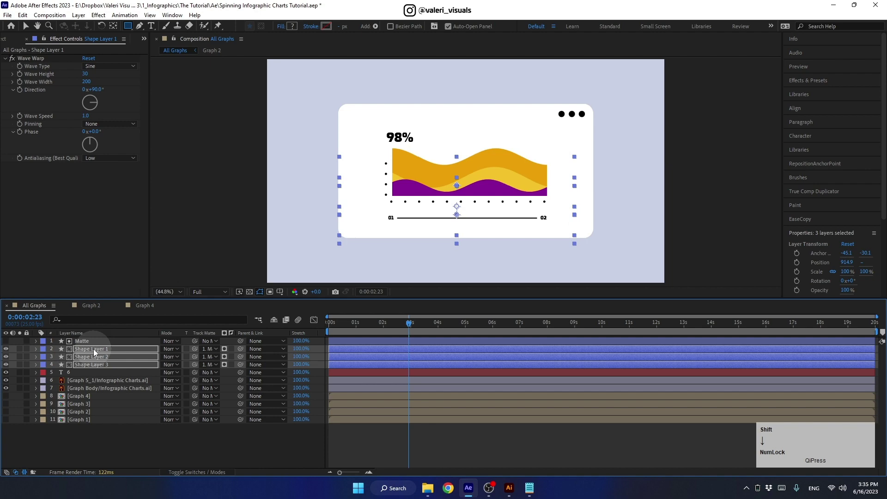
pyautogui.click(408, 326)
pyautogui.press('space')
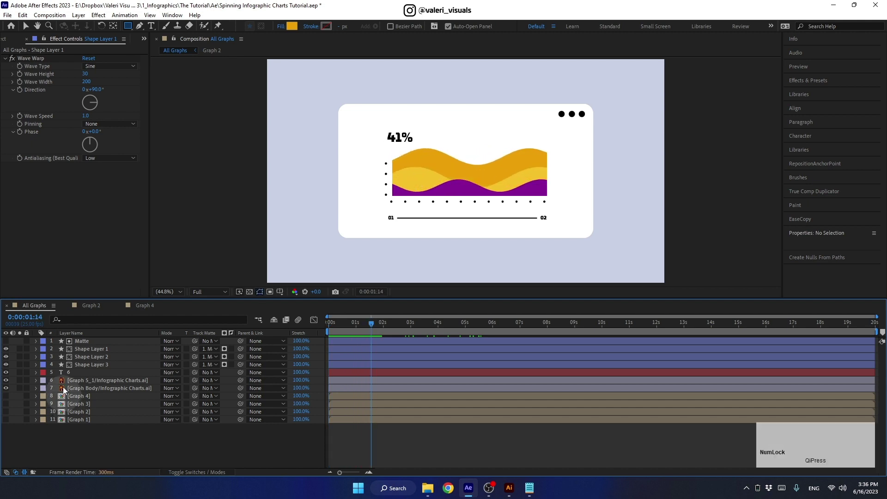
# - Select the Matte layer and all the wave graph layers for precomposing
pyautogui.click(86, 343)
pyautogui.click(79, 391)
# - Precompose the selected layers as Graph 5 and hide the new precomp layer
pyautogui.press('ctrl+shift+c')
pyautogui.write('gap')
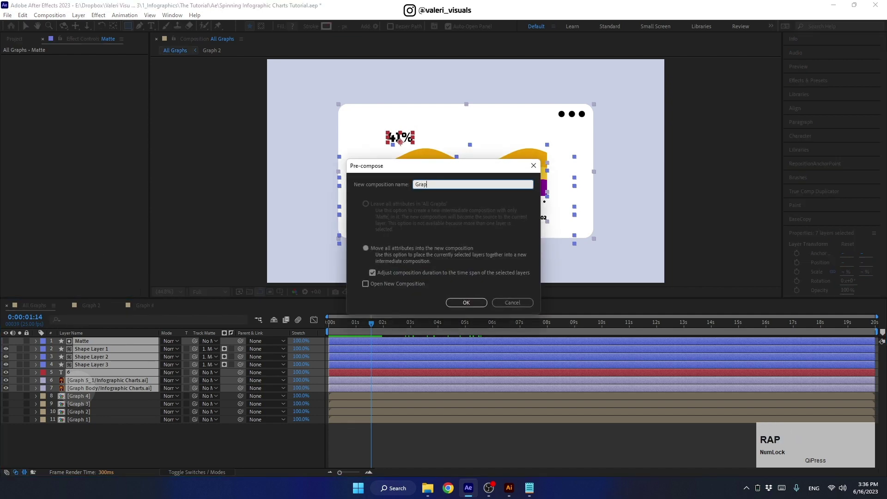
pyautogui.write('h')
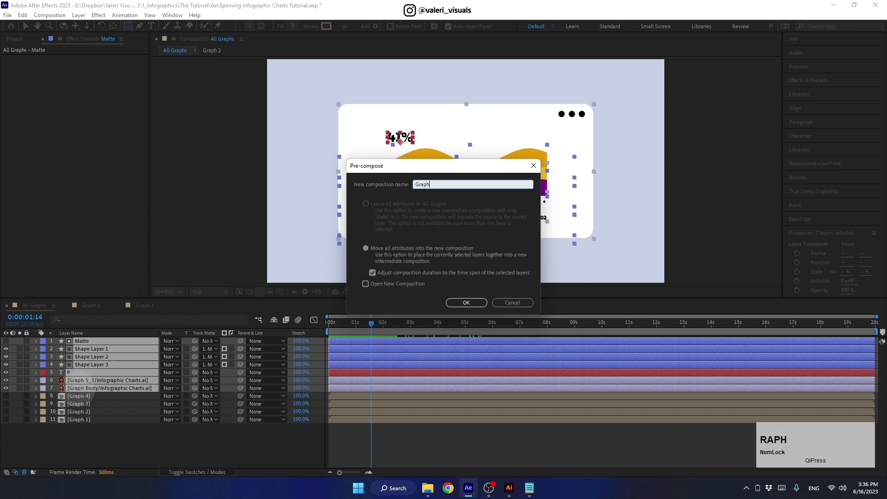
pyautogui.press('space')
pyautogui.press('5')
pyautogui.press('Return')
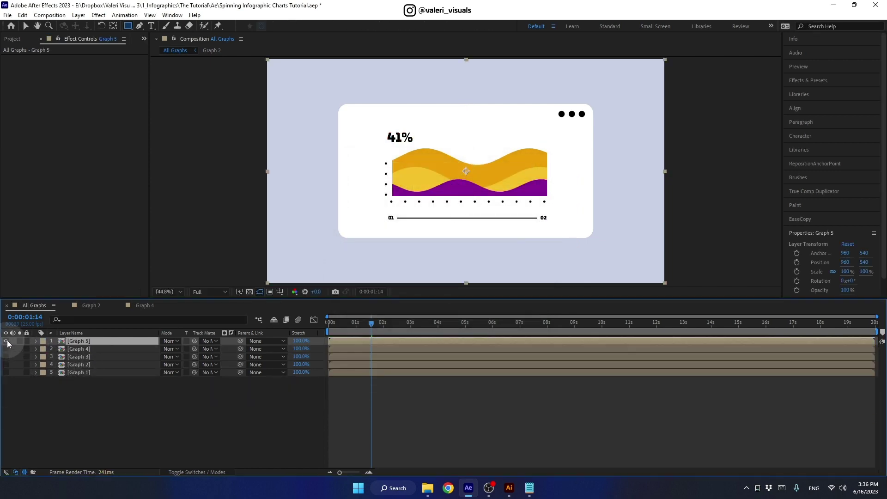
pyautogui.click(20, 43)
pyautogui.scroll(3)
# - Pick Graph Body and Graph 6_1, 6_2, 6_3 from the Project panel for the All Graphs timeline
pyautogui.click(29, 33)
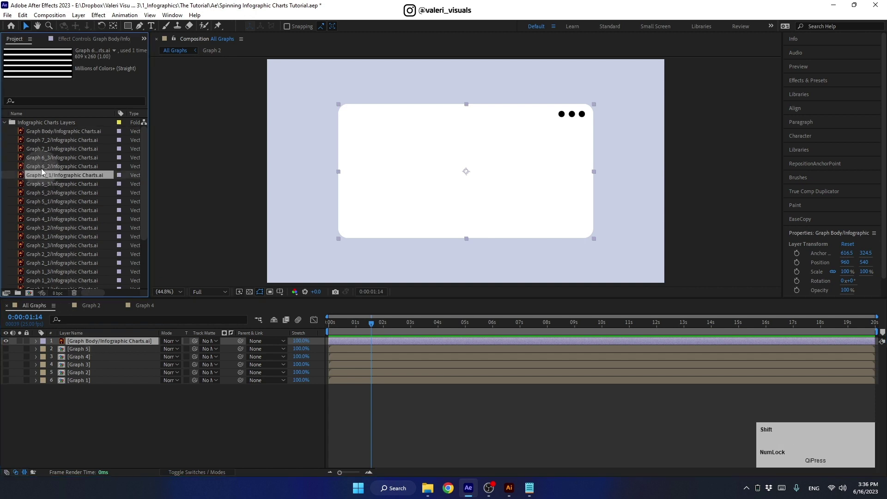
pyautogui.click(46, 172)
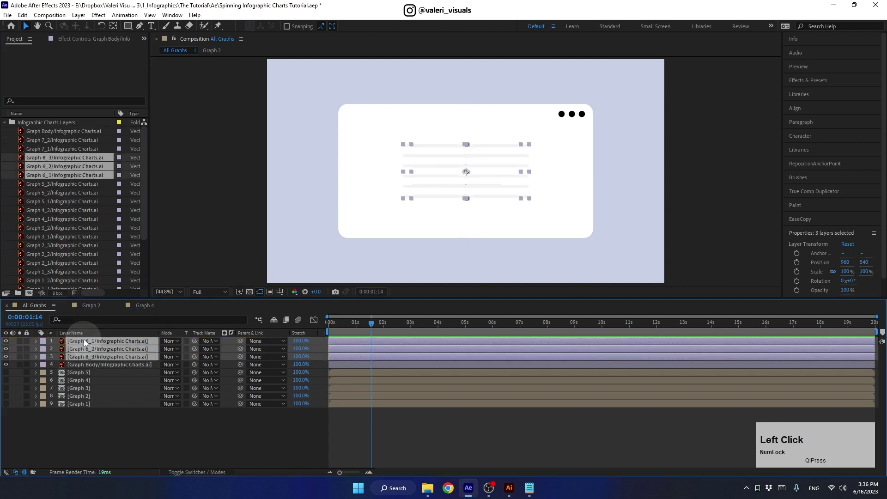
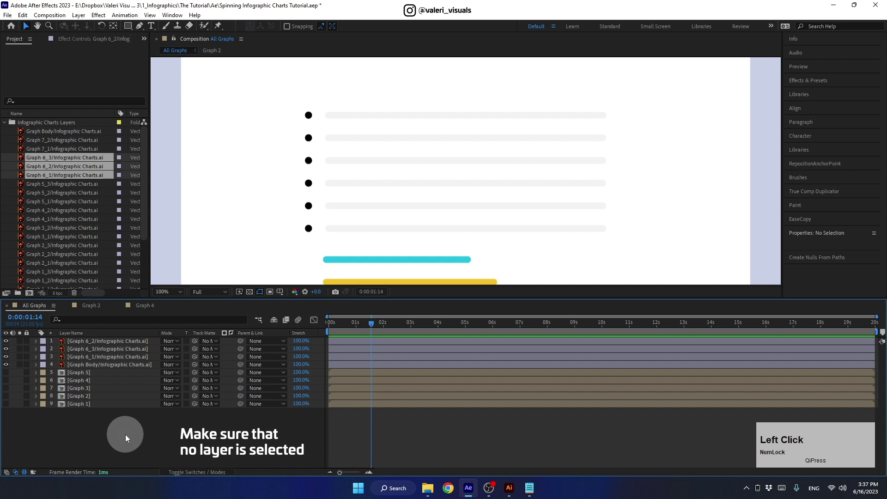
# - Draw a 15 px cyan stroke line over the first grey bar and give it round line caps
pyautogui.click(139, 28)
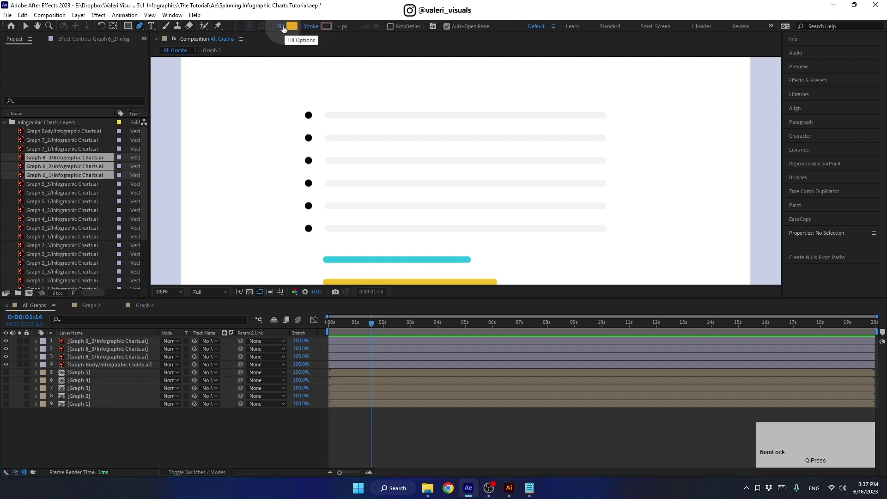
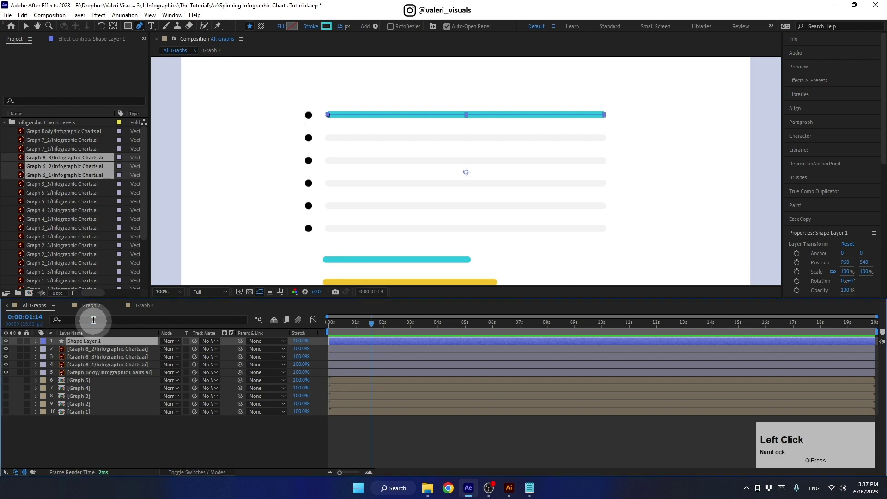
pyautogui.write('line')
pyautogui.click(186, 378)
pyautogui.click(183, 395)
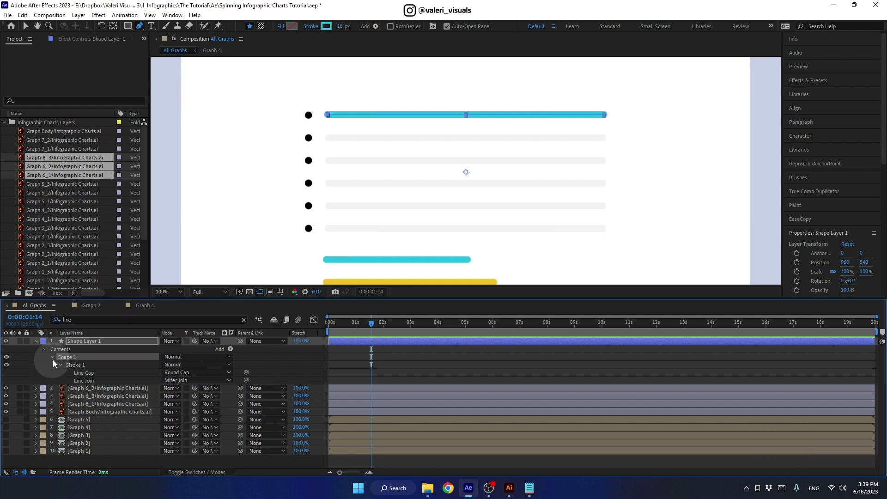
pyautogui.click(55, 360)
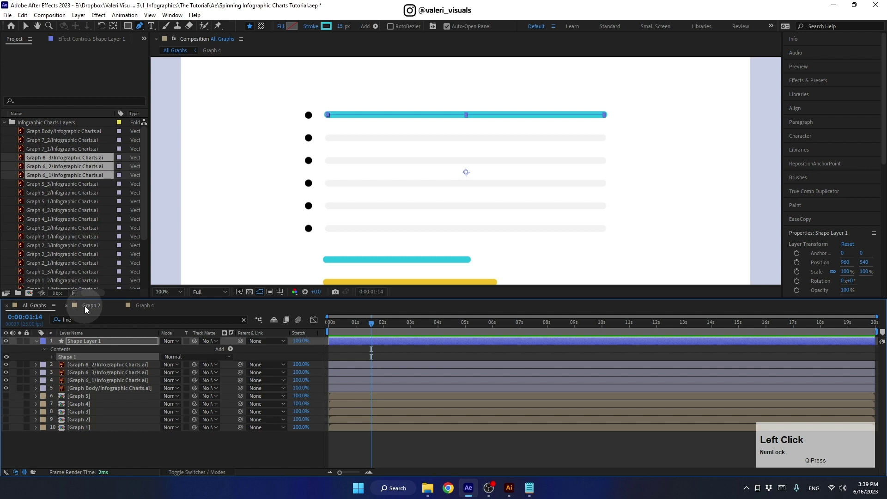
# - In the Graph 2 composition, copy the Trim Paths 1 animation from the ring outlines
pyautogui.click(88, 308)
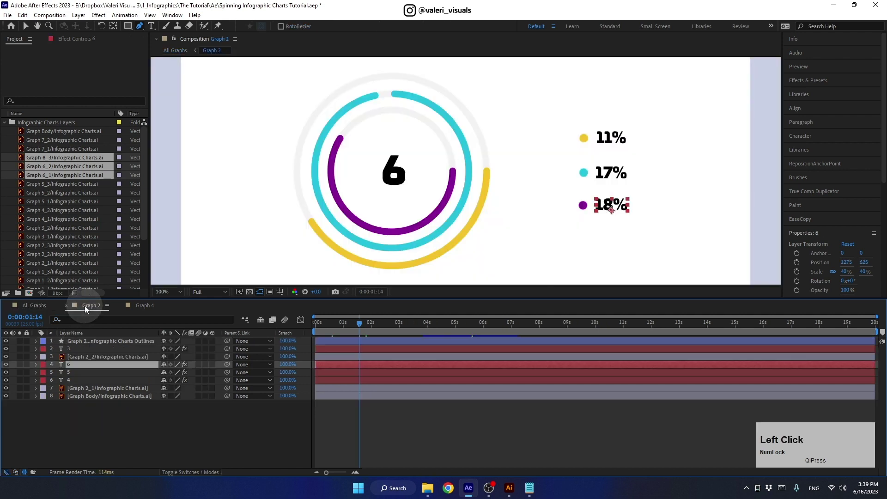
pyautogui.click(74, 342)
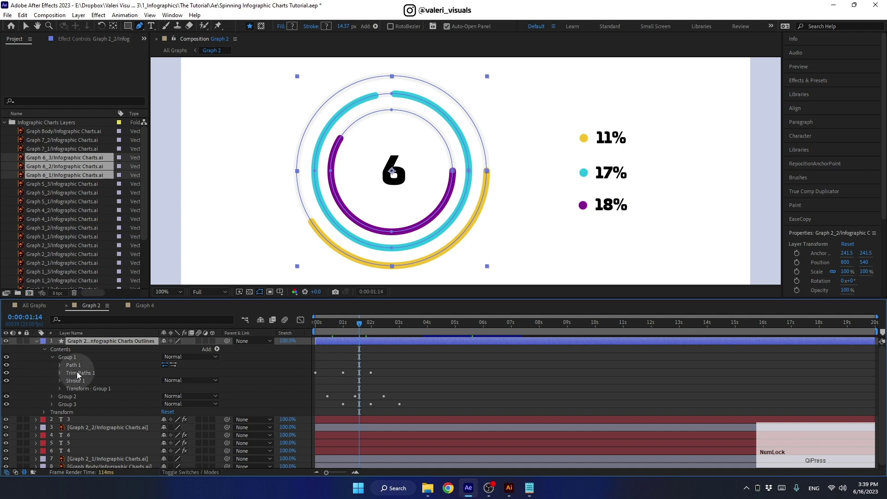
pyautogui.click(80, 373)
pyautogui.press('ctrl+c')
# - Back in All Graphs, paste the trim animation onto the line at frame 0
pyautogui.click(46, 313)
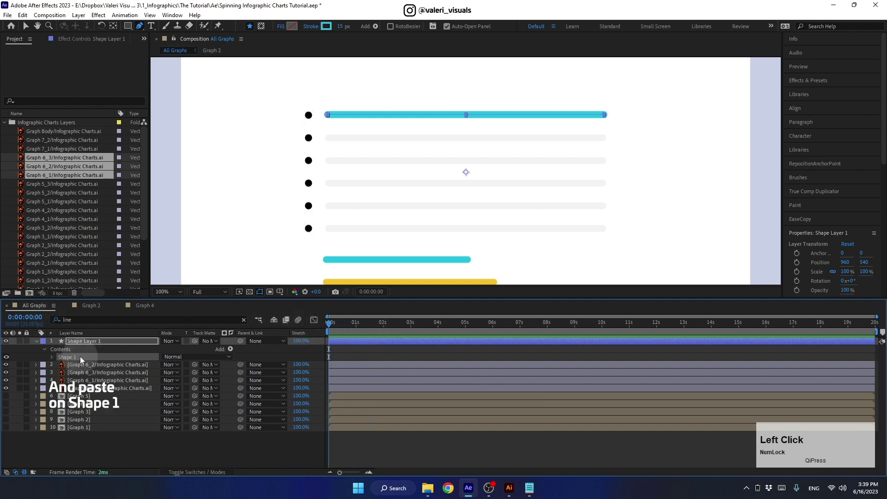
pyautogui.press('ctrl+v')
pyautogui.click(337, 327)
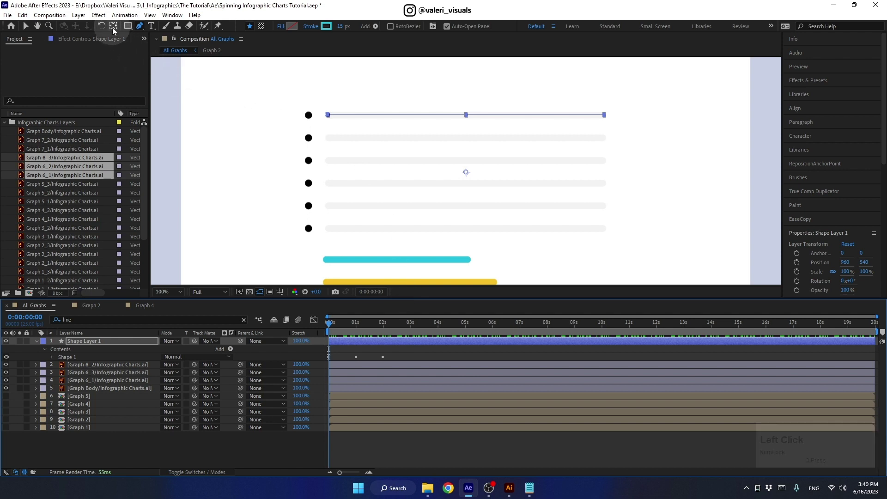
# - Centre the line's anchor point with Pan Behind and preview the line growing
pyautogui.click(116, 29)
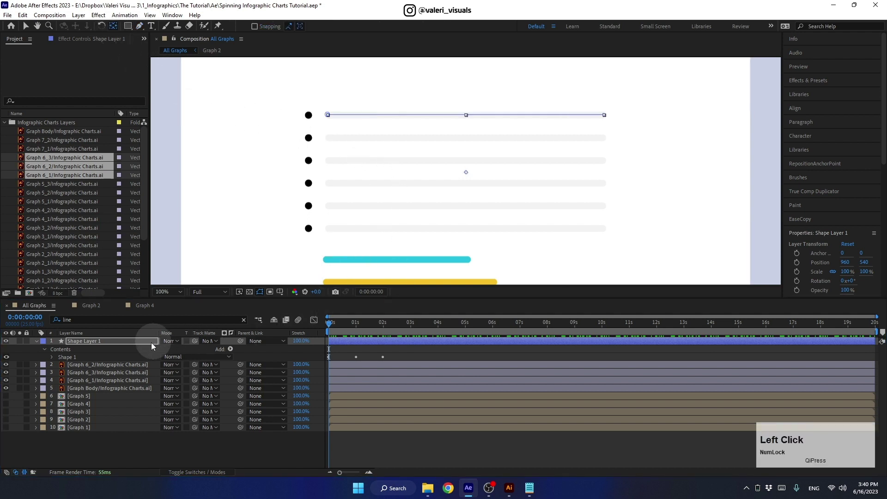
pyautogui.click(151, 346)
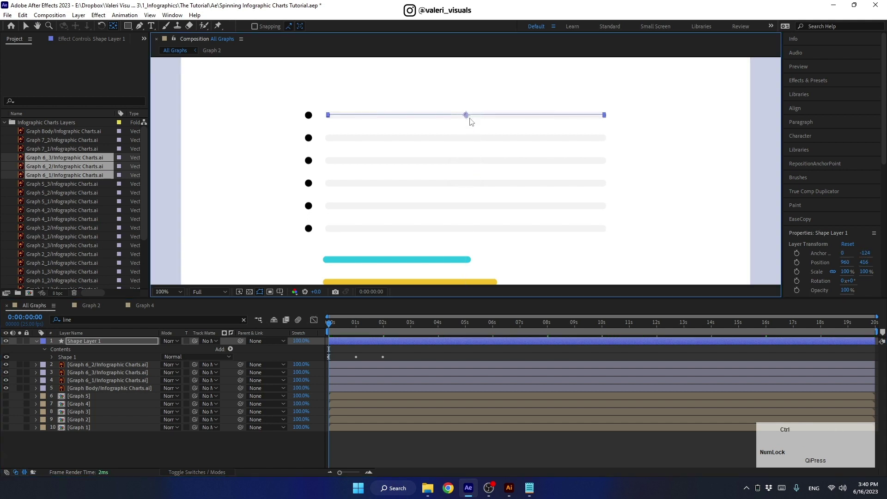
pyautogui.click(30, 30)
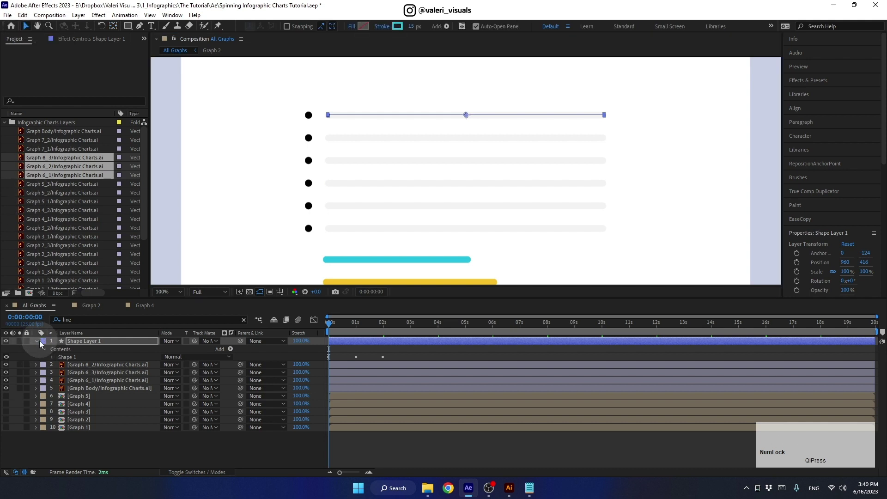
pyautogui.click(38, 346)
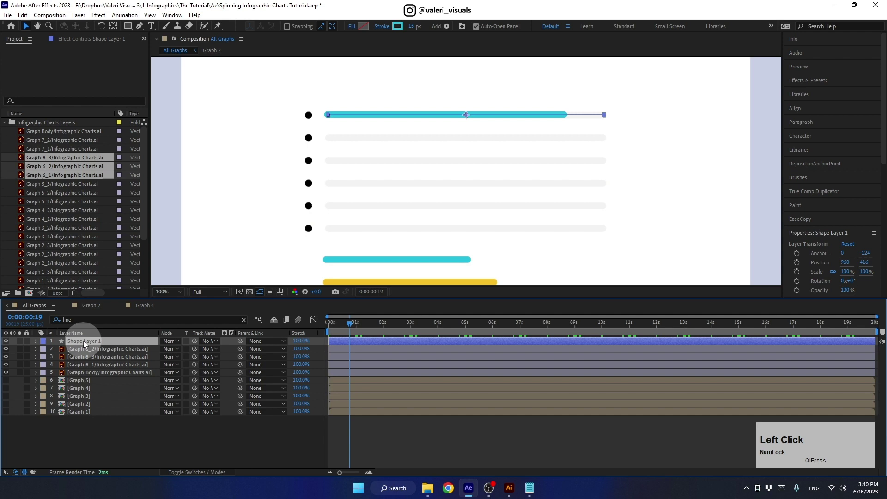
# - Duplicate the cyan line onto the second bar and recolour its stroke yellow
pyautogui.press('ctrl+d')
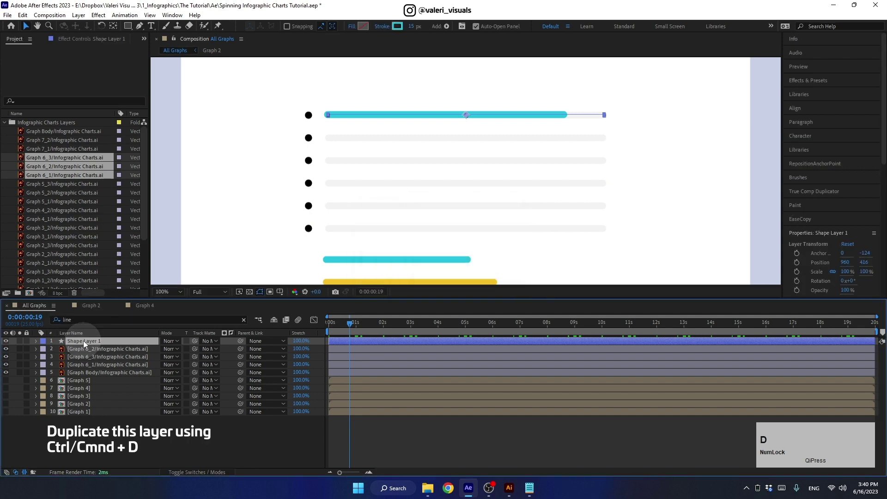
pyautogui.press('ctrl+d')
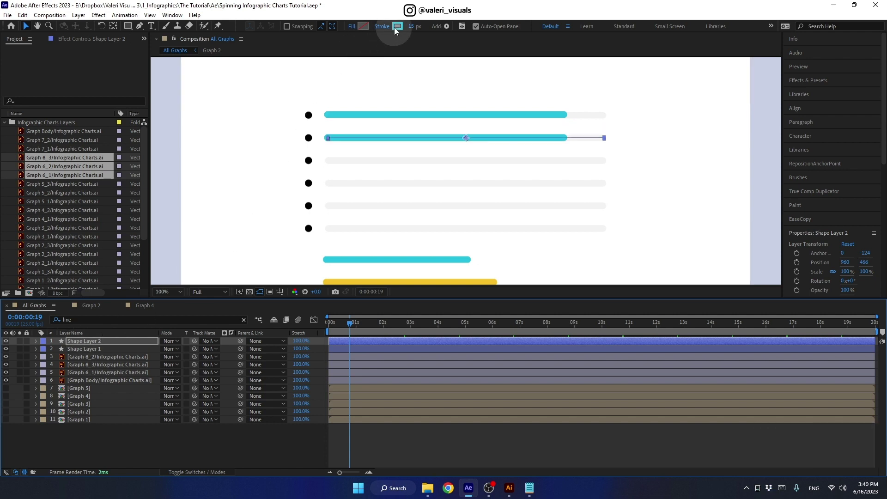
pyautogui.click(398, 29)
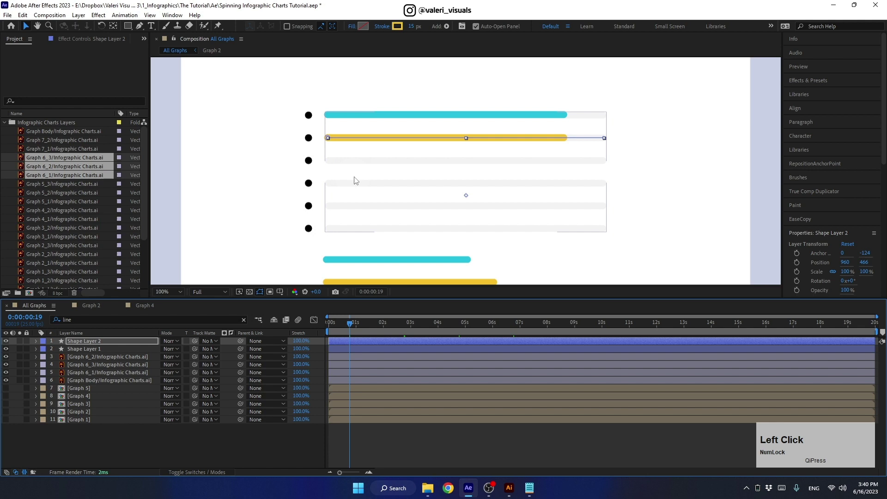
pyautogui.scroll(-3)
pyautogui.click(101, 341)
# - Duplicate again onto the third bar with a purple stroke, removing the Graph 6_2 reference bars
pyautogui.press('ctrl+d')
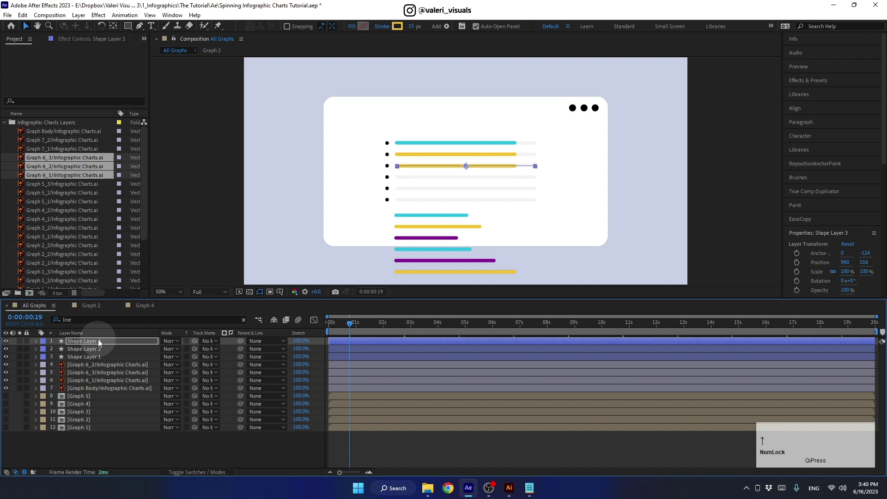
pyautogui.click(402, 32)
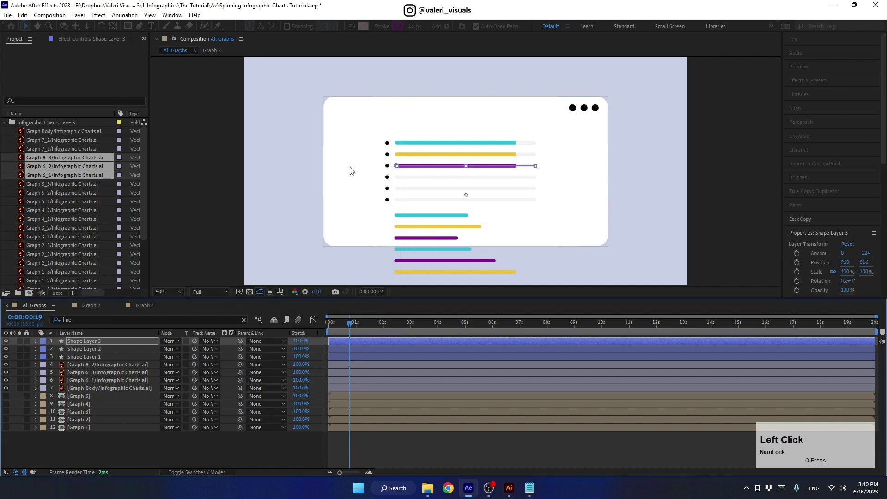
pyautogui.click(80, 370)
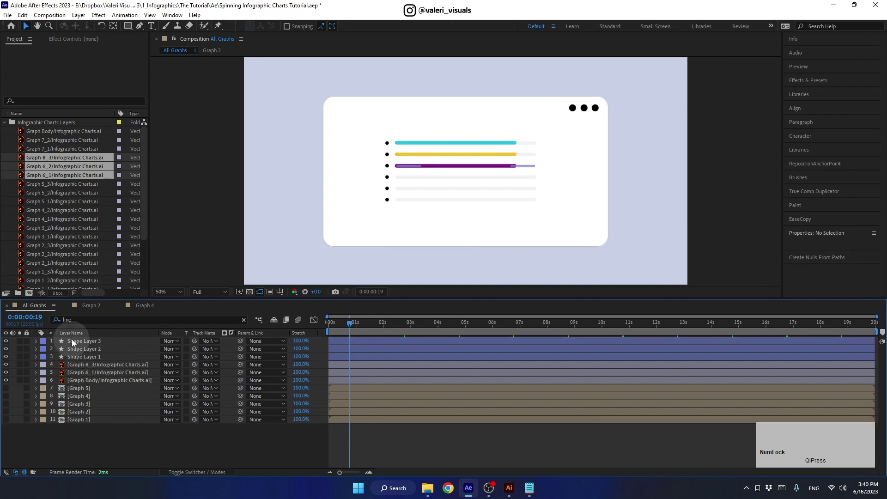
# - Duplicate the three animated lines and move the copies onto the lower three bars
pyautogui.click(75, 343)
pyautogui.click(77, 358)
pyautogui.press('ctrl+d')
pyautogui.click(80, 361)
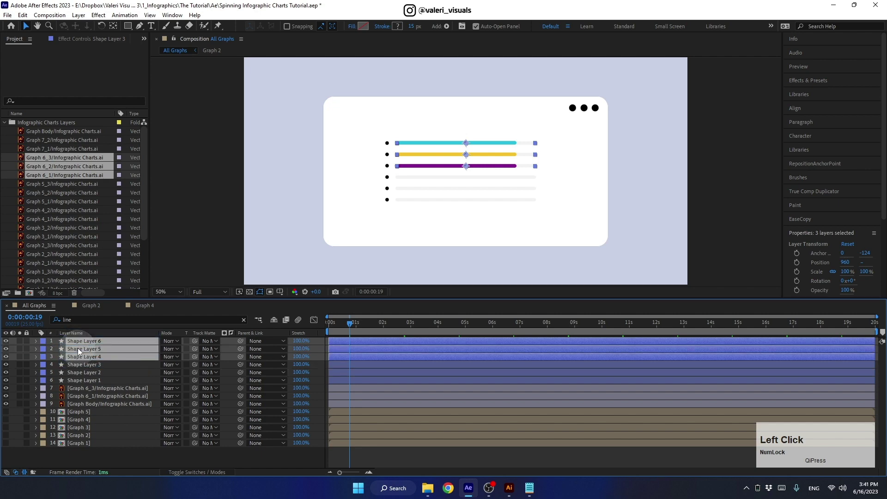
pyautogui.press('shift+Down')
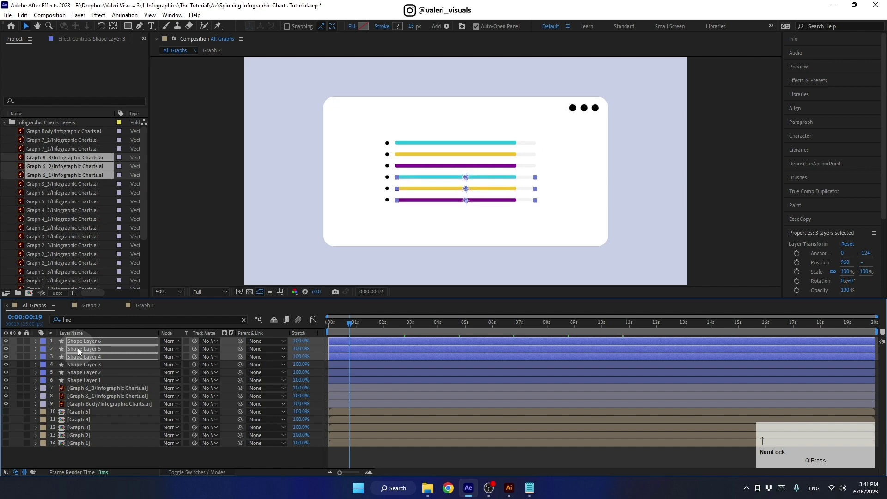
# - Reveal the six lines' Trim Paths End keyframes and drag selected keyframes later in time
pyautogui.click(99, 464)
pyautogui.click(82, 345)
pyautogui.click(86, 384)
pyautogui.press('u')
pyautogui.click(394, 366)
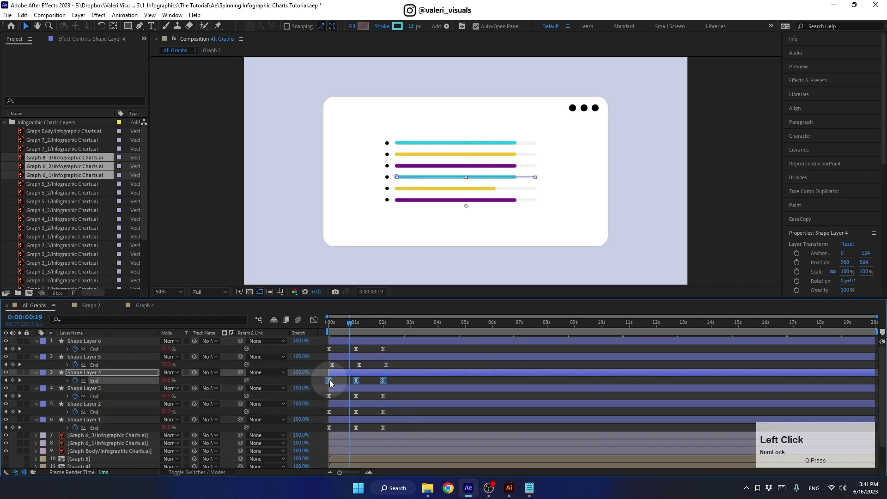
pyautogui.click(342, 384)
pyautogui.moveTo(511, 476); pyautogui.dragTo(446, 438)
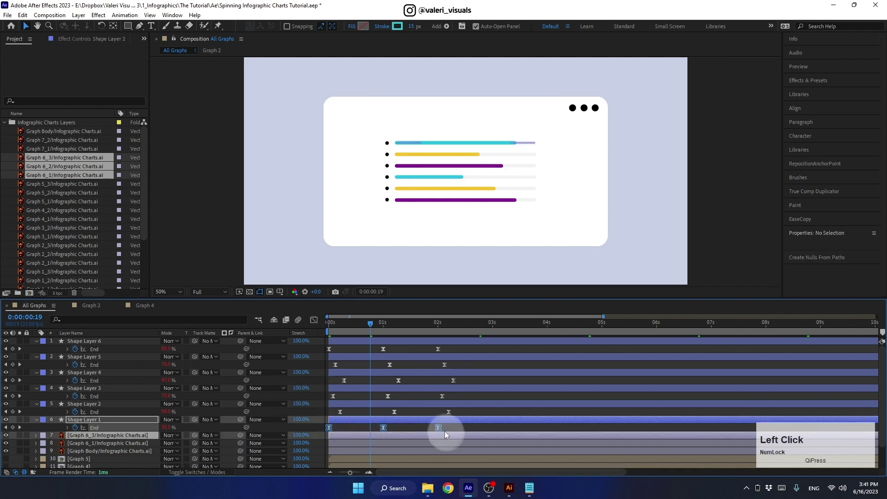
# - Offset further keyframes and play back the staggered line growth
pyautogui.press('space')
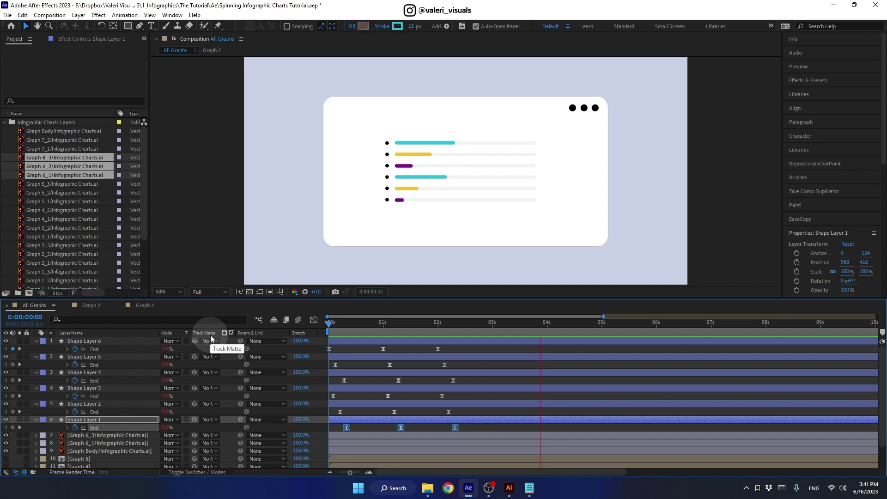
pyautogui.press('space')
pyautogui.click(466, 381)
pyautogui.click(465, 387)
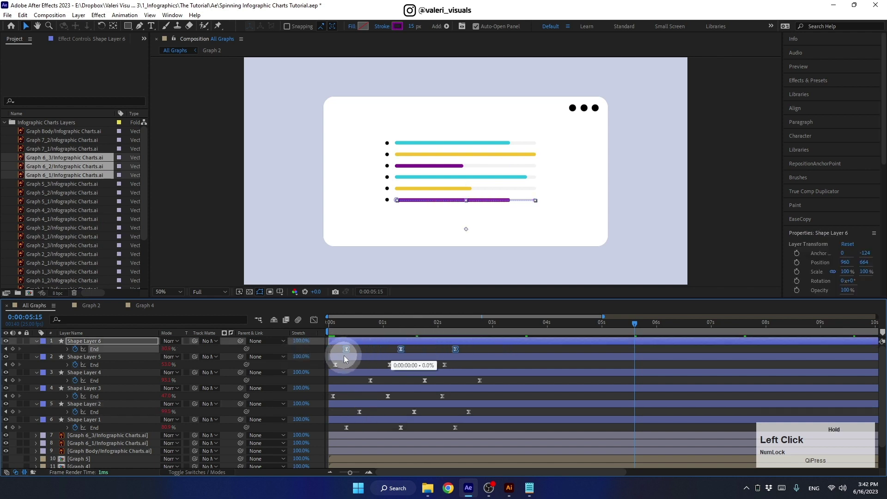
pyautogui.press('space')
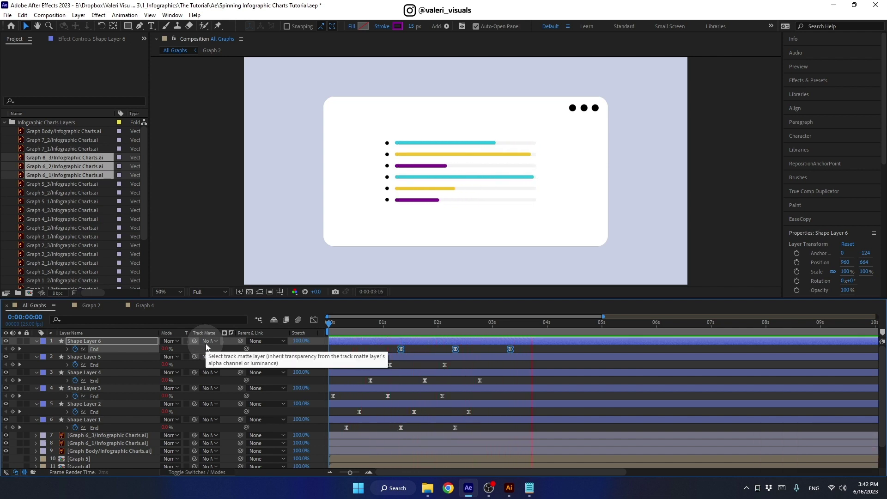
# - Select the six lines and Graph 6 artwork and precompose them as 'Graph 6'
pyautogui.press('space')
pyautogui.click(41, 345)
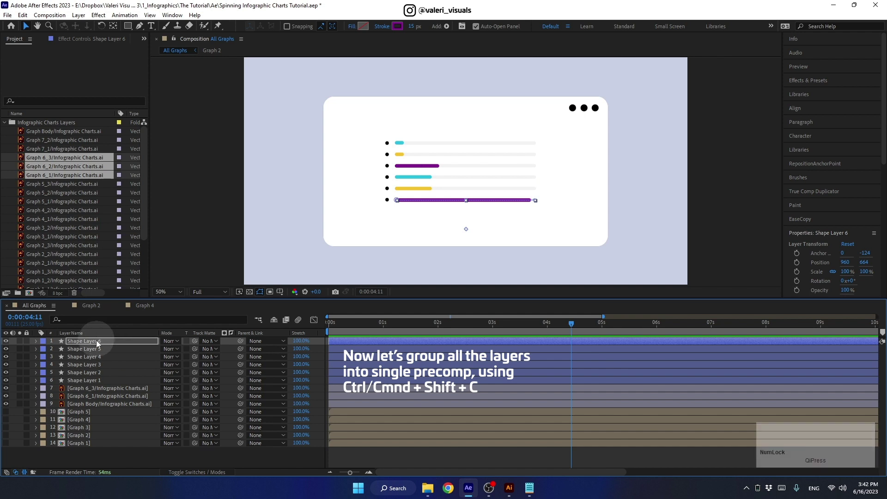
pyautogui.click(99, 347)
pyautogui.click(85, 408)
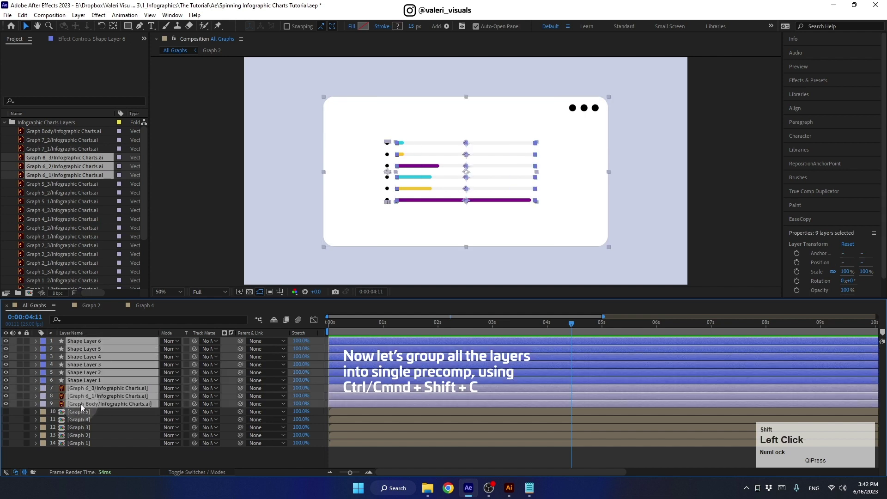
pyautogui.press('ctrl+shift+c')
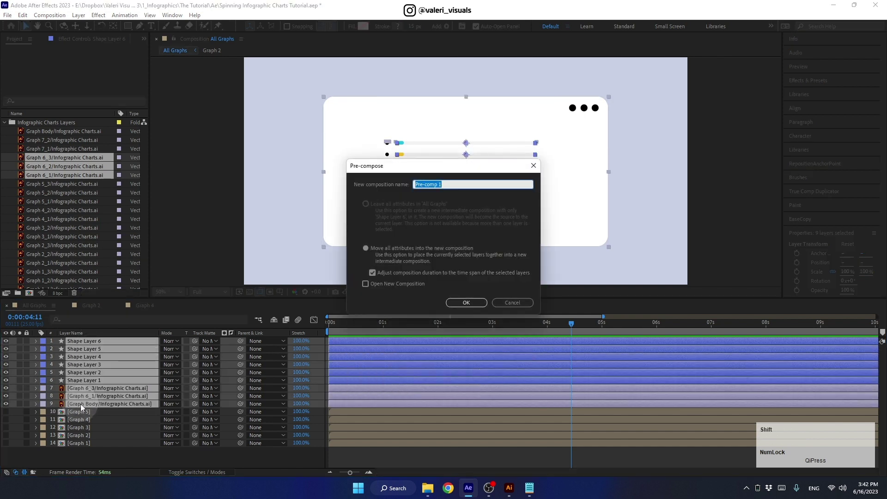
pyautogui.write('rap')
pyautogui.write('h')
pyautogui.press('space')
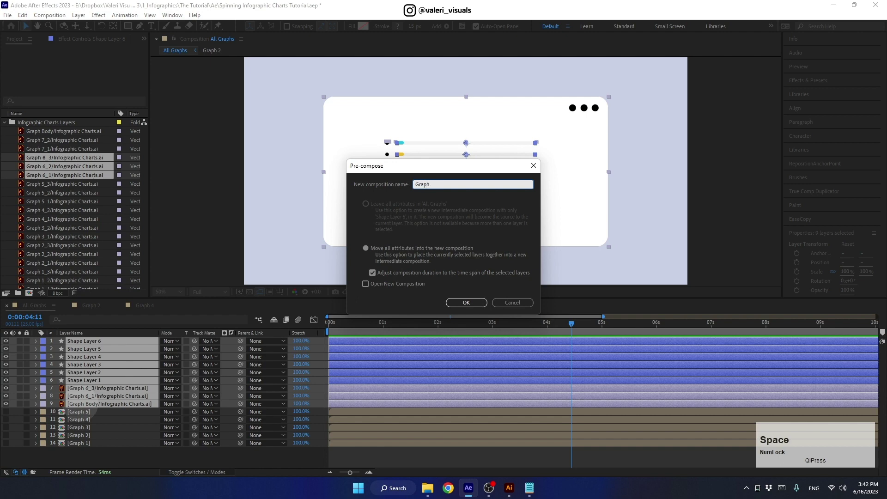
pyautogui.press('6')
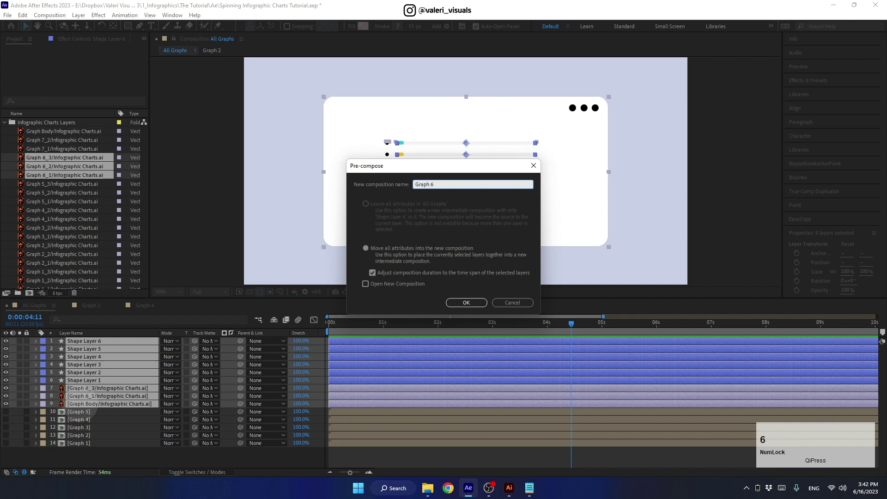
pyautogui.press('Return')
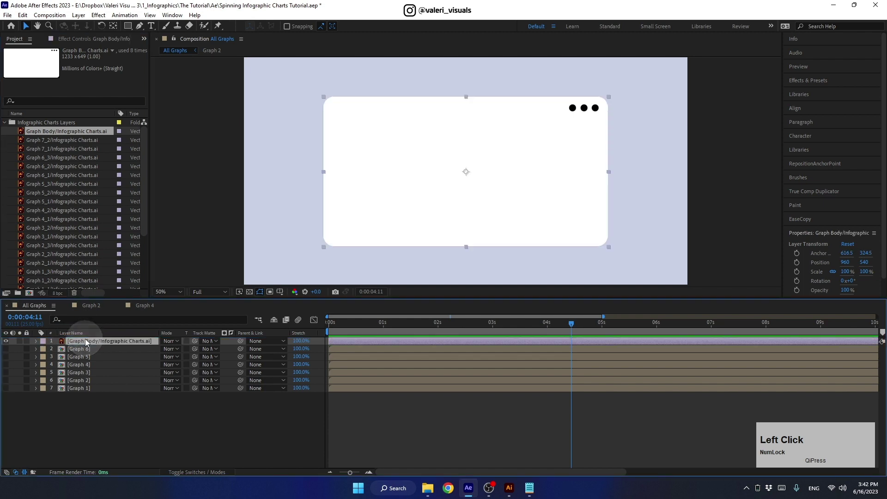
# - Bring Graph 7's bar-chart artwork into All Graphs and move the coloured bars layer below the card
pyautogui.click(42, 153)
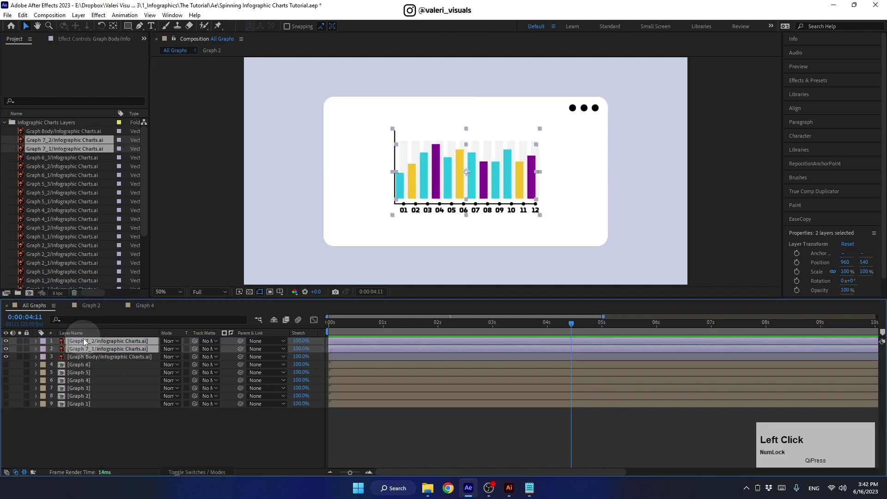
pyautogui.click(86, 362)
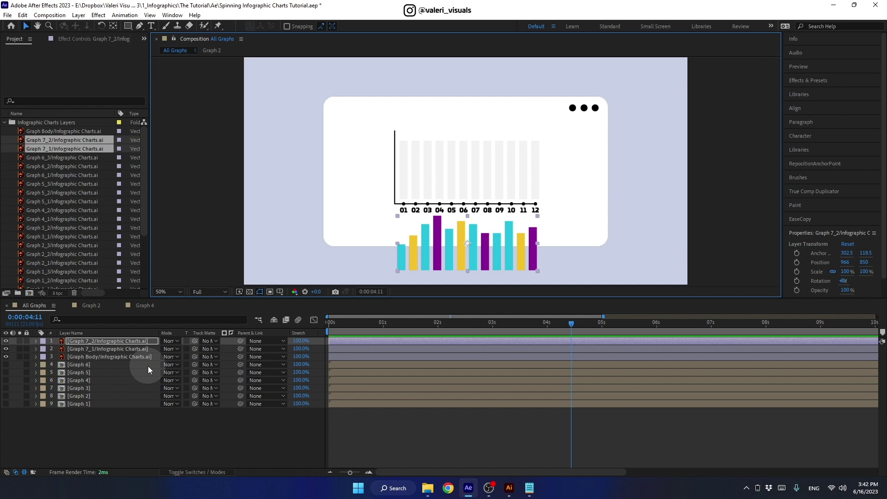
pyautogui.click(83, 368)
# - Open the Graph 6 precomp and copy its first line layer
pyautogui.click(85, 345)
pyautogui.click(85, 381)
pyautogui.press('ctrl+c')
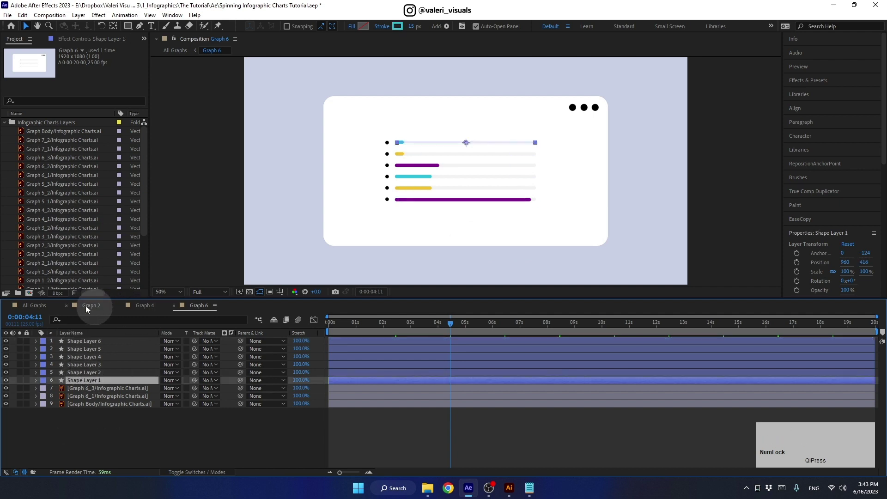
# - Paste the line into All Graphs and move it above the chart artwork
pyautogui.click(47, 311)
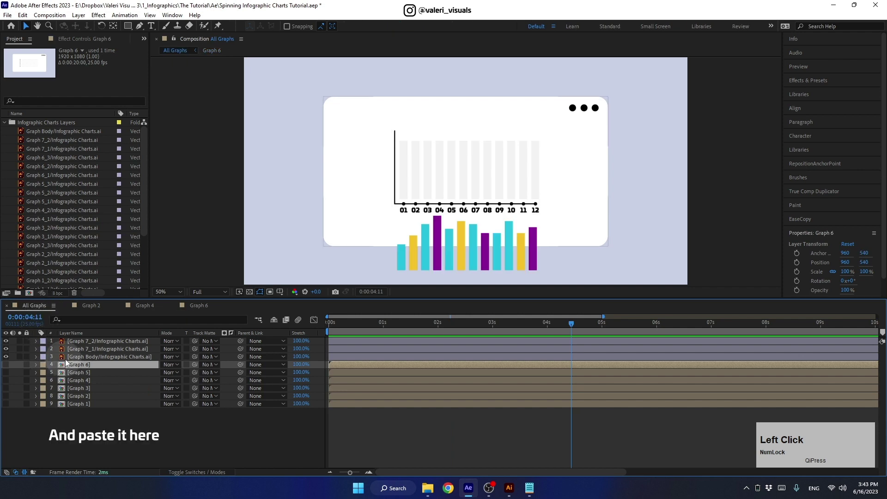
pyautogui.press('ctrl+v')
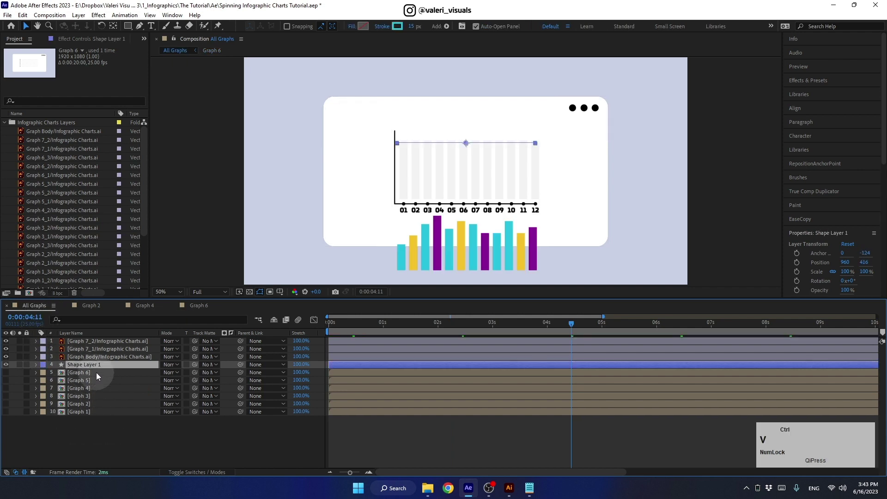
pyautogui.click(93, 369)
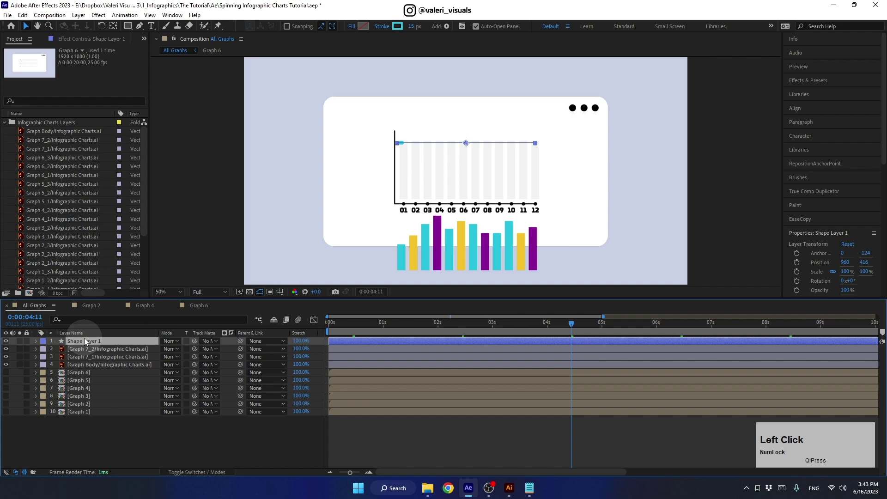
pyautogui.scroll(3)
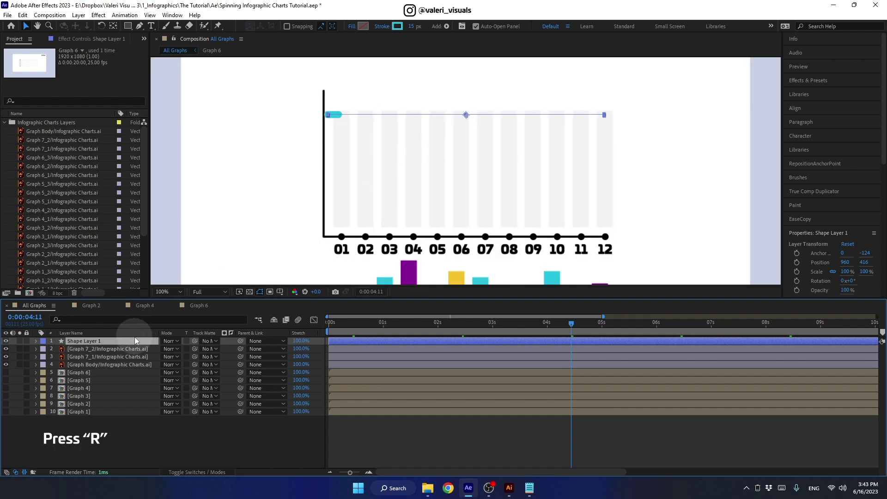
# - Set the line's Rotation to 270° so it stands vertically
pyautogui.press('r')
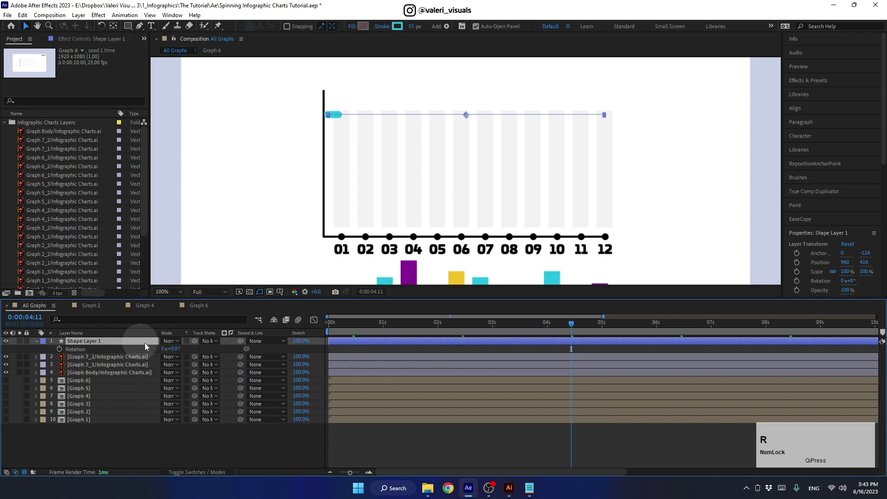
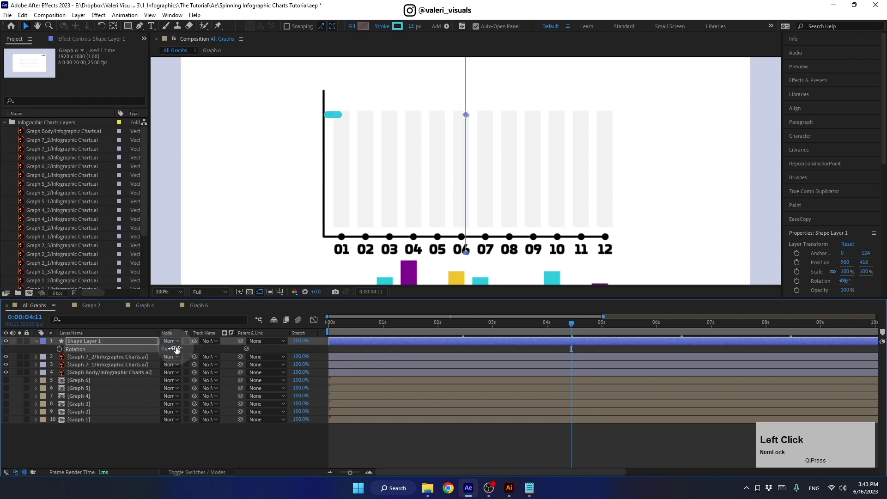
pyautogui.click(528, 326)
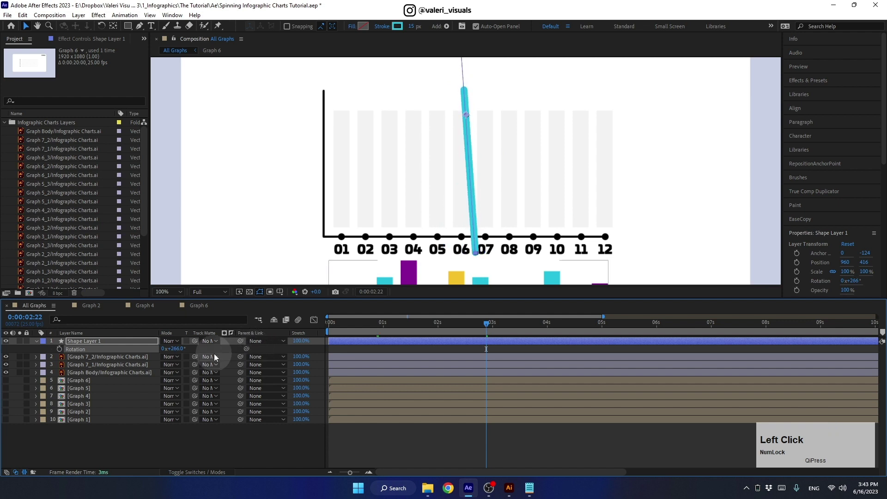
pyautogui.press('Up')
pyautogui.click(250, 440)
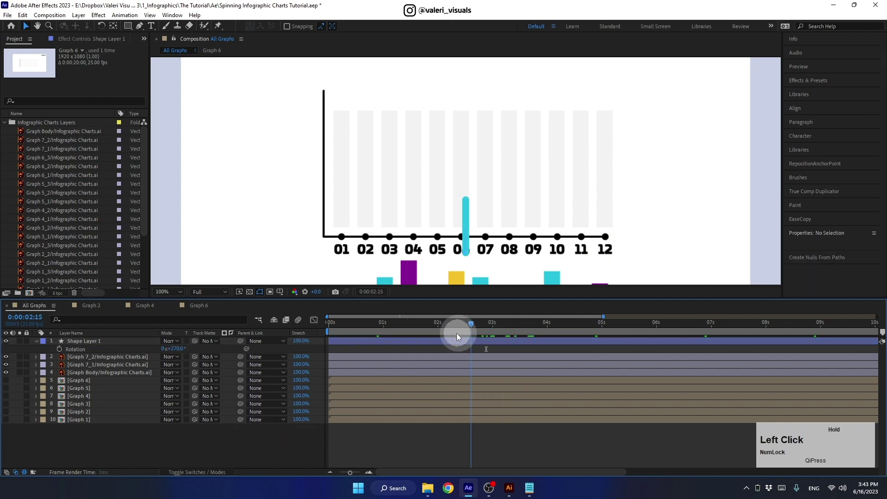
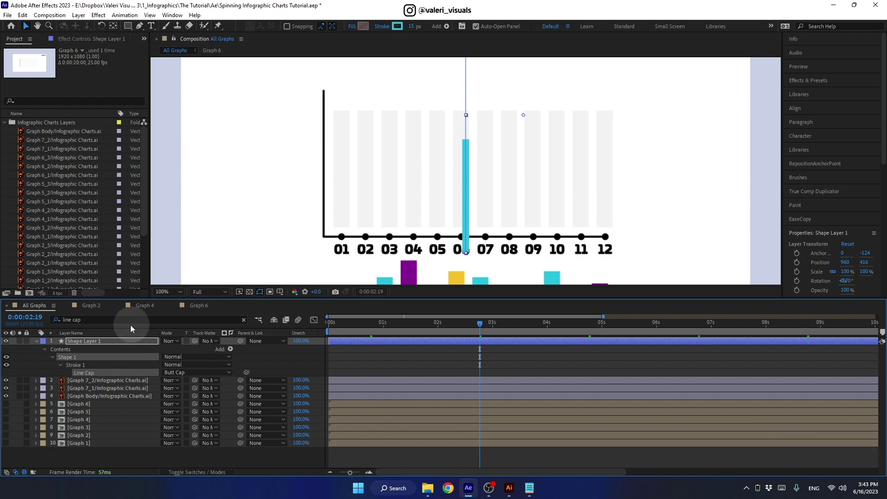
# - Give the vertical line butt caps, a 32 px stroke and place it over column 01
pyautogui.click(113, 343)
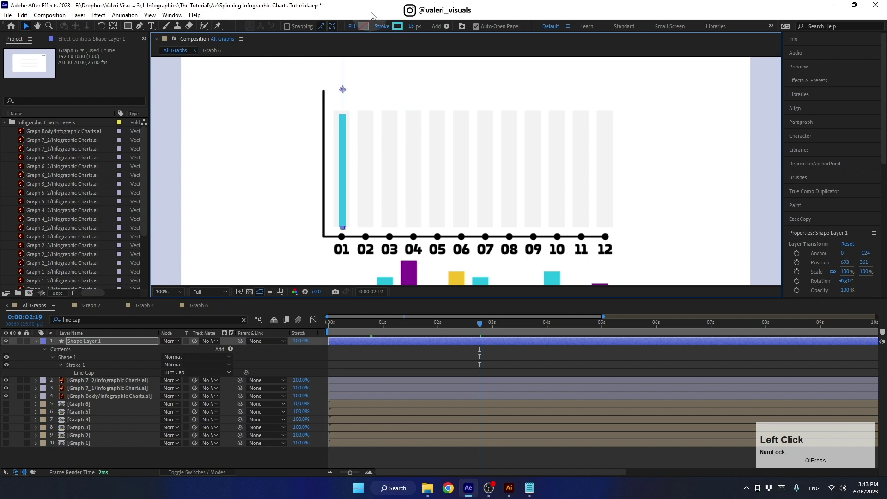
pyautogui.press('Left')
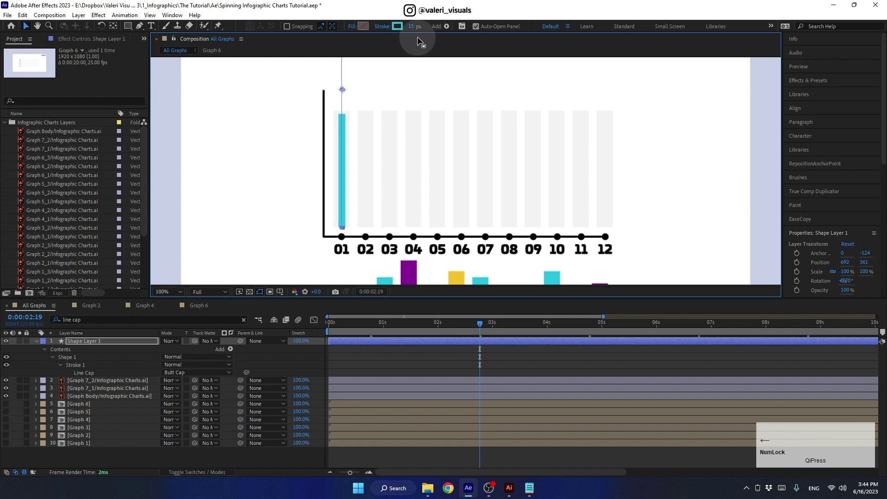
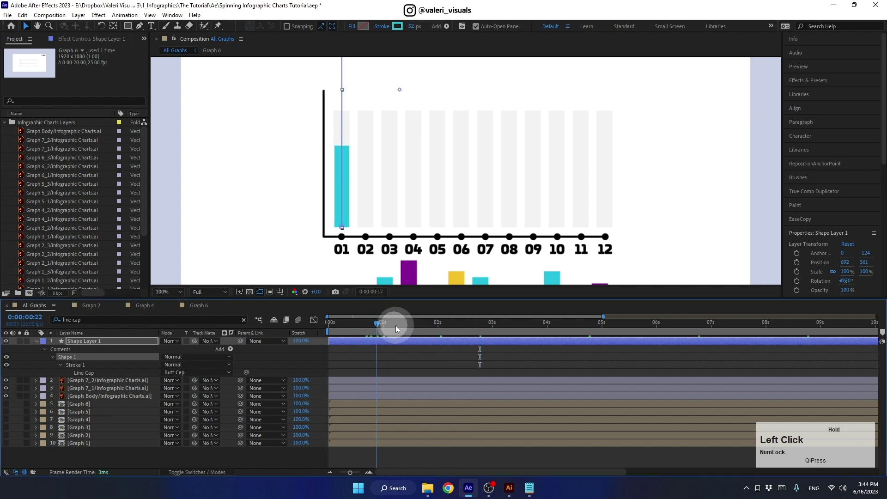
pyautogui.scroll(-3)
pyautogui.click(140, 32)
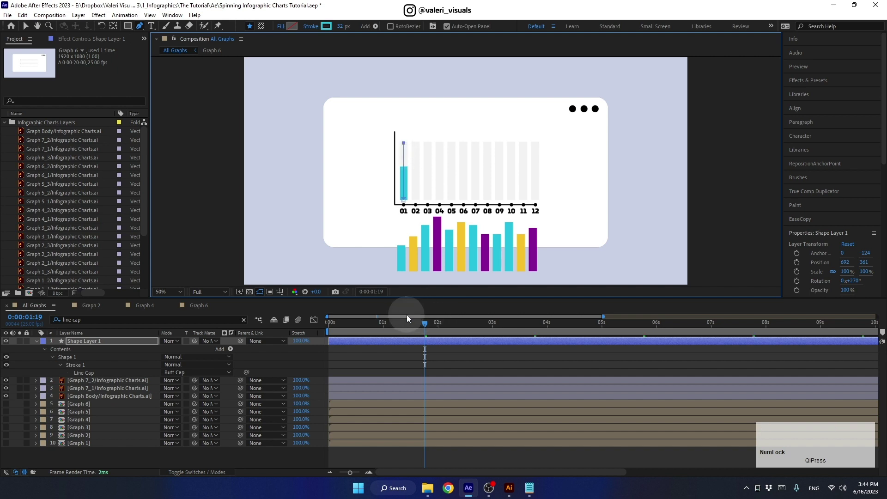
pyautogui.click(420, 328)
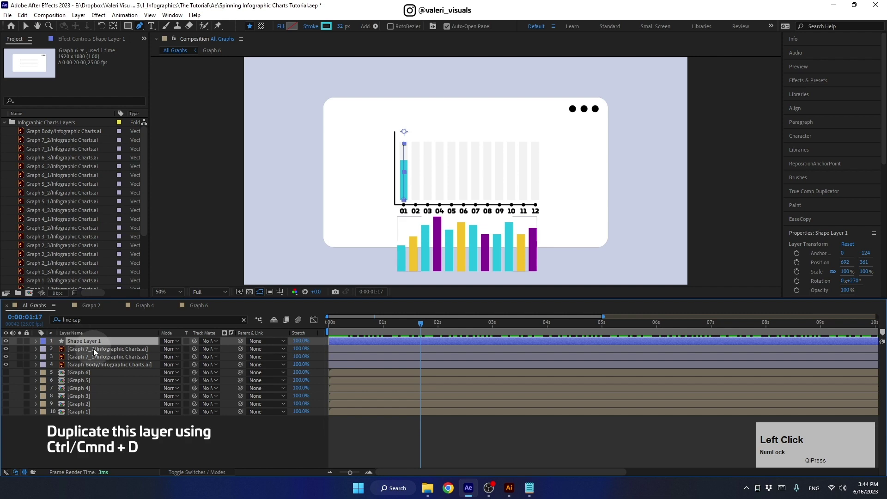
# - Duplicate the bar into slots 02 and 03, recolouring the copies yellow and teal
pyautogui.press('ctrl+d')
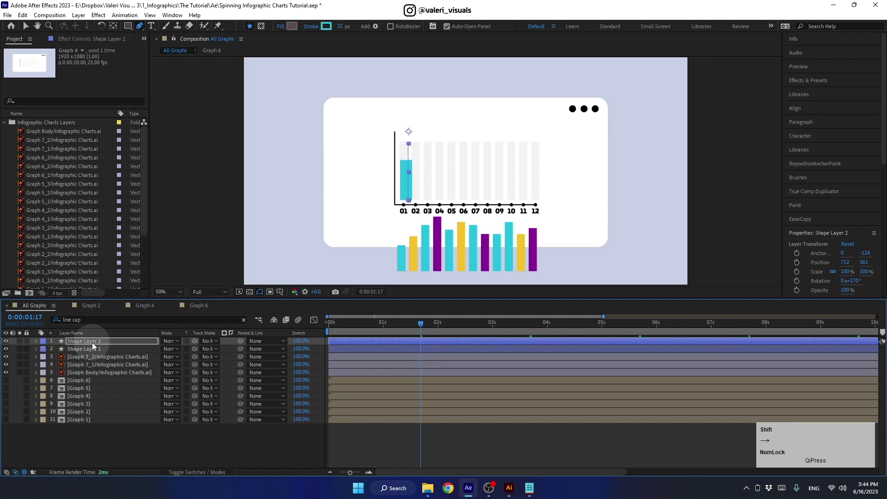
pyautogui.press('Right')
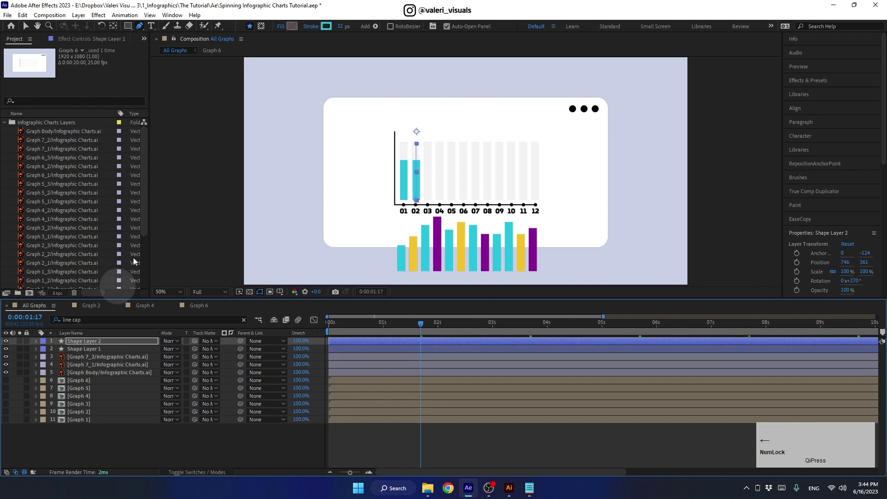
pyautogui.press('Left')
pyautogui.click(334, 29)
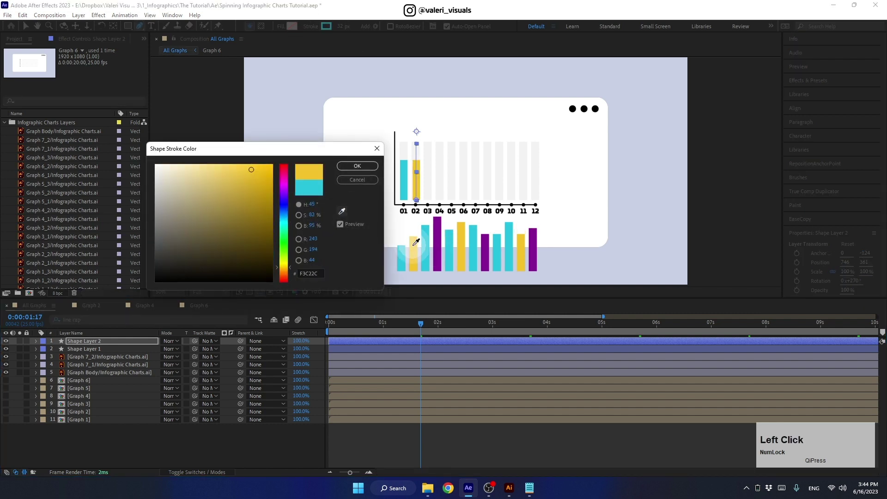
pyautogui.press('Return')
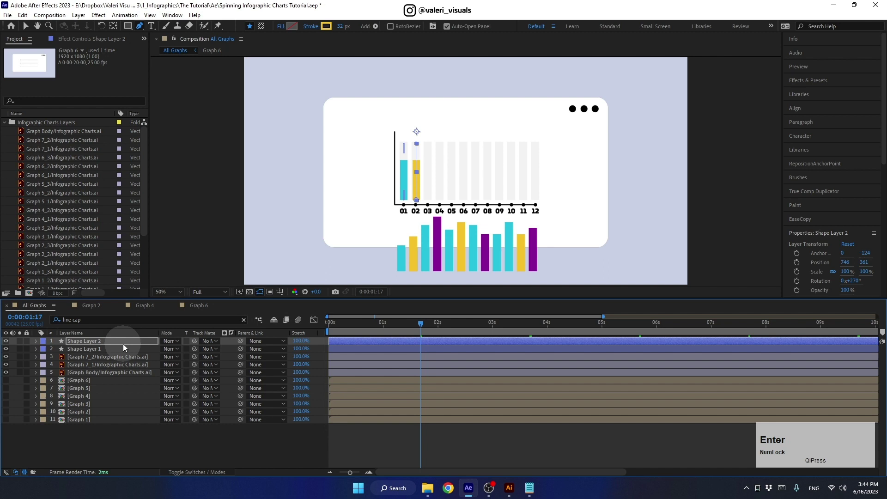
pyautogui.click(127, 348)
pyautogui.press('ctrl+d')
pyautogui.press('Right')
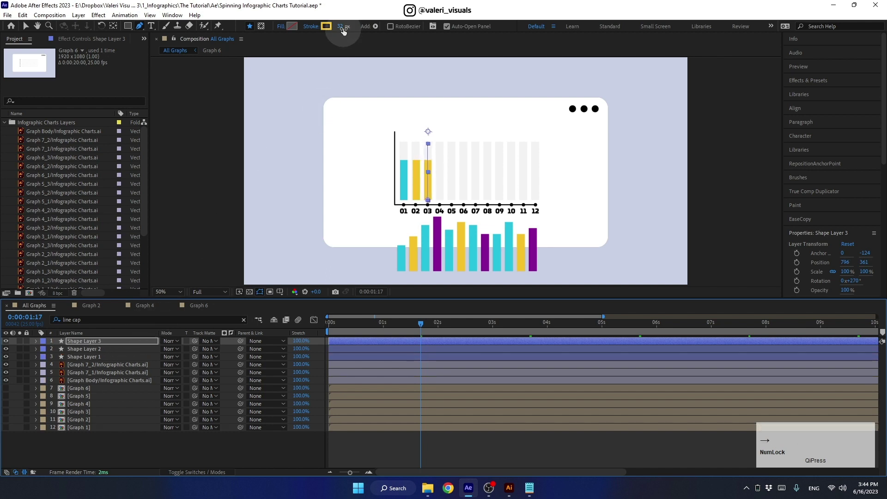
pyautogui.click(329, 33)
pyautogui.press('Return')
# - Duplicate a fourth bar into slot 04 and colour it purple
pyautogui.click(111, 344)
pyautogui.press('d')
pyautogui.press('shift+Right')
pyautogui.press('Left')
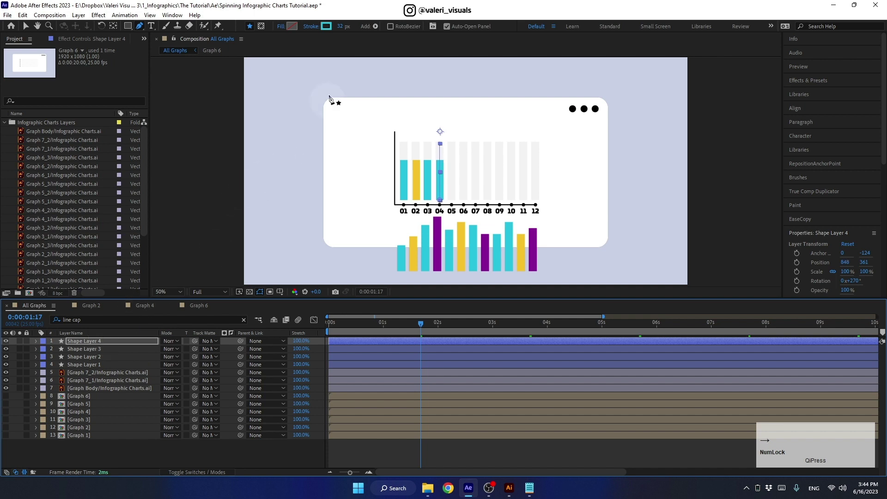
pyautogui.click(329, 27)
pyautogui.press('Return')
# - Duplicate the four bars as a group and move the copies into slots 05–08
pyautogui.click(96, 368)
pyautogui.click(93, 347)
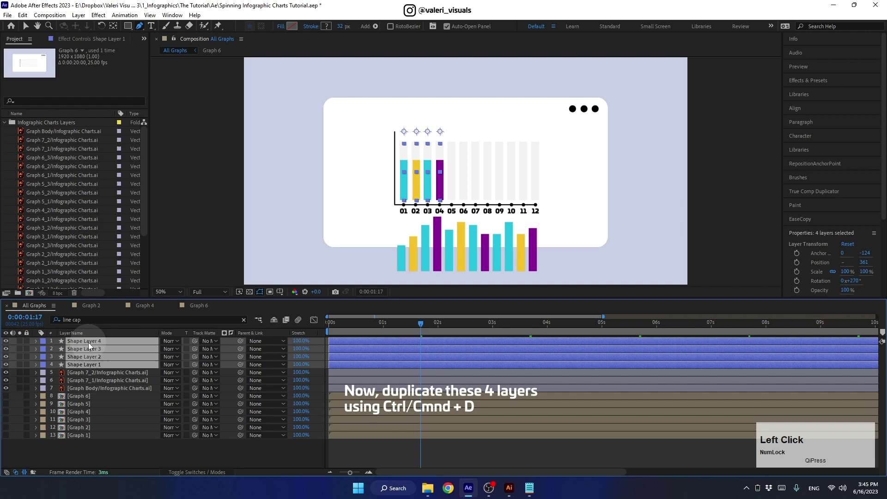
pyautogui.press('ctrl+d')
pyautogui.click(93, 361)
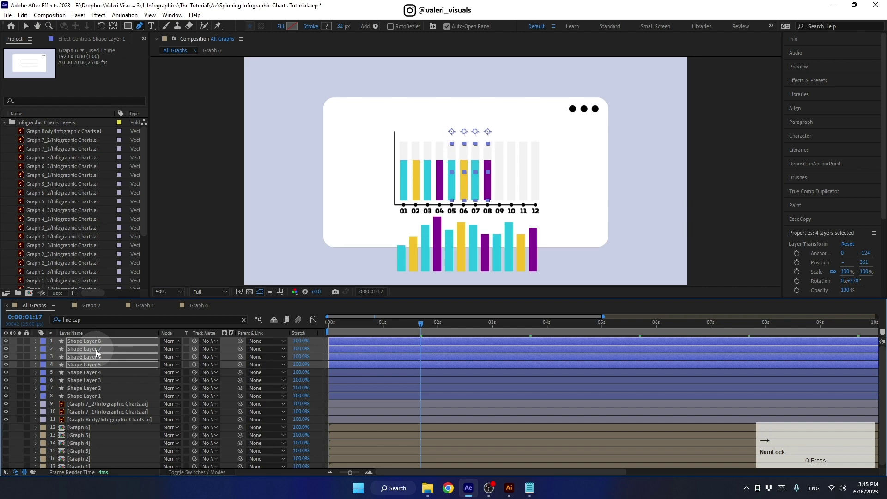
pyautogui.click(92, 347)
pyautogui.click(90, 371)
pyautogui.press('ctrl+d')
# - Duplicate again into slots 09–12 and delete the coloured reference bars
pyautogui.click(88, 361)
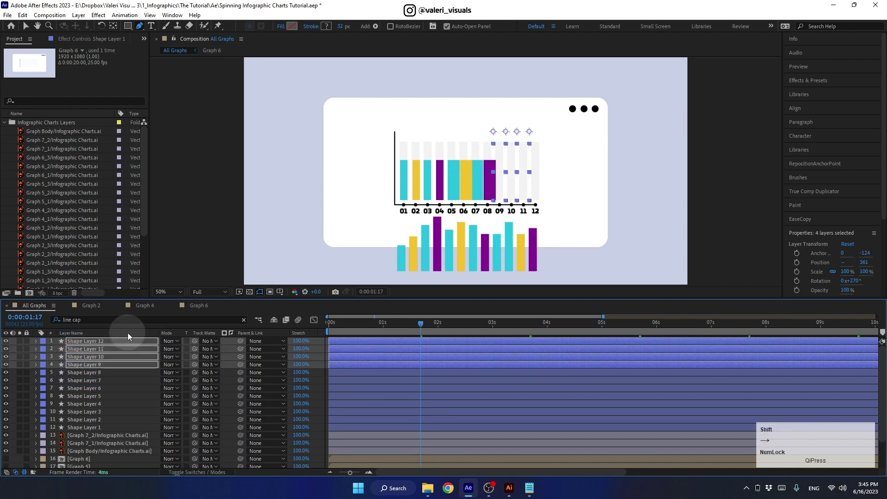
pyautogui.press('Left')
pyautogui.press('Right')
pyautogui.click(97, 439)
pyautogui.click(97, 438)
pyautogui.click(403, 327)
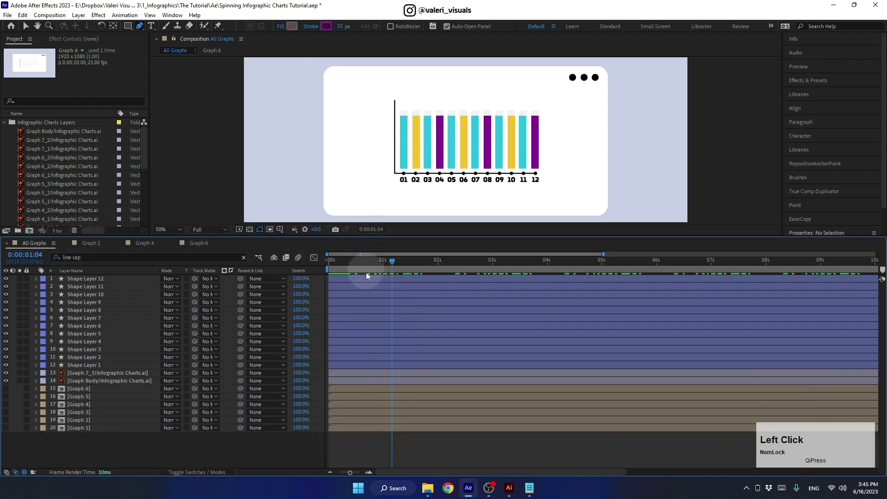
# - Reveal all twelve bars' Trim Paths End keyframes and move to the middle keyframes to vary their values
pyautogui.click(362, 371)
pyautogui.press('u')
pyautogui.scroll(-3)
pyautogui.scroll(3)
pyautogui.click(473, 289)
pyautogui.scroll(3)
pyautogui.click(348, 288)
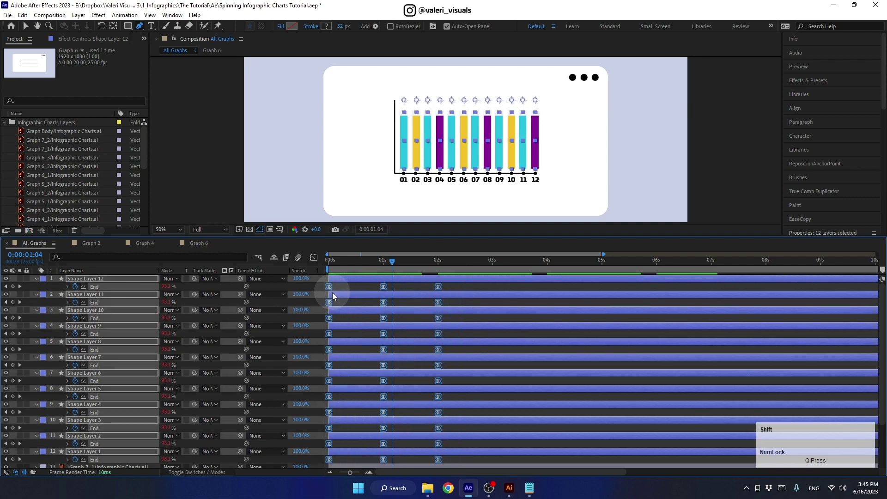
pyautogui.click(390, 263)
pyautogui.click(366, 288)
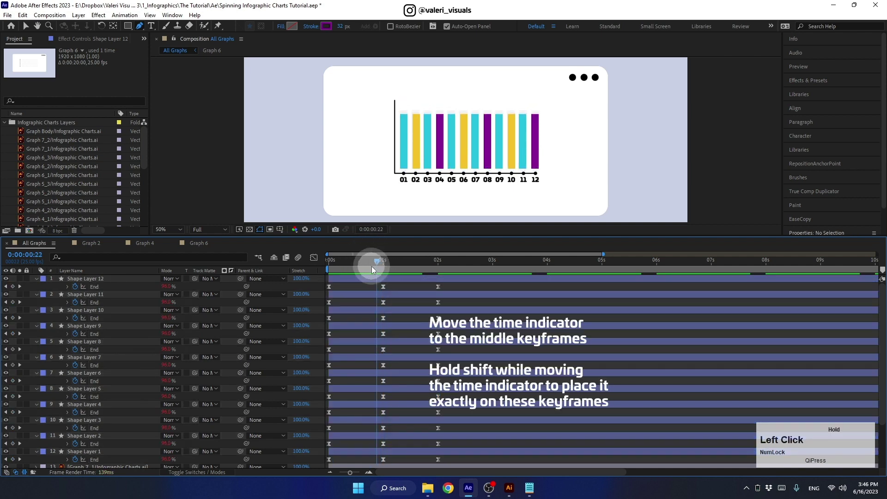
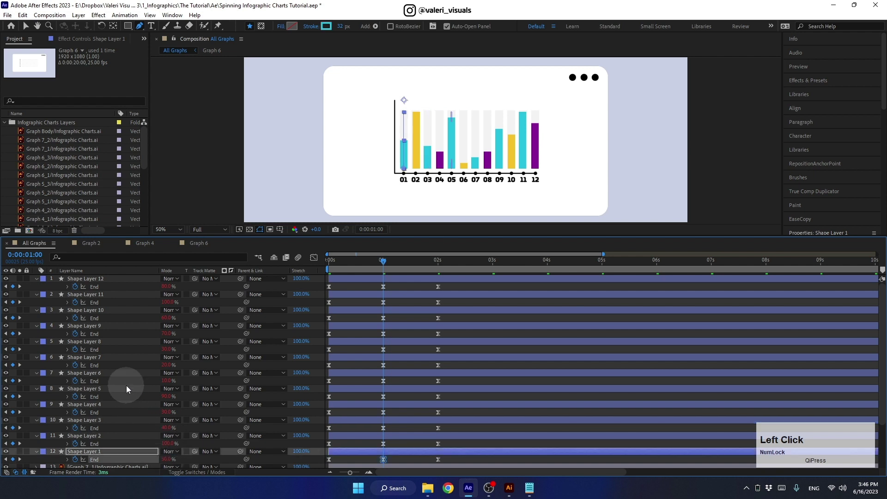
# - Offset the End keyframes of the bar layers so each bar starts growing at a different time
pyautogui.moveTo(360, 268); pyautogui.dragTo(367, 283)
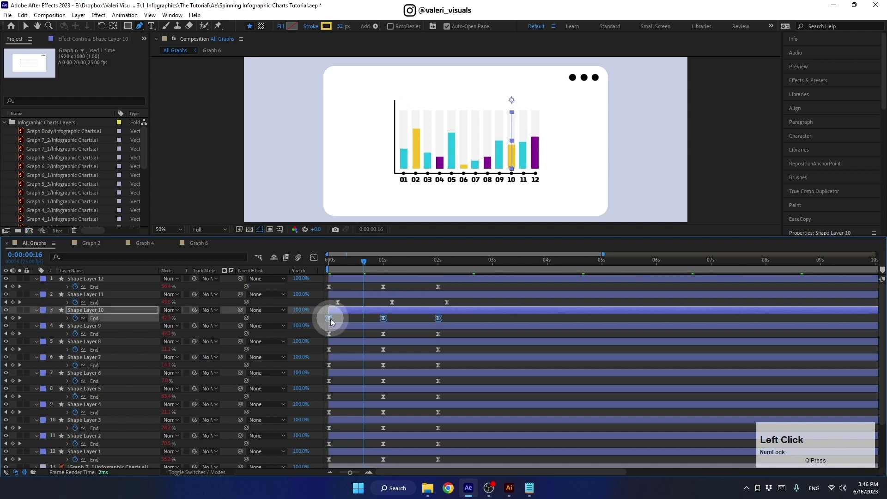
pyautogui.click(354, 339)
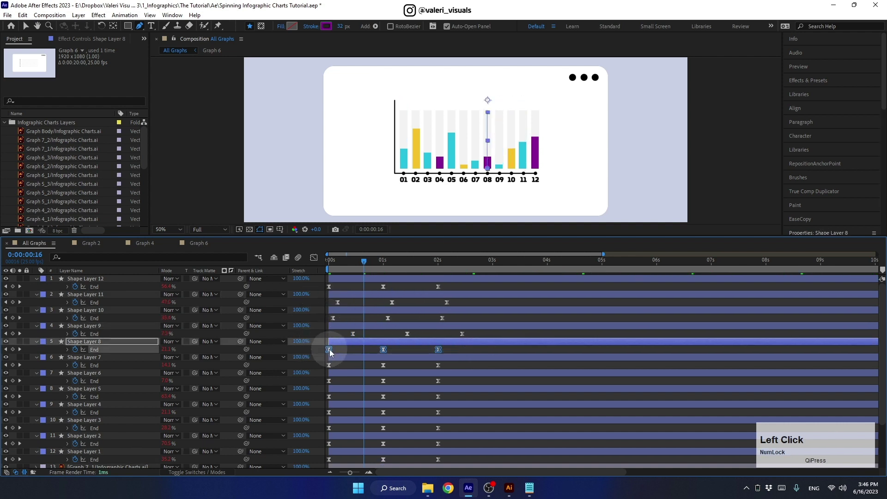
pyautogui.click(366, 356)
pyautogui.click(422, 367)
pyautogui.click(404, 385)
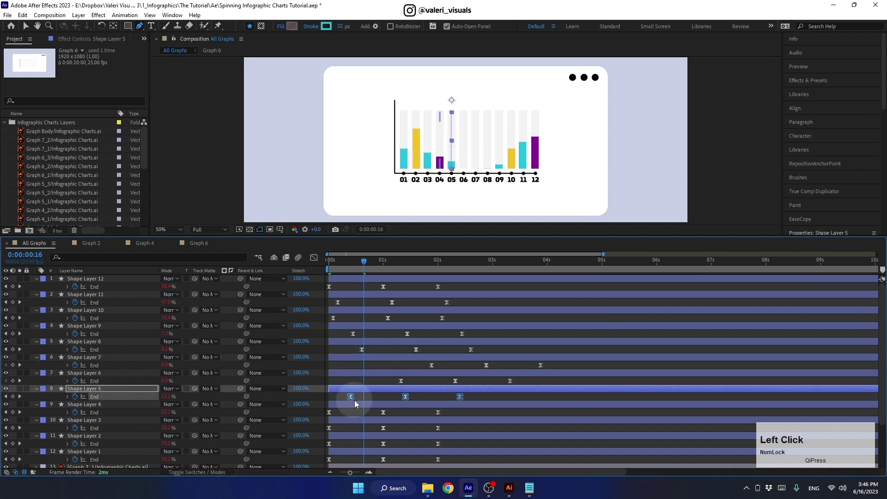
pyautogui.click(350, 404)
pyautogui.click(394, 421)
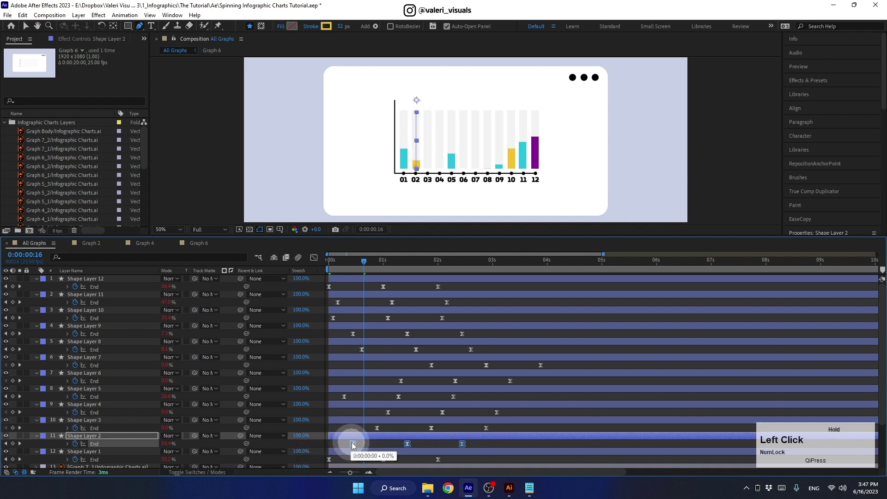
pyautogui.click(410, 448)
pyautogui.click(358, 465)
# - Preview the staggered bars rising in sequence, then return to frame 0 and deselect the layers
pyautogui.press('space')
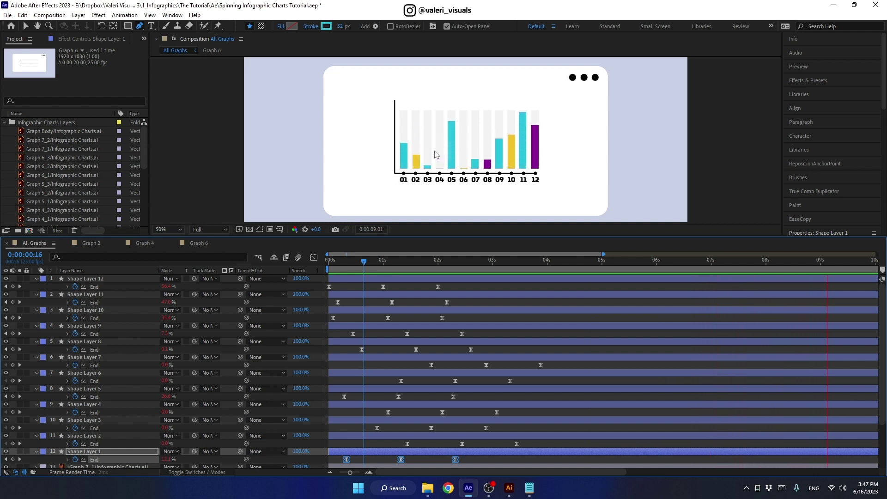
pyautogui.press('space')
pyautogui.click(545, 266)
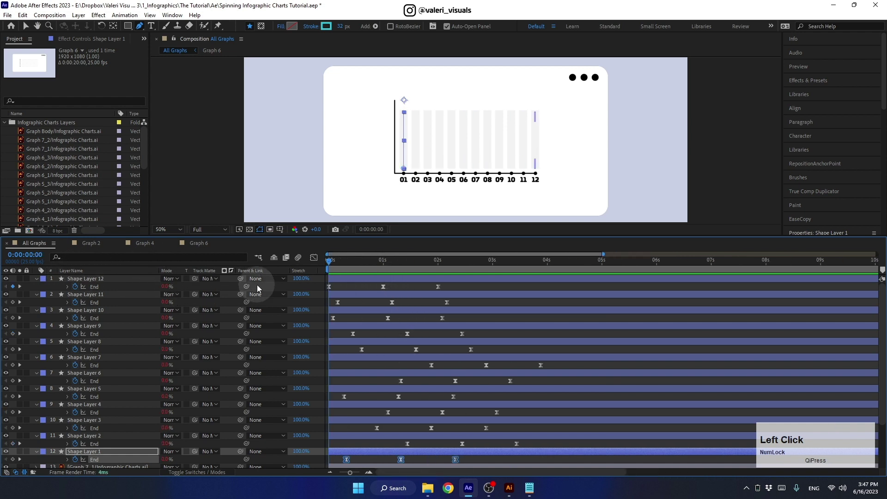
pyautogui.click(231, 291)
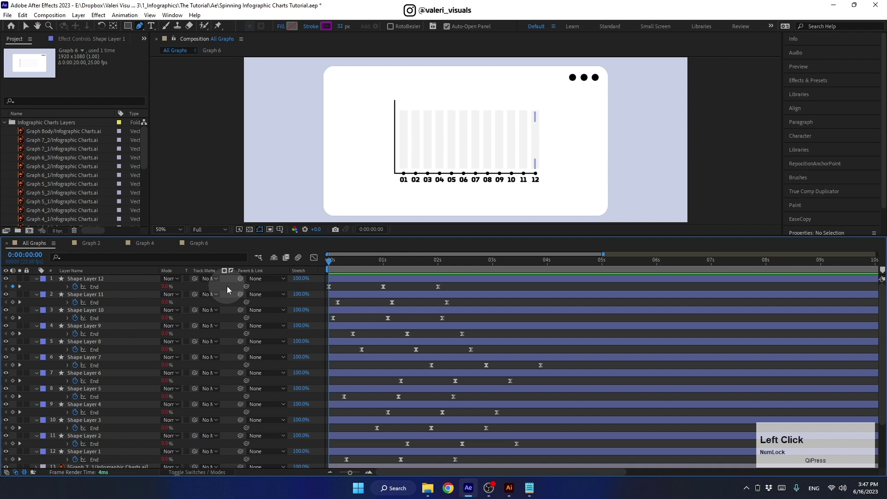
# - Precompose Shape Layers 1–12 with the Graph 7_1 and Graph Body layers as 'Graph 7'
pyautogui.press('u')
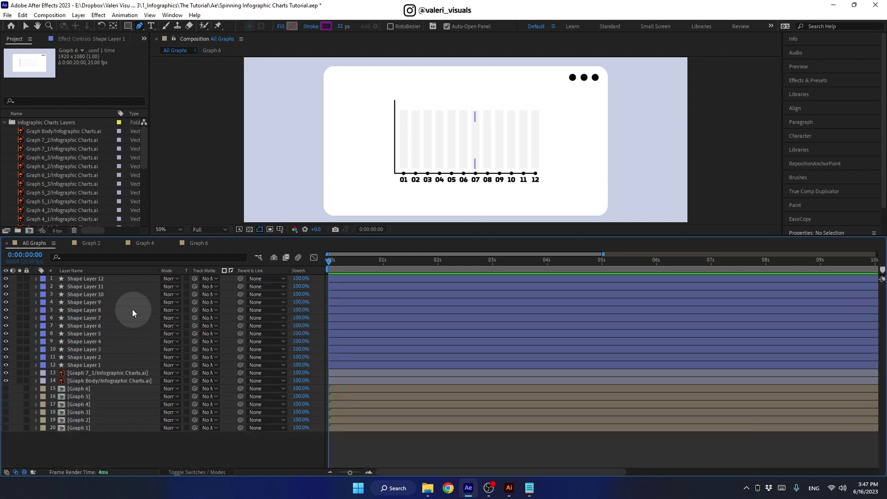
pyautogui.click(87, 284)
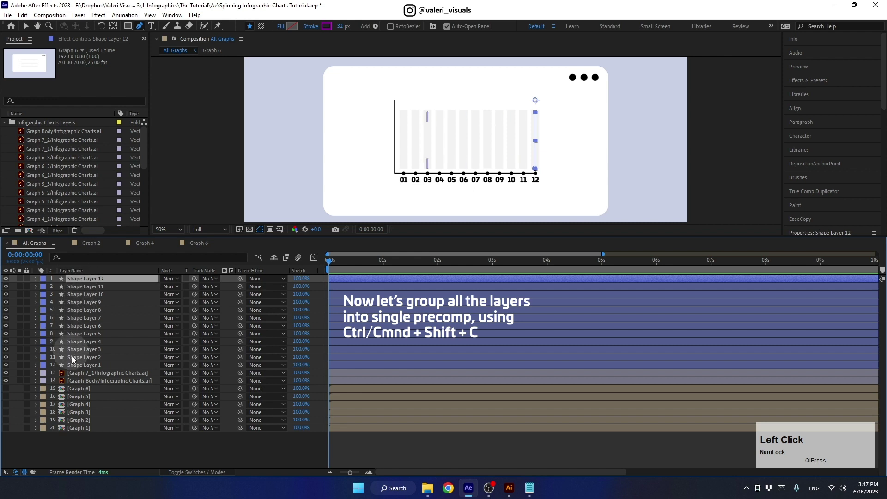
pyautogui.click(81, 387)
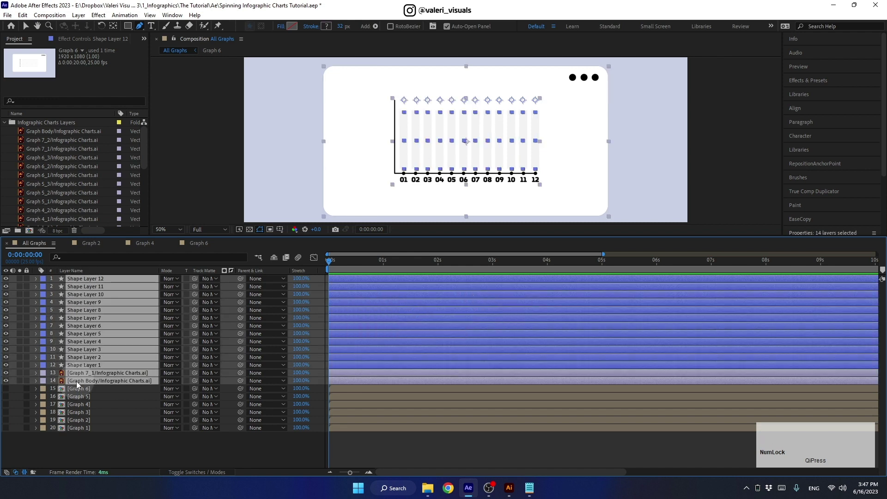
pyautogui.press('ctrl+shift+c')
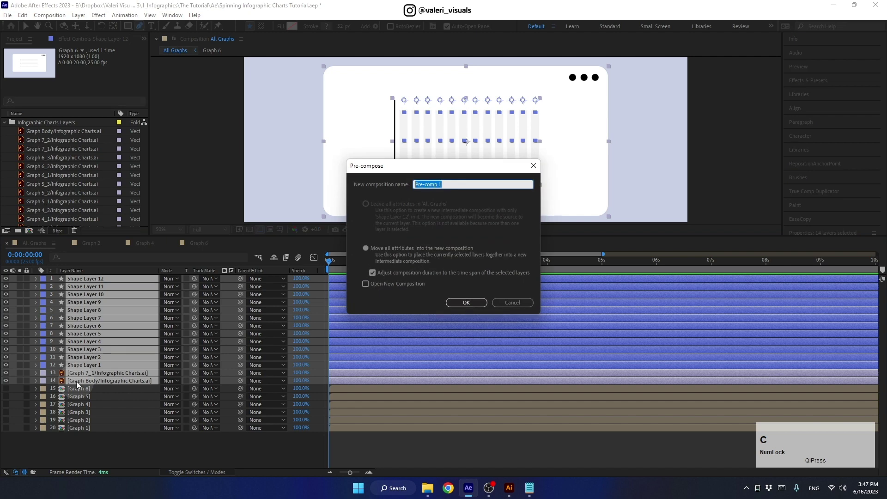
pyautogui.write('raph')
pyautogui.press('space')
pyautogui.press('7')
pyautogui.press('7')
pyautogui.press('Return')
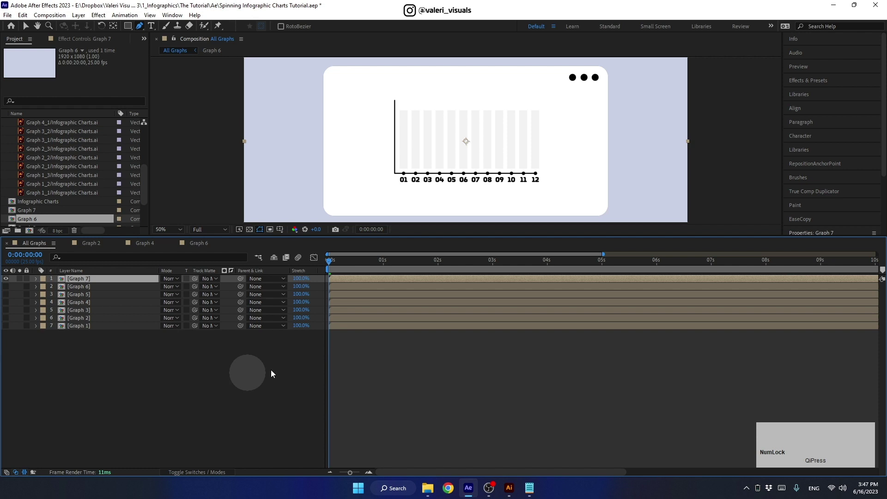
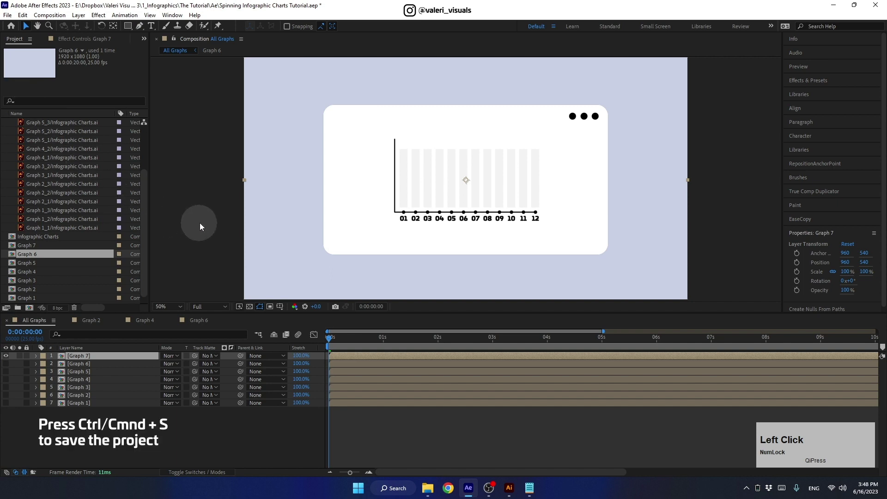
# - Save the After Effects project
pyautogui.press('ctrl+s')
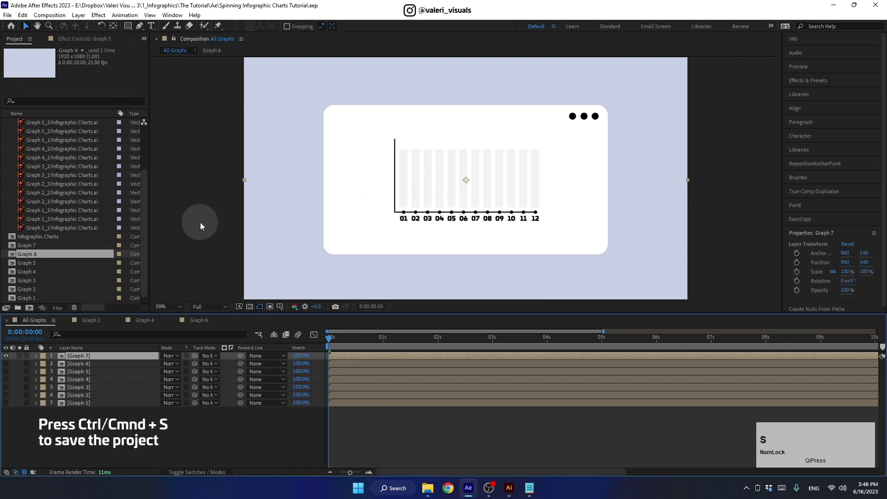